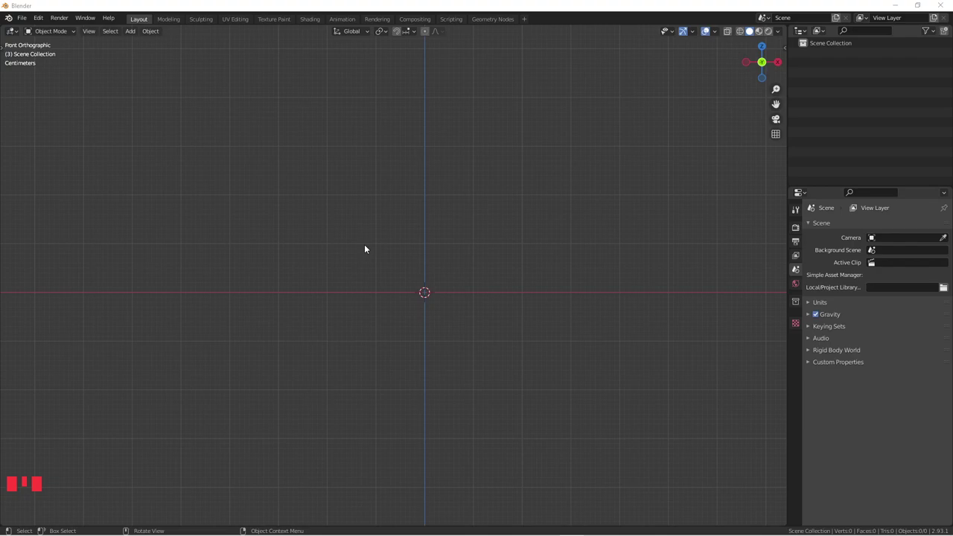
Frame the empty grid in front view and bring up the Add menu for an image empty
{"action": "scroll", "scroll_direction": "up", "scroll_amount": 3}
{"action": "left_click_drag", "start_coordinate": [451, 272], "coordinate": [448, 263]}
{"action": "key", "text": "KP_1"}
{"action": "scroll", "scroll_direction": "up", "scroll_amount": 3}
{"action": "left_click_drag", "start_coordinate": [435, 249], "coordinate": [442, 241]}
{"action": "scroll", "scroll_direction": "up", "scroll_amount": 3}
{"action": "left_click_drag", "start_coordinate": [462, 245], "coordinate": [408, 229]}
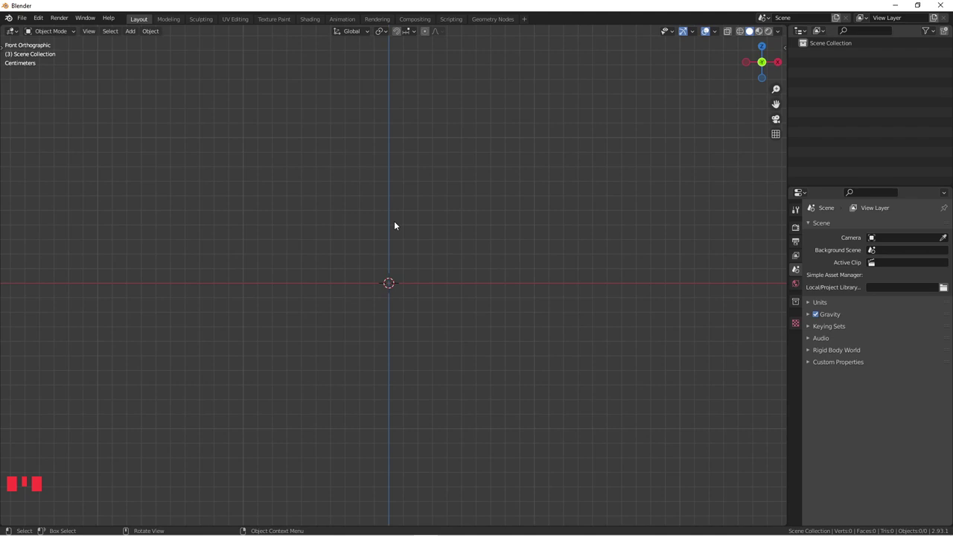
{"action": "key", "text": "shift+a"}
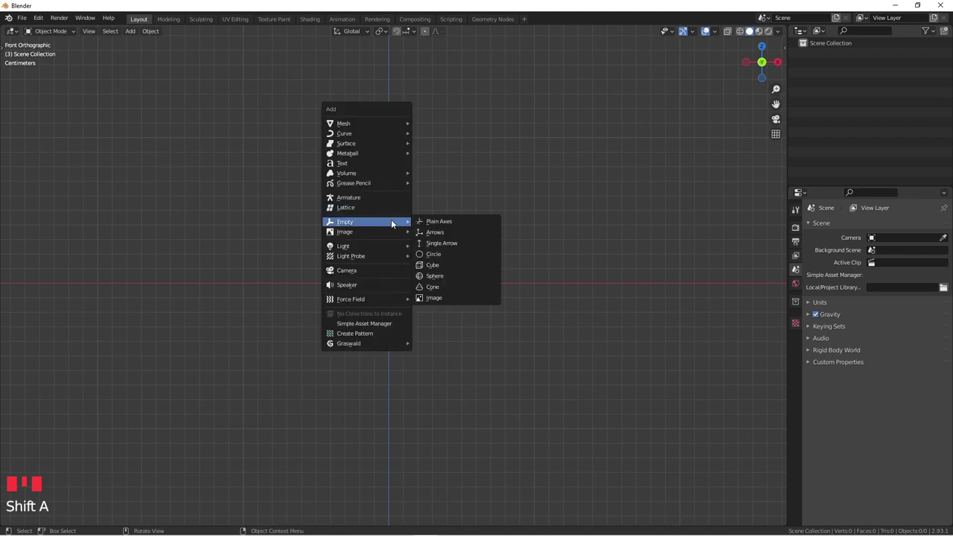
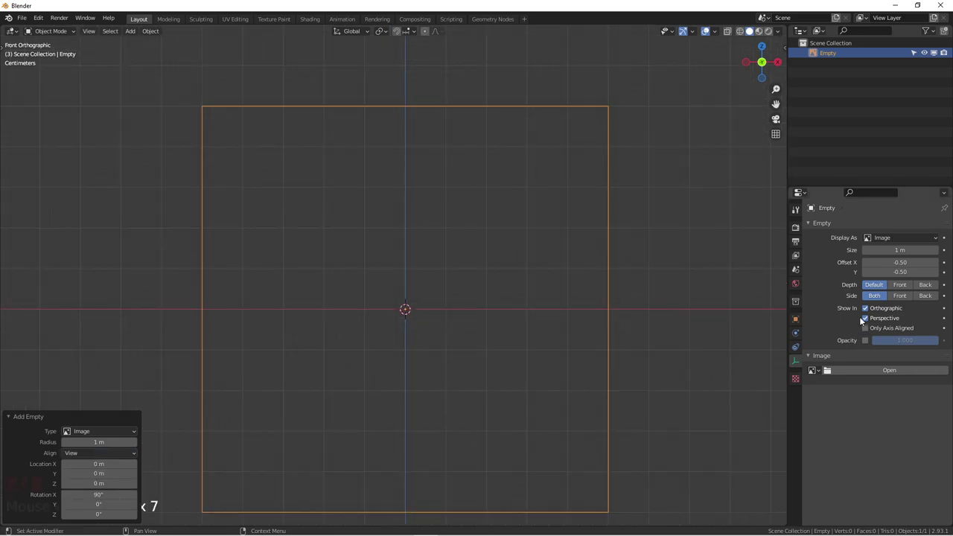
Pick the MUJI mechanical pencil JPG as the image empty's front reference photo
{"action": "left_click_drag", "start_coordinate": [911, 374], "coordinate": [549, 249]}
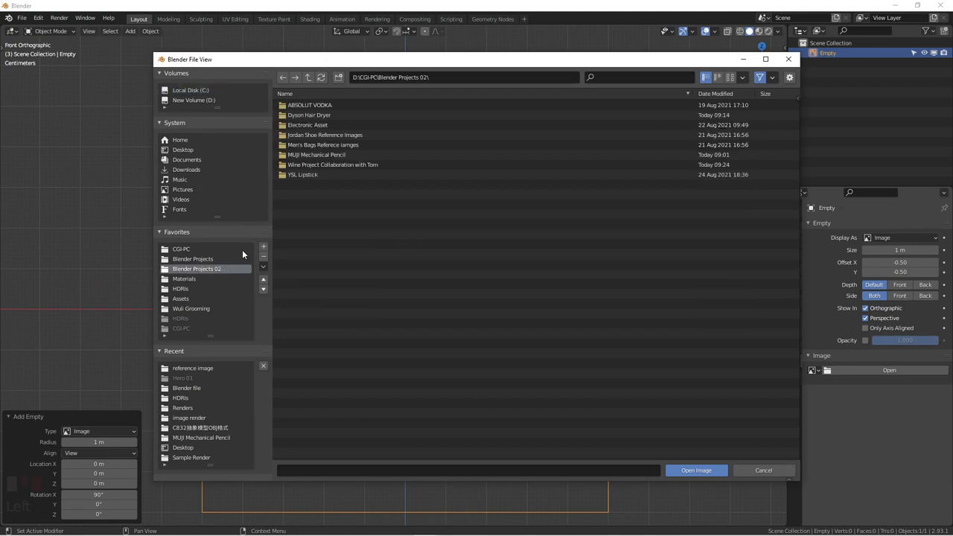
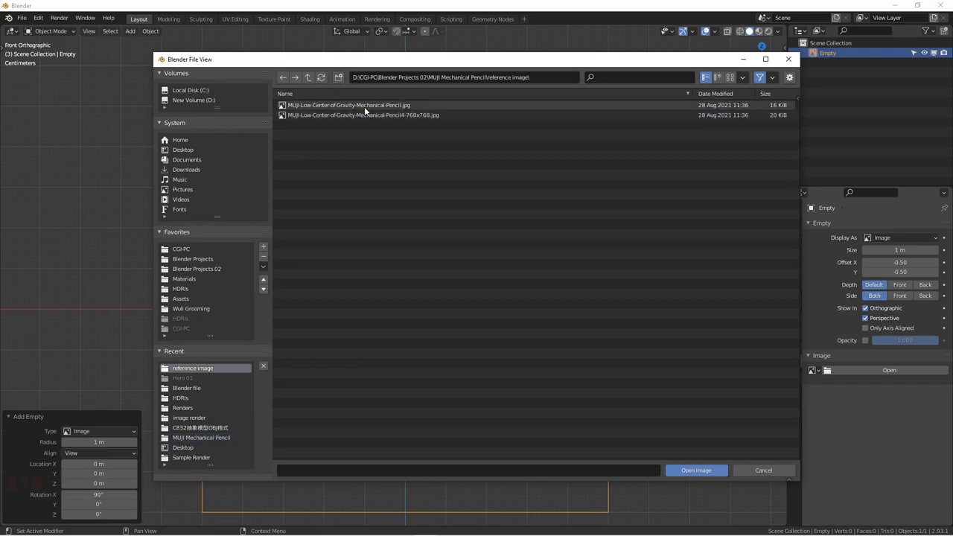
{"action": "left_click_drag", "start_coordinate": [455, 237], "coordinate": [438, 207]}
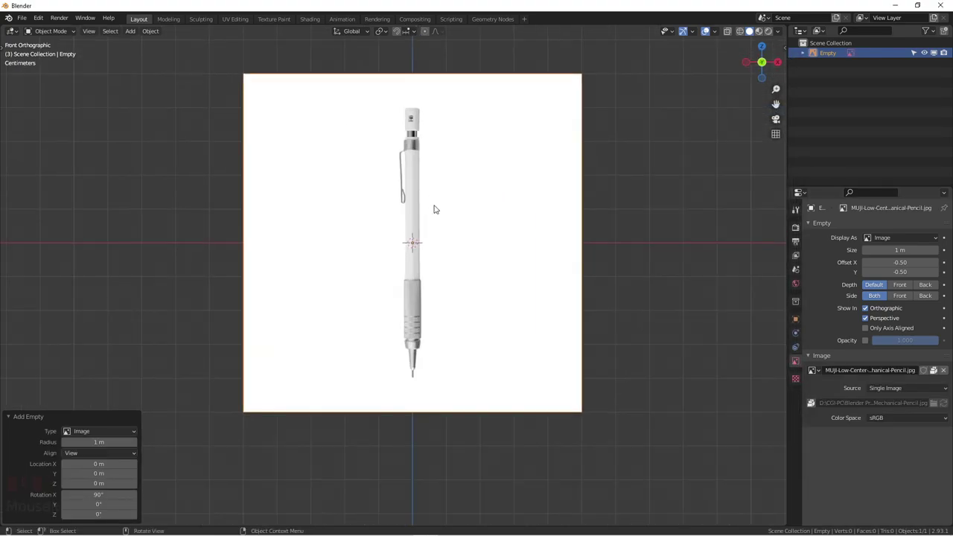
Enable Opacity on the reference image at about 0.48 and inspect the grip and tip
{"action": "left_click_drag", "start_coordinate": [440, 219], "coordinate": [788, 329]}
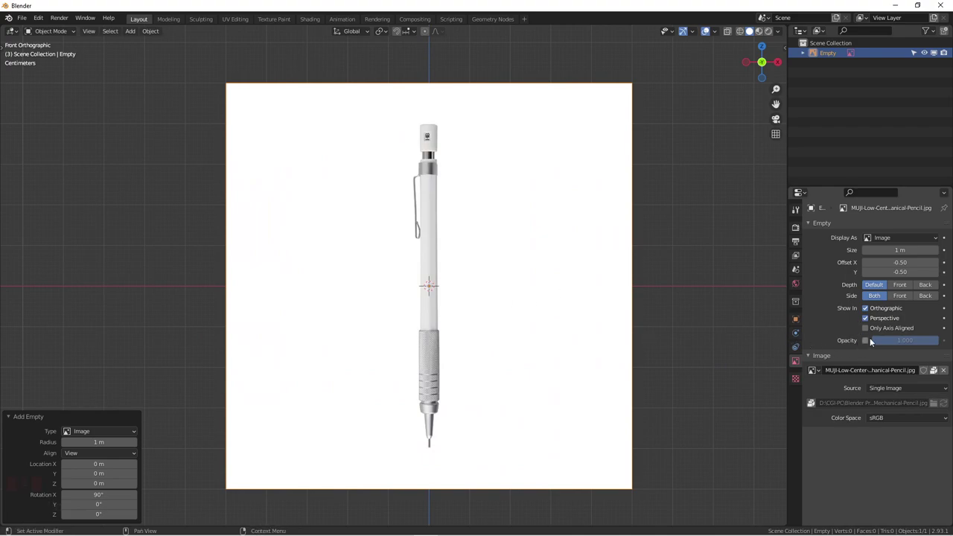
{"action": "left_click_drag", "start_coordinate": [875, 340], "coordinate": [479, 417]}
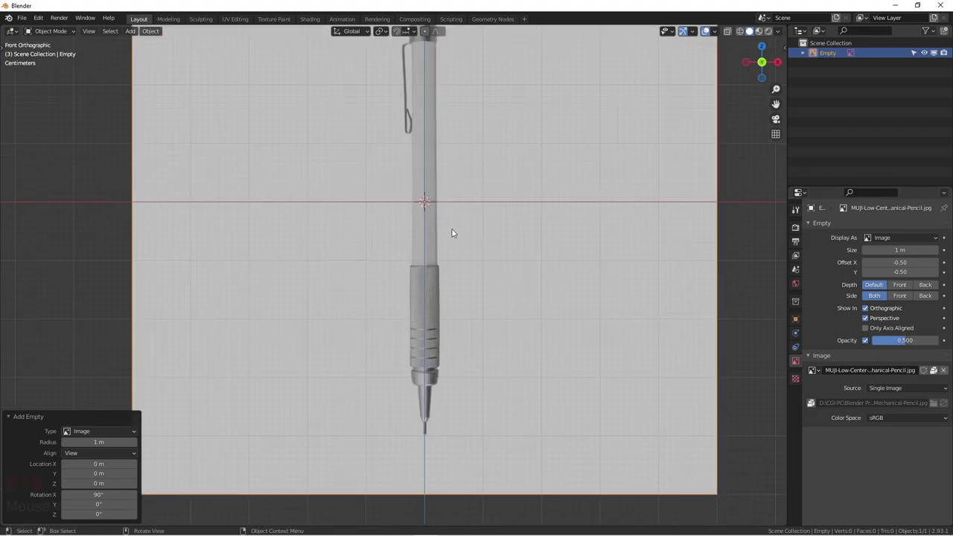
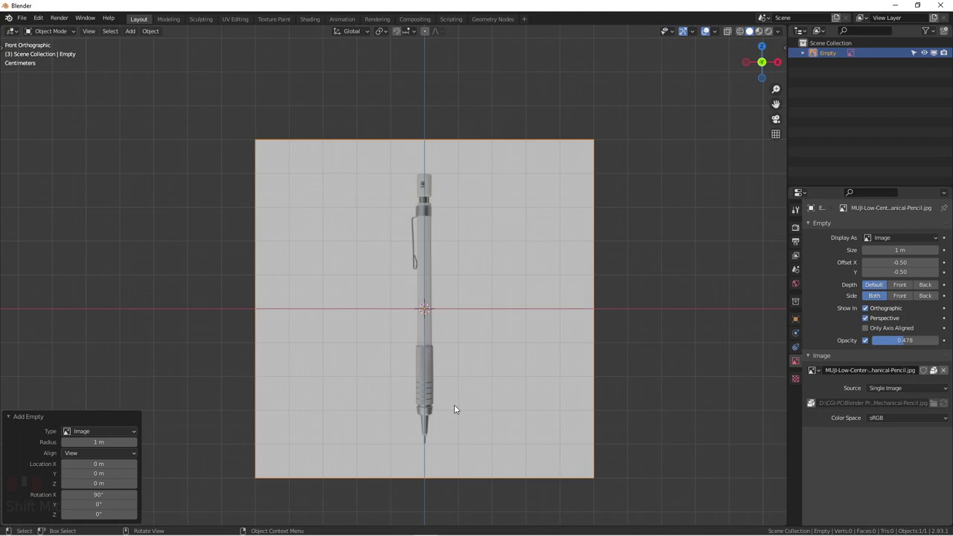
{"action": "left_click_drag", "start_coordinate": [453, 402], "coordinate": [443, 305]}
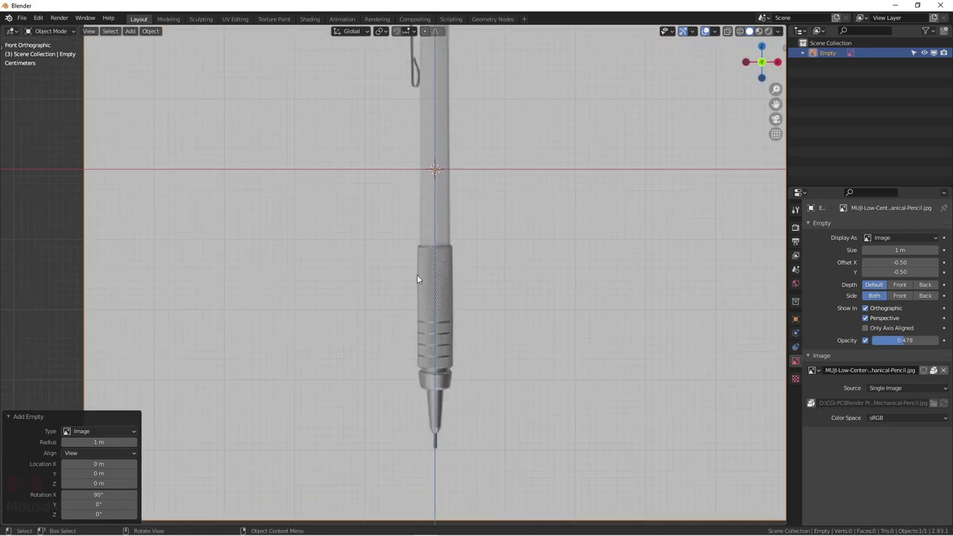
{"action": "left_click_drag", "start_coordinate": [459, 334], "coordinate": [462, 313]}
{"action": "left_click_drag", "start_coordinate": [443, 329], "coordinate": [457, 257]}
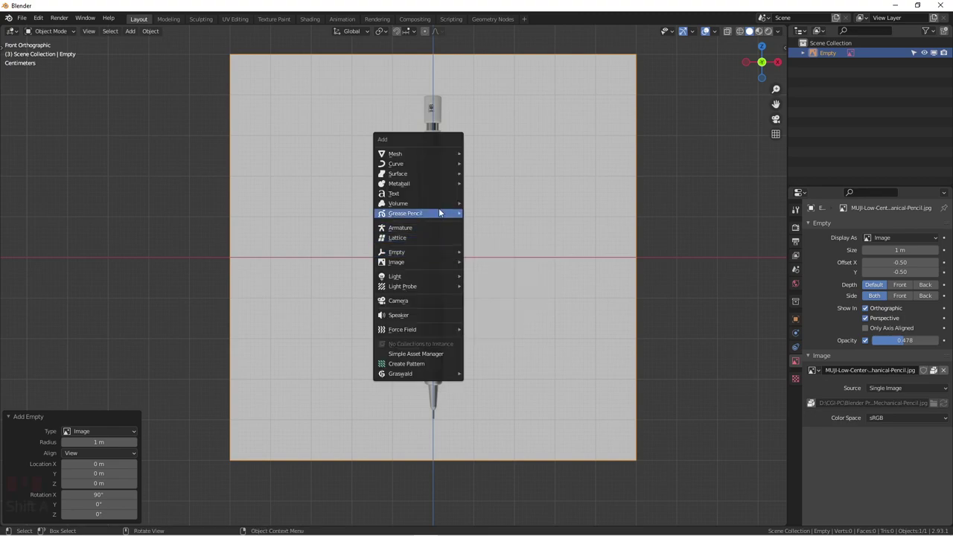
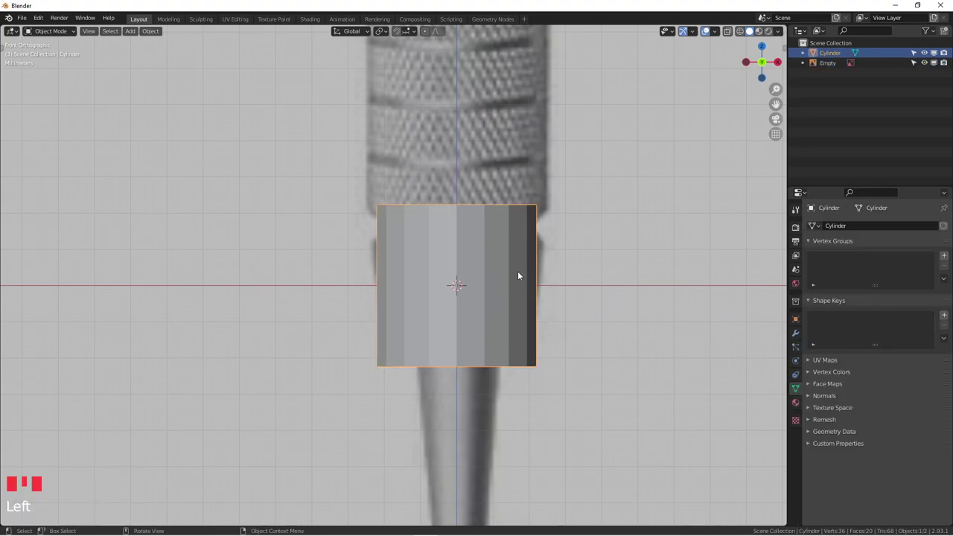
Scale the cylinder down to the collar's width with X-ray showing it over the reference
{"action": "key", "text": "s"}
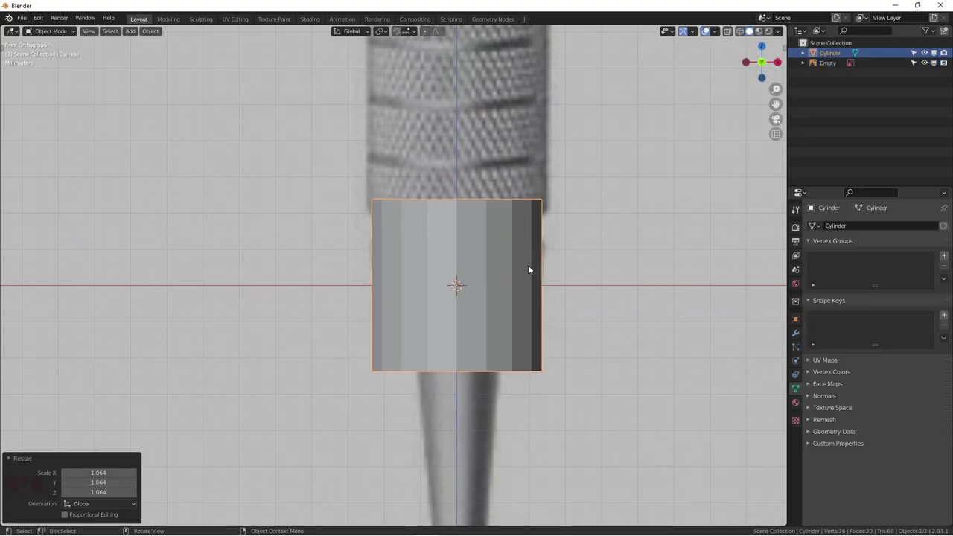
{"action": "left_click", "coordinate": [561, 254]}
{"action": "left_click", "coordinate": [469, 263]}
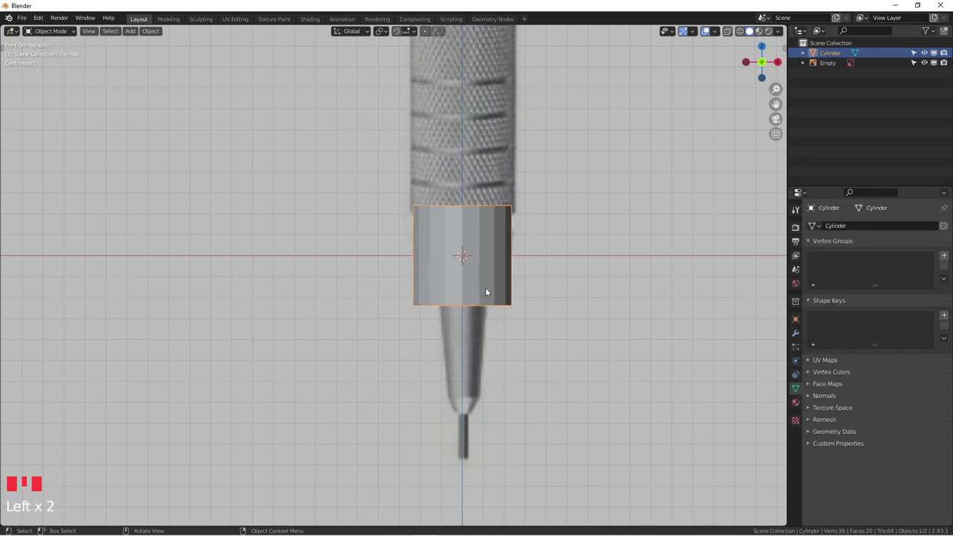
{"action": "key", "text": "alt+z"}
{"action": "scroll", "scroll_direction": "up", "scroll_amount": 3}
{"action": "left_click", "coordinate": [616, 208]}
{"action": "scroll", "scroll_direction": "down", "scroll_amount": 3}
{"action": "left_click_drag", "start_coordinate": [564, 250], "coordinate": [540, 287]}
{"action": "left_click", "coordinate": [540, 288]}
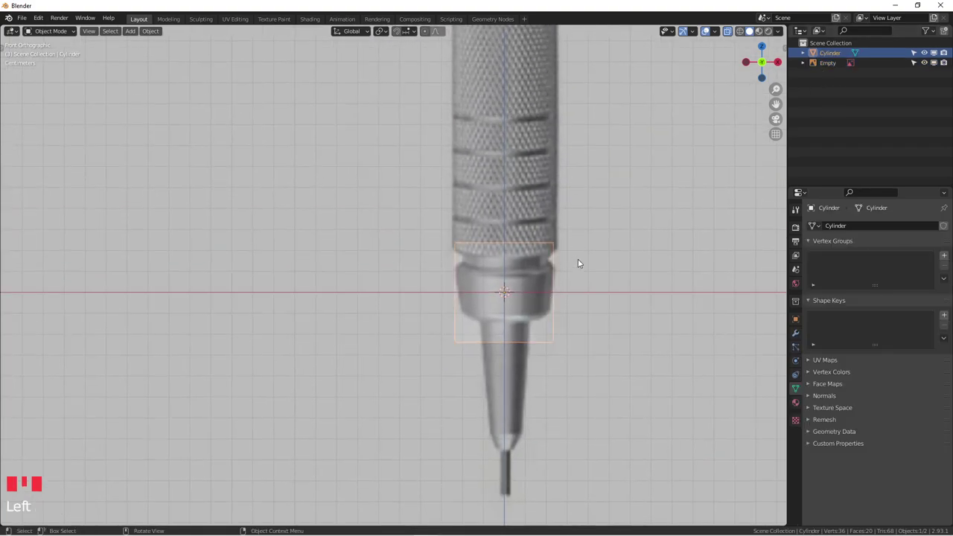
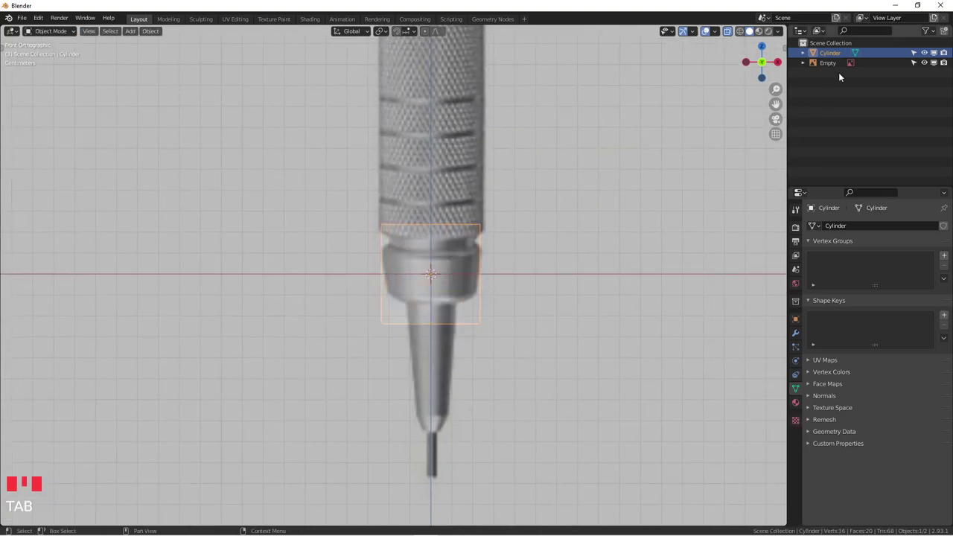
Select the reference image Empty in the Outliner ready to reposition it
{"action": "left_click", "coordinate": [844, 66]}
{"action": "scroll", "scroll_direction": "down", "scroll_amount": 3}
{"action": "left_click_drag", "start_coordinate": [547, 314], "coordinate": [545, 316]}
Move the reference image along Z so the lead tip sits at the world origin
{"action": "key", "text": "g"}
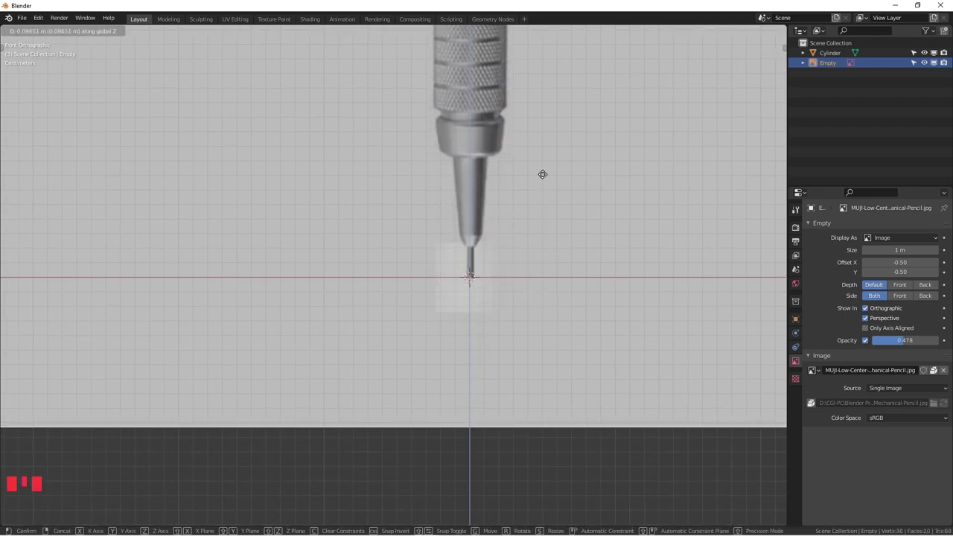
{"action": "left_click", "coordinate": [474, 308]}
{"action": "scroll", "scroll_direction": "down", "scroll_amount": 3}
{"action": "key", "text": "alt+z"}
{"action": "key", "text": "alt+z"}
{"action": "scroll", "scroll_direction": "down", "scroll_amount": 3}
{"action": "left_click_drag", "start_coordinate": [473, 335], "coordinate": [455, 382]}
{"action": "scroll", "scroll_direction": "down", "scroll_amount": 3}
{"action": "left_click_drag", "start_coordinate": [457, 378], "coordinate": [438, 372]}
{"action": "scroll", "scroll_direction": "down", "scroll_amount": 3}
{"action": "scroll", "scroll_direction": "up", "scroll_amount": 3}
{"action": "scroll", "scroll_direction": "up", "scroll_amount": 3}
{"action": "scroll", "scroll_direction": "down", "scroll_amount": 3}
Check the lead tip against the cylinder in front view and reselect the cylinder
{"action": "scroll", "scroll_direction": "down", "scroll_amount": 3}
{"action": "left_click_drag", "start_coordinate": [452, 202], "coordinate": [456, 198]}
{"action": "scroll", "scroll_direction": "up", "scroll_amount": 3}
{"action": "scroll", "scroll_direction": "down", "scroll_amount": 3}
{"action": "left_click_drag", "start_coordinate": [446, 326], "coordinate": [449, 272]}
{"action": "scroll", "scroll_direction": "up", "scroll_amount": 3}
{"action": "scroll", "scroll_direction": "up", "scroll_amount": 3}
{"action": "scroll", "scroll_direction": "down", "scroll_amount": 3}
{"action": "left_click_drag", "start_coordinate": [490, 358], "coordinate": [485, 353]}
{"action": "key", "text": "KP_1"}
{"action": "scroll", "scroll_direction": "down", "scroll_amount": 3}
{"action": "left_click_drag", "start_coordinate": [444, 330], "coordinate": [395, 158]}
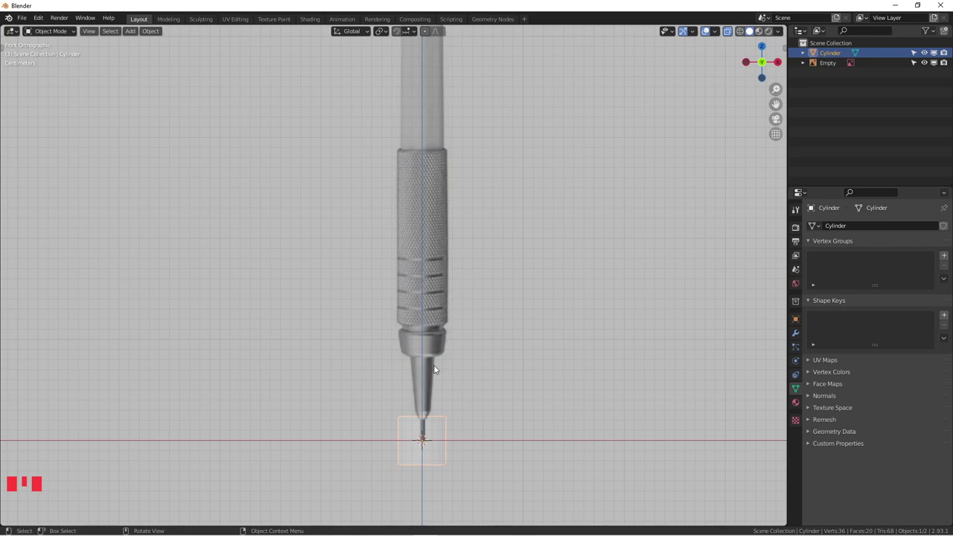
Zoom to the lead tip and scale the cylinder down to the lead's width
{"action": "scroll", "scroll_direction": "down", "scroll_amount": 3}
{"action": "left_click_drag", "start_coordinate": [446, 378], "coordinate": [452, 355]}
{"action": "scroll", "scroll_direction": "up", "scroll_amount": 3}
{"action": "left_click_drag", "start_coordinate": [491, 360], "coordinate": [476, 346]}
{"action": "left_click_drag", "start_coordinate": [505, 356], "coordinate": [511, 320]}
{"action": "scroll", "scroll_direction": "up", "scroll_amount": 3}
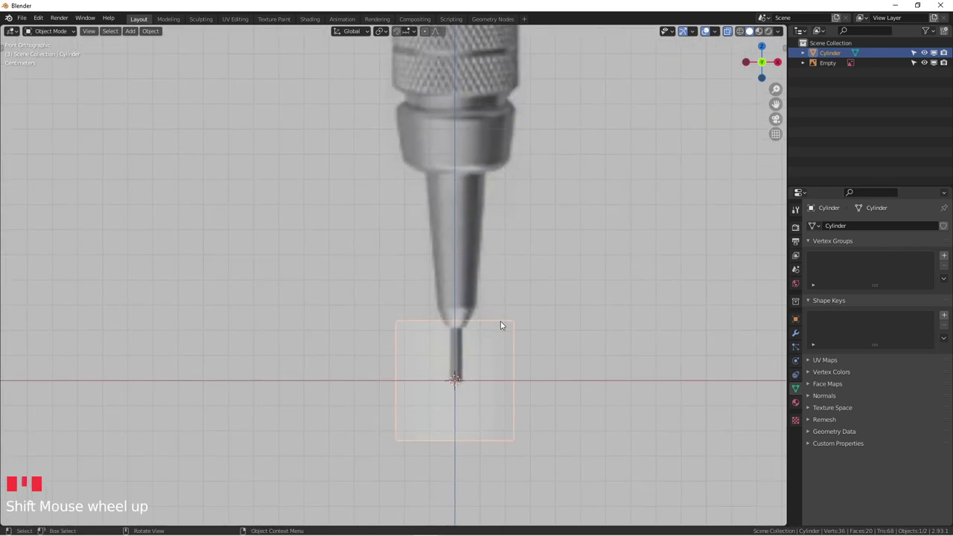
{"action": "scroll", "scroll_direction": "up", "scroll_amount": 3}
{"action": "scroll", "scroll_direction": "up", "scroll_amount": 3}
{"action": "key", "text": "s"}
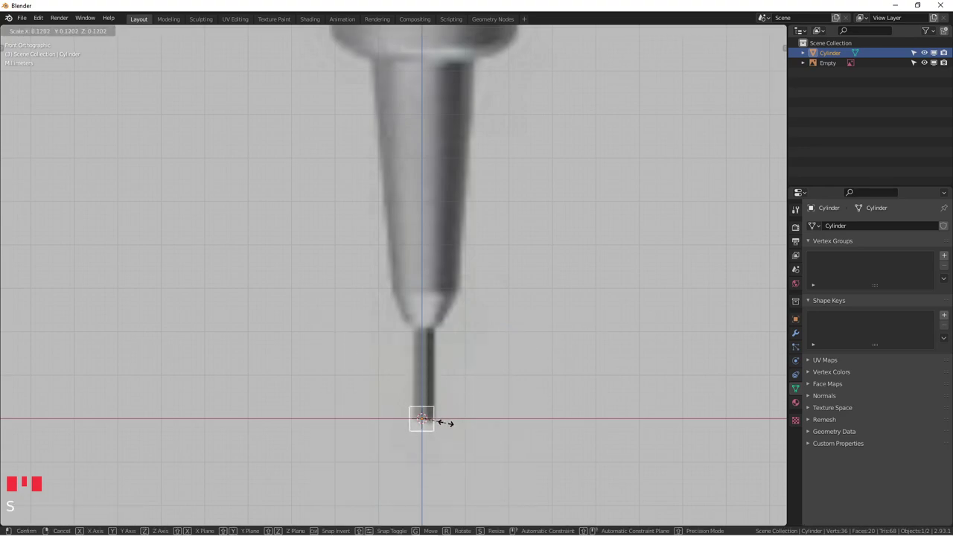
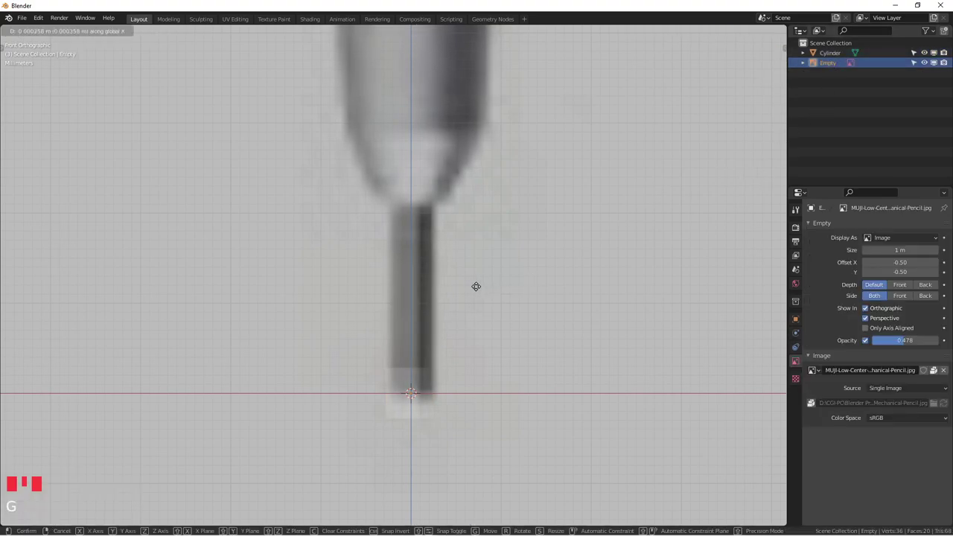
{"action": "left_click", "coordinate": [437, 379]}
Move the lead cylinder's bottom vertex ring up along Z to the X axis line
{"action": "scroll", "scroll_direction": "up", "scroll_amount": 3}
{"action": "scroll", "scroll_direction": "up", "scroll_amount": 3}
{"action": "key", "text": "alt+z"}
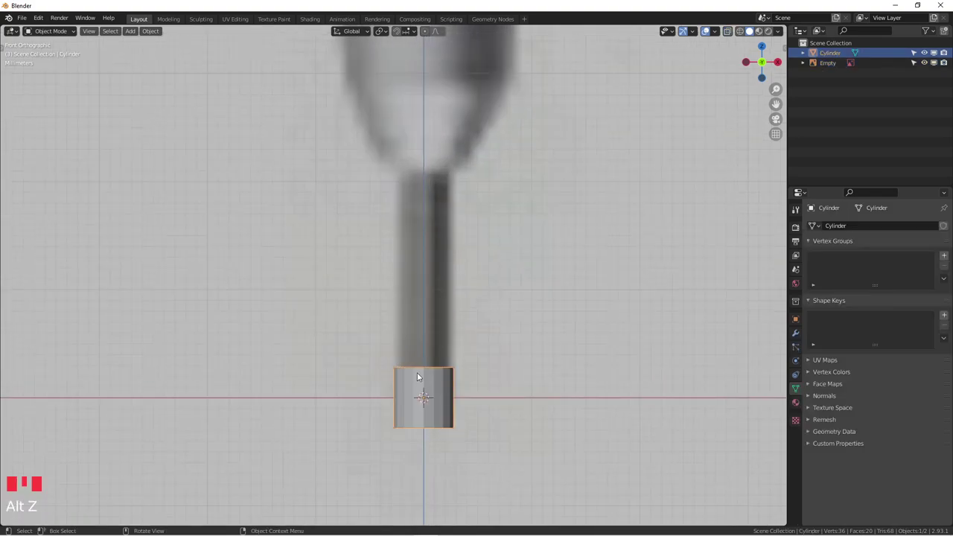
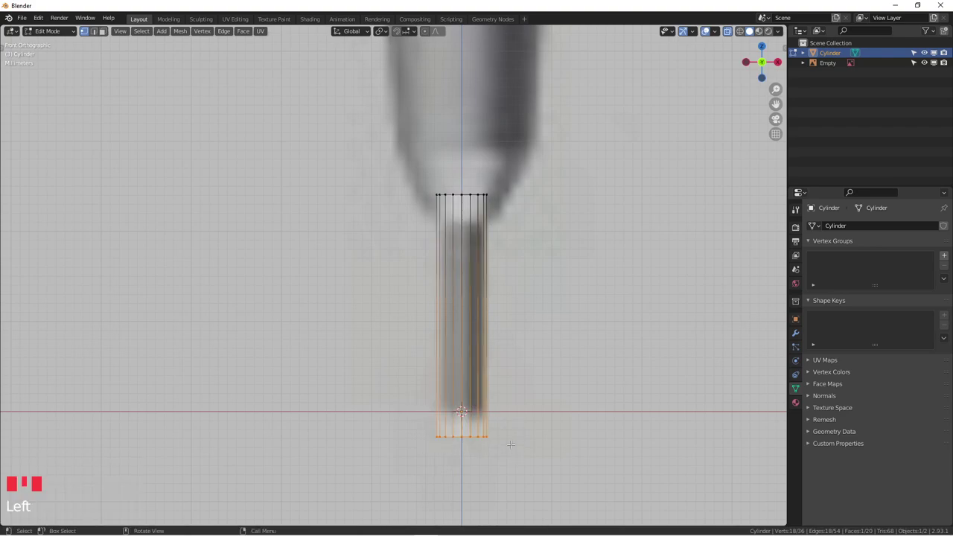
{"action": "key", "text": "g"}
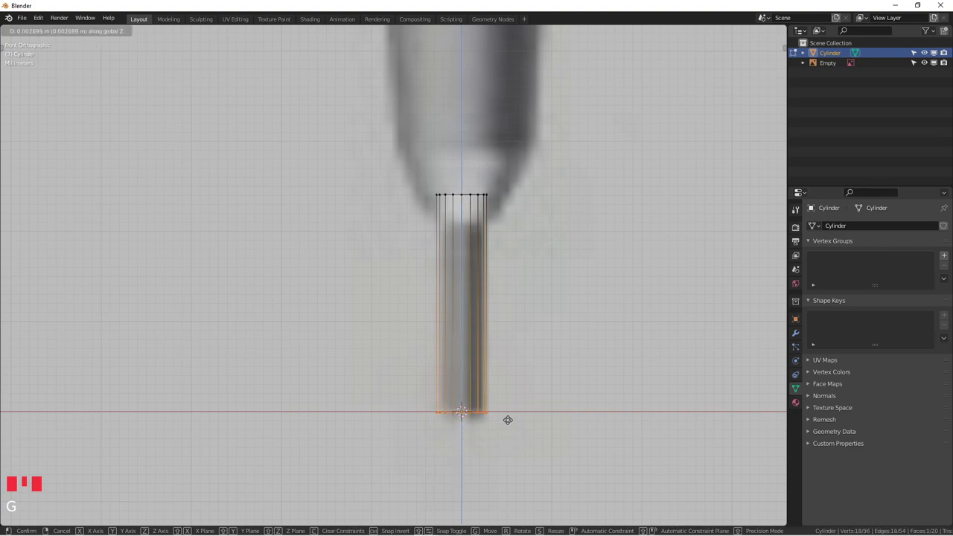
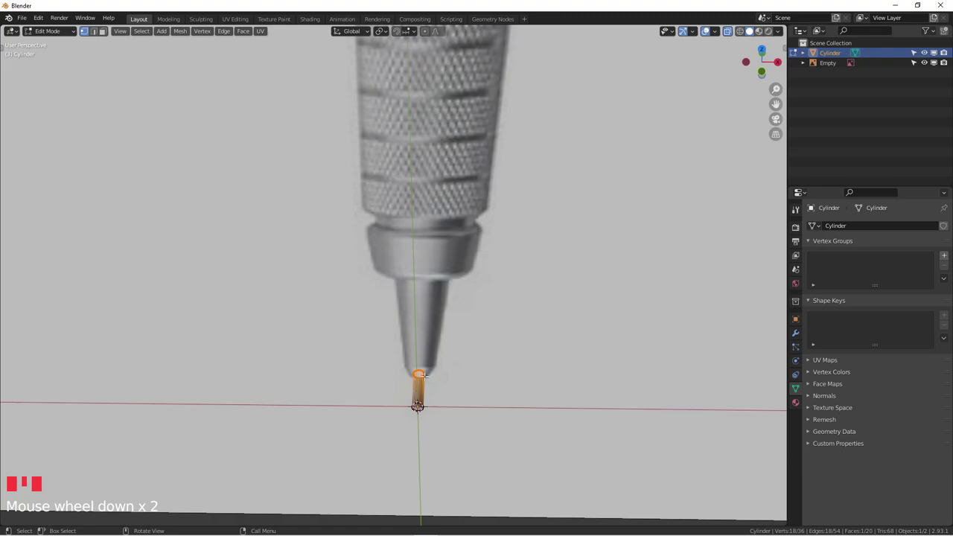
Return to Object Mode and view the lead cylinder front-on against the whole pencil
{"action": "scroll", "scroll_direction": "up", "scroll_amount": 3}
{"action": "scroll", "scroll_direction": "down", "scroll_amount": 3}
{"action": "key", "text": "Tab"}
{"action": "scroll", "scroll_direction": "up", "scroll_amount": 3}
{"action": "scroll", "scroll_direction": "down", "scroll_amount": 3}
{"action": "left_click_drag", "start_coordinate": [433, 376], "coordinate": [520, 198]}
{"action": "scroll", "scroll_direction": "down", "scroll_amount": 3}
{"action": "scroll", "scroll_direction": "down", "scroll_amount": 3}
{"action": "key", "text": "KP_1"}
{"action": "scroll", "scroll_direction": "down", "scroll_amount": 3}
{"action": "left_click_drag", "start_coordinate": [461, 224], "coordinate": [440, 150]}
{"action": "scroll", "scroll_direction": "up", "scroll_amount": 3}
{"action": "left_click_drag", "start_coordinate": [471, 254], "coordinate": [494, 339]}
{"action": "scroll", "scroll_direction": "up", "scroll_amount": 3}
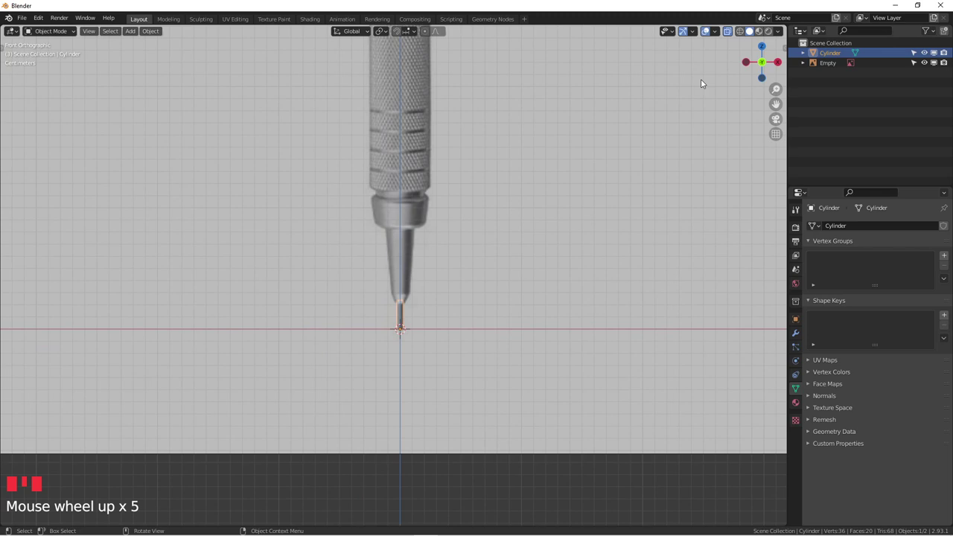
Show the N sidebar to add a Subdivision Surface modifier to the lead cylinder
{"action": "key", "text": "n"}
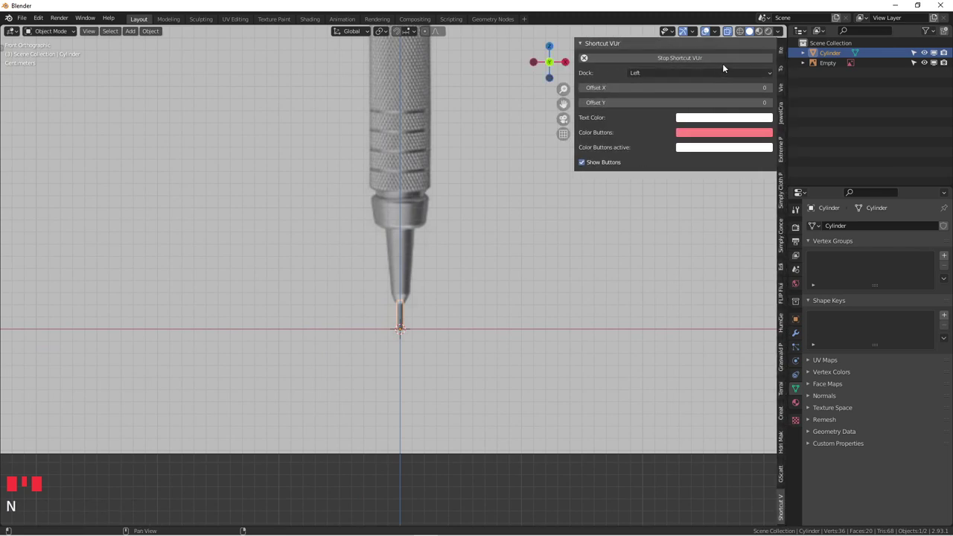
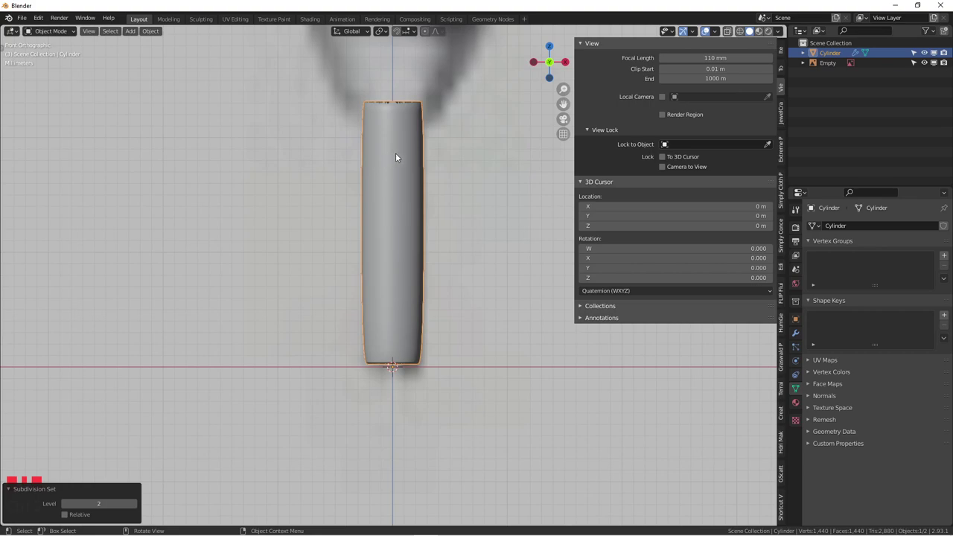
Insert edge loops on the collar cylinder in Edit Mode to sharpen its flared rims
{"action": "key", "text": "Tab"}
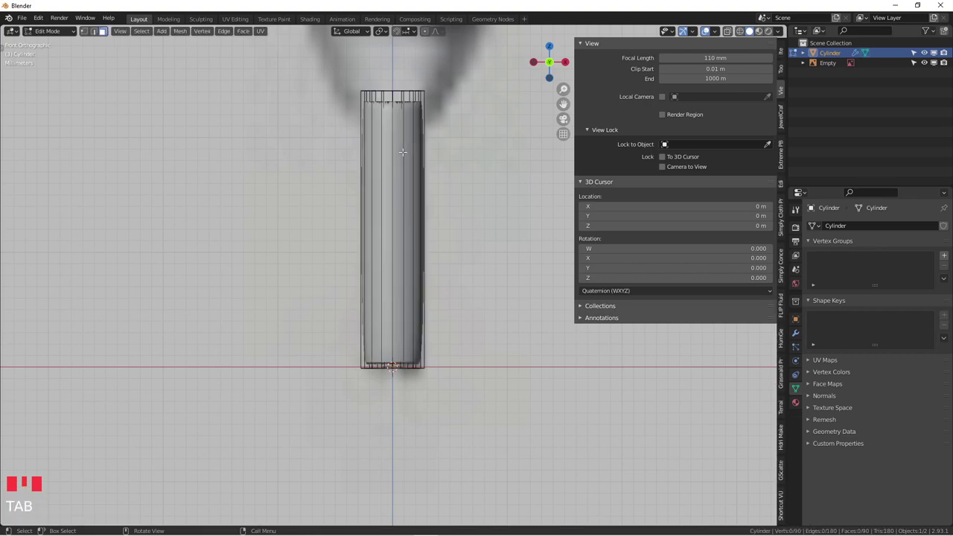
{"action": "key", "text": "ctrl+r"}
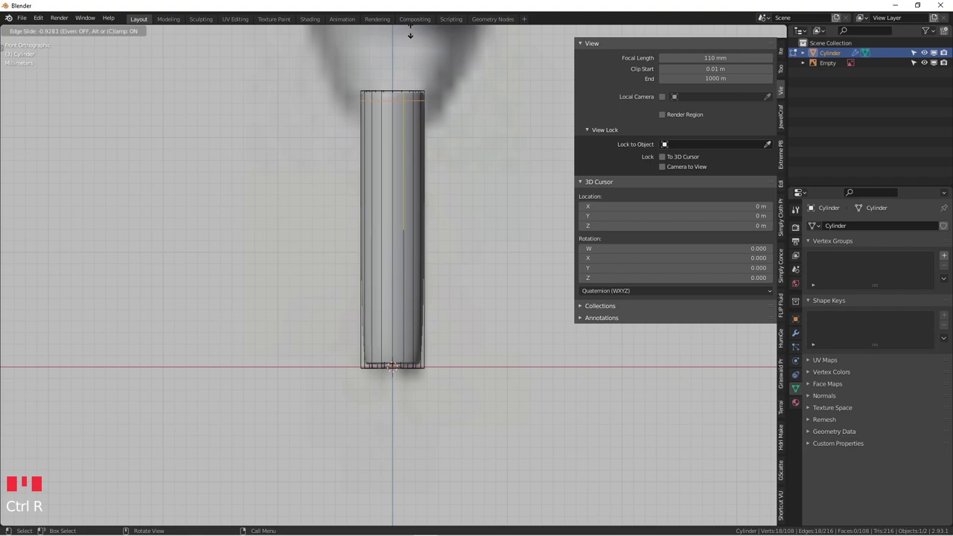
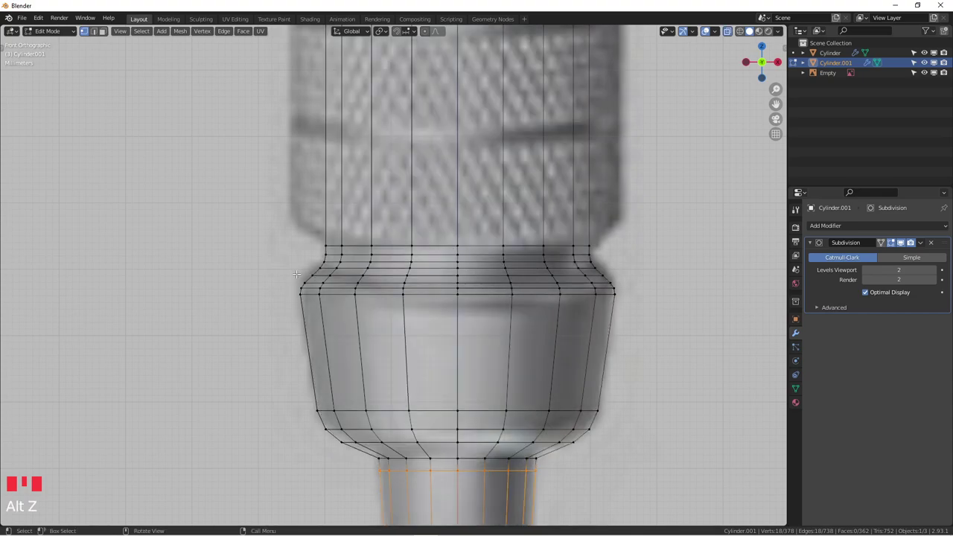
{"action": "scroll", "scroll_direction": "up", "scroll_amount": 3}
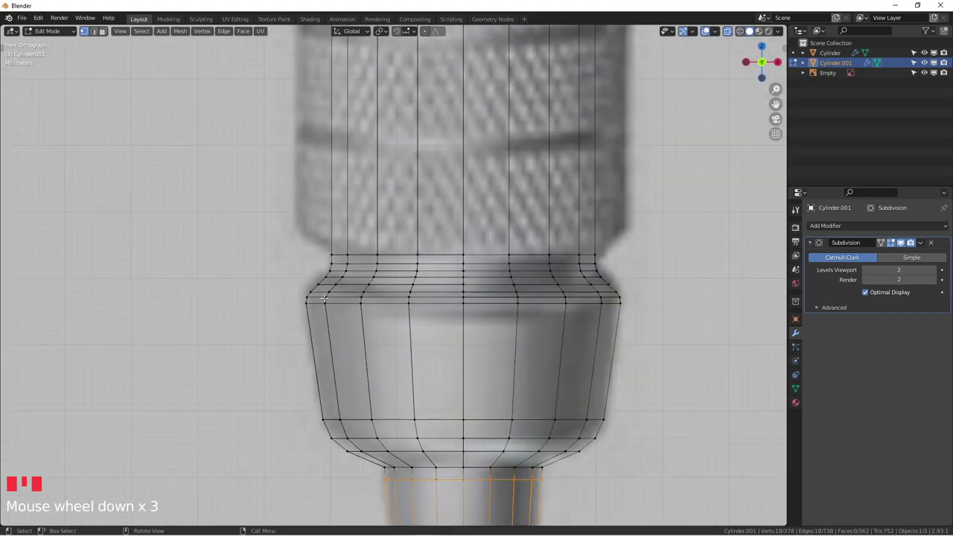
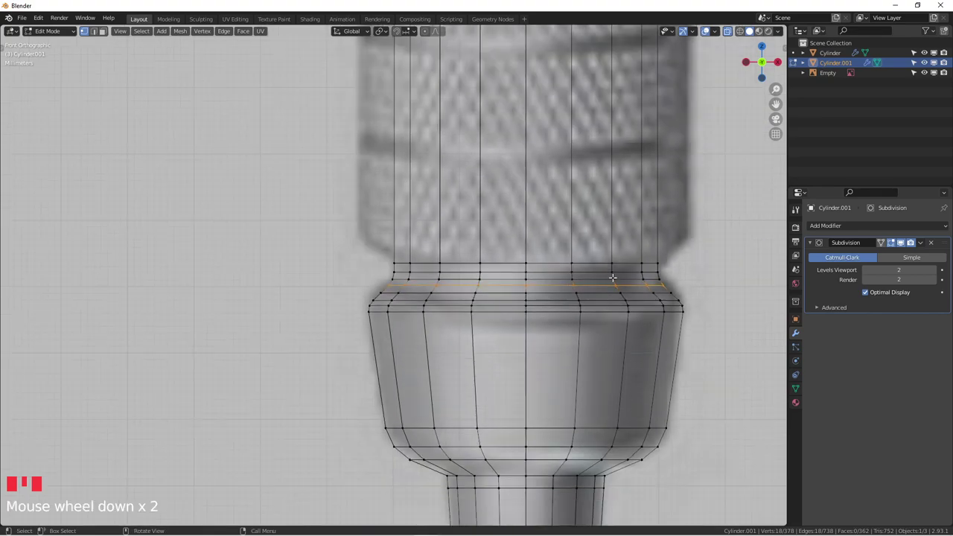
Scale out the neck loop, undo an oversized selection, then widen the collar's top band
{"action": "key", "text": "d"}
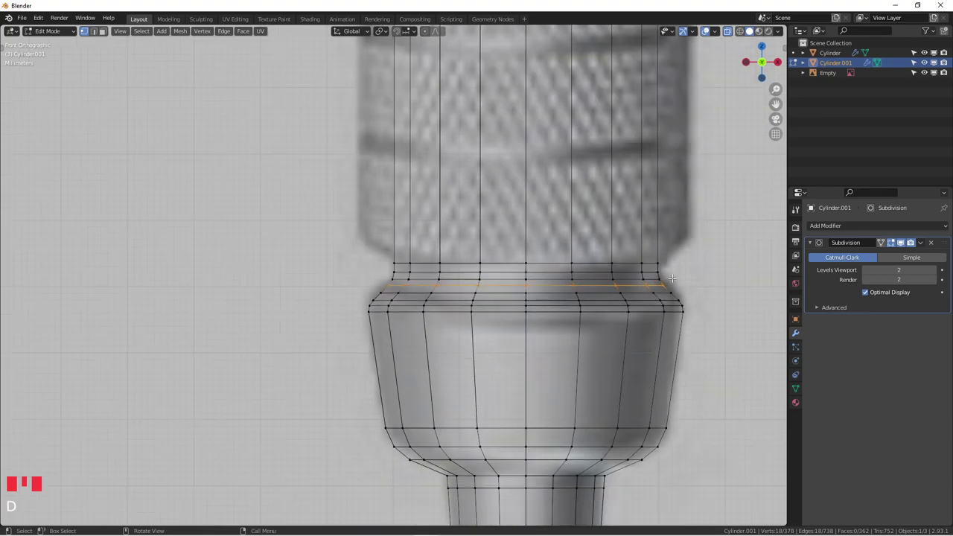
{"action": "key", "text": "s"}
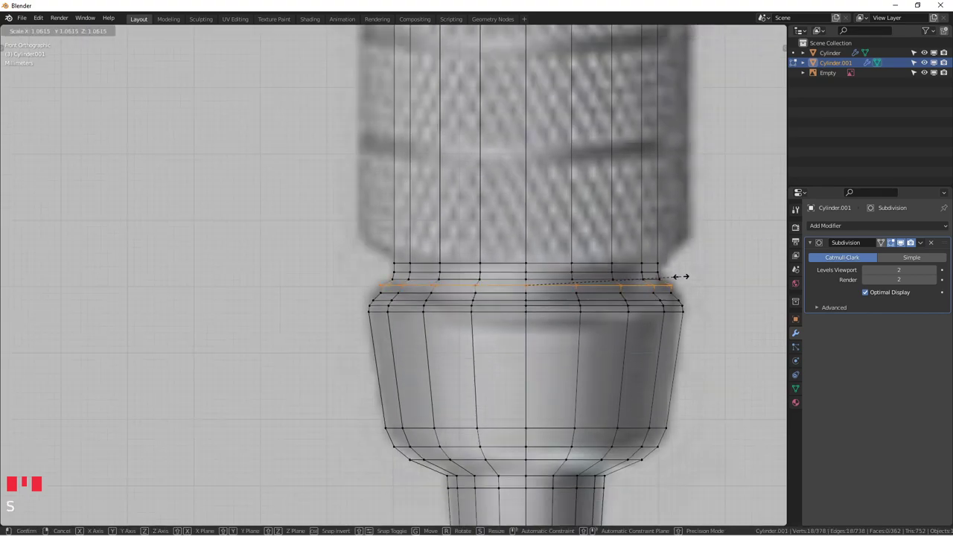
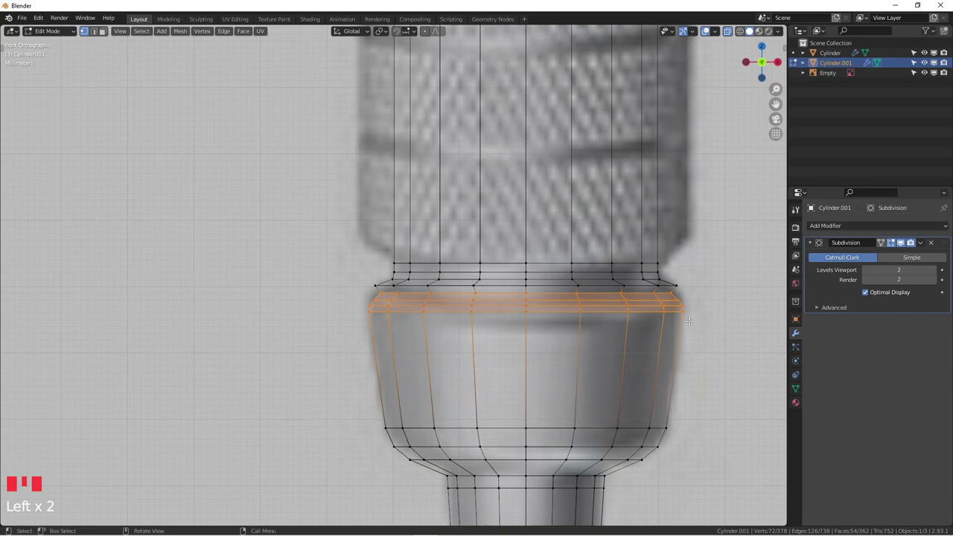
{"action": "key", "text": "ctrl+z"}
{"action": "key", "text": "ctrl+z"}
{"action": "key", "text": "ctrl+z"}
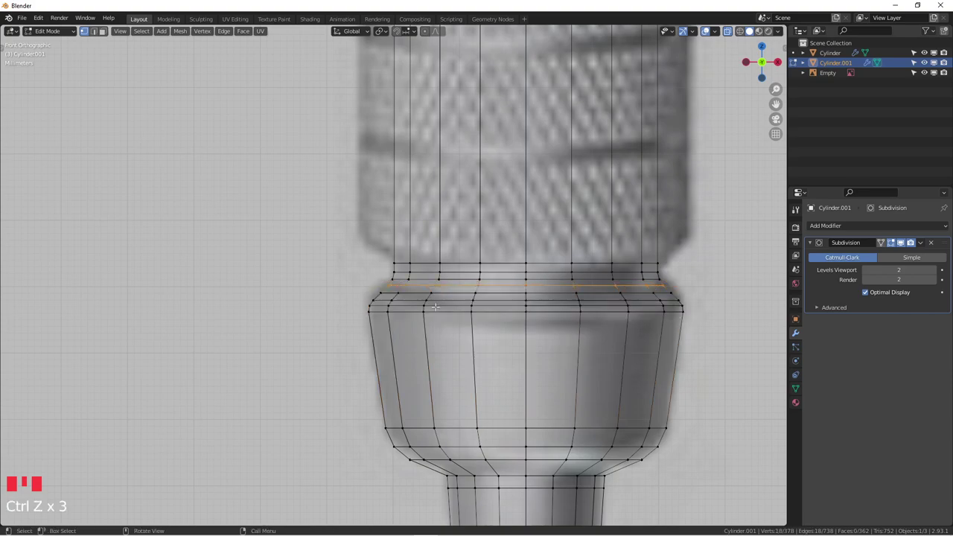
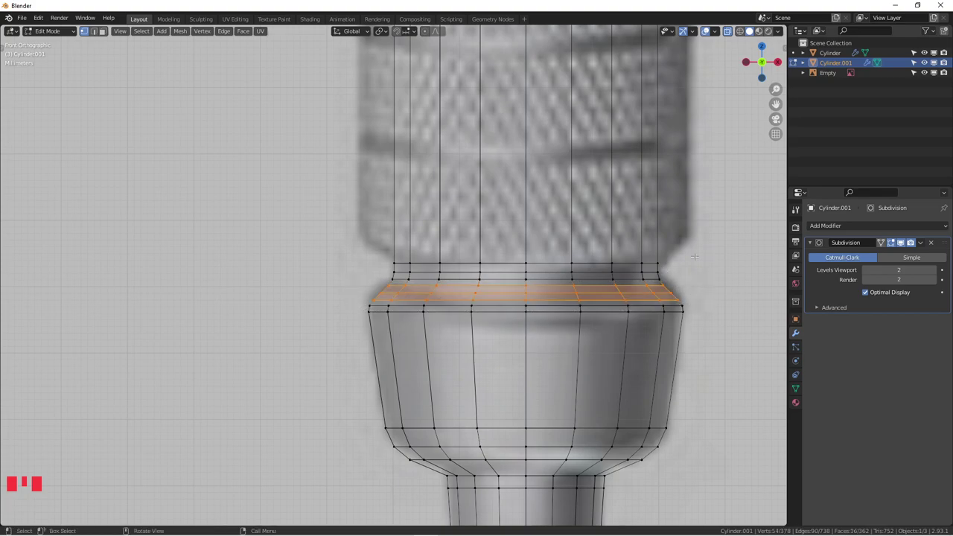
{"action": "key", "text": "s"}
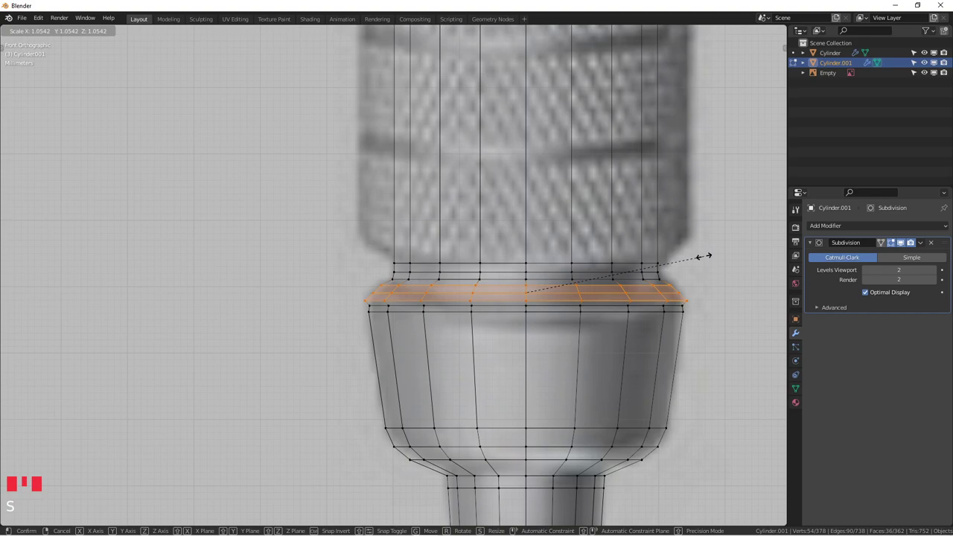
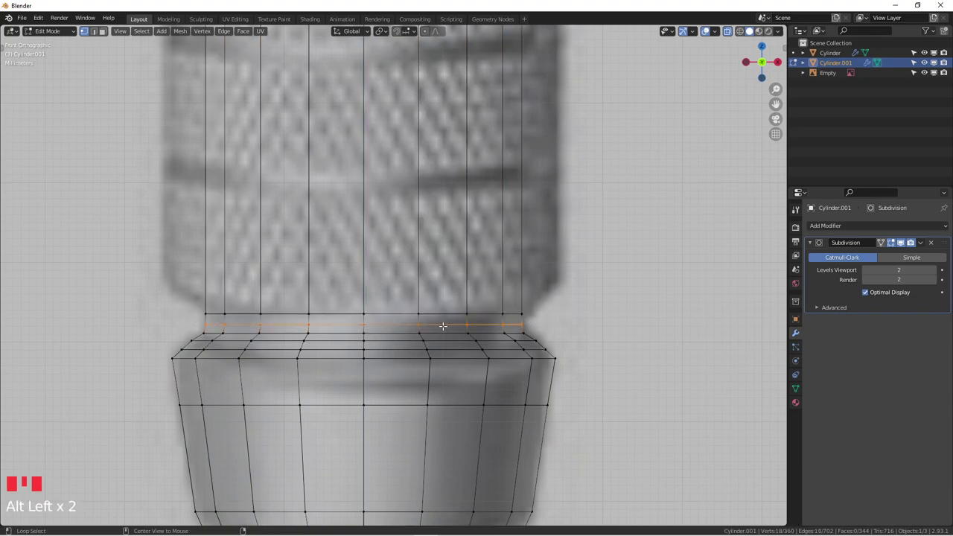
Dissolve the edge loop just below the knurled grip to simplify the neck above the collar
{"action": "key", "text": "x"}
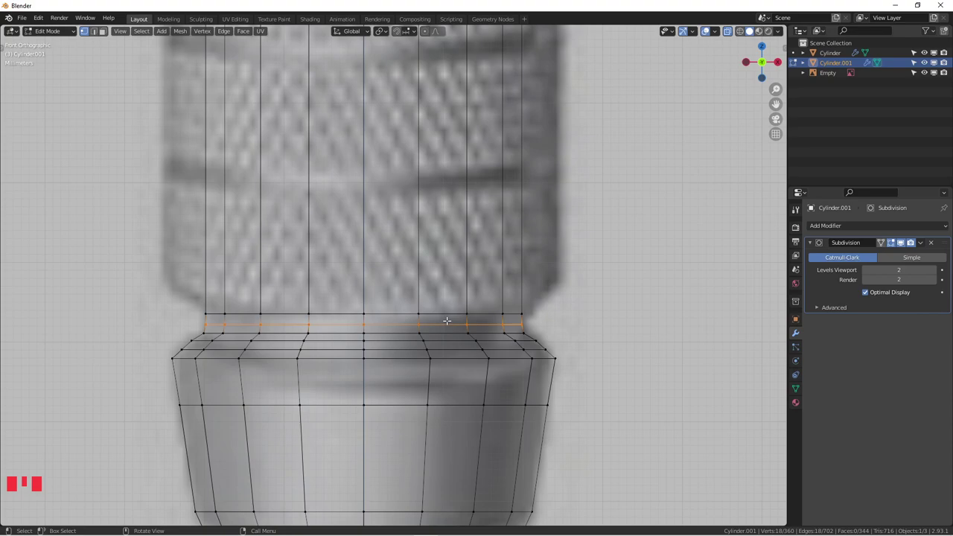
{"action": "key", "text": "x"}
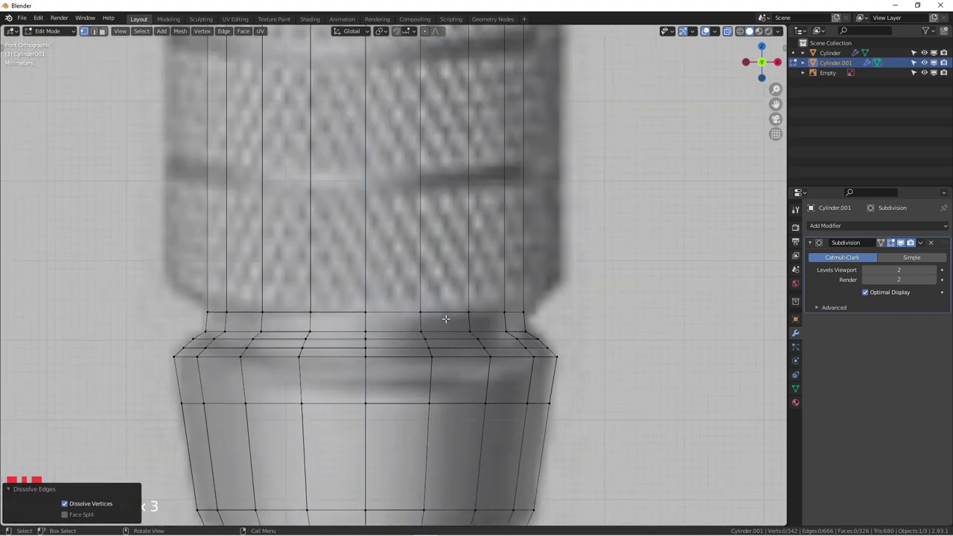
{"action": "key", "text": "Tab"}
Pan and zoom the view along the pencil up toward its tip
{"action": "scroll", "scroll_direction": "down", "scroll_amount": 3}
{"action": "key", "text": "alt+z"}
{"action": "scroll", "scroll_direction": "down", "scroll_amount": 3}
{"action": "scroll", "scroll_direction": "up", "scroll_amount": 3}
{"action": "scroll", "scroll_direction": "down", "scroll_amount": 3}
{"action": "left_click_drag", "start_coordinate": [448, 346], "coordinate": [512, 338]}
{"action": "scroll", "scroll_direction": "down", "scroll_amount": 3}
{"action": "left_click_drag", "start_coordinate": [522, 356], "coordinate": [508, 304]}
{"action": "scroll", "scroll_direction": "up", "scroll_amount": 3}
{"action": "left_click_drag", "start_coordinate": [497, 332], "coordinate": [417, 227]}
{"action": "scroll", "scroll_direction": "down", "scroll_amount": 3}
{"action": "scroll", "scroll_direction": "down", "scroll_amount": 3}
{"action": "scroll", "scroll_direction": "up", "scroll_amount": 3}
{"action": "scroll", "scroll_direction": "down", "scroll_amount": 3}
Extrude and shrink the tube's top rim inward to form a hollow rounded opening
{"action": "key", "text": "Tab"}
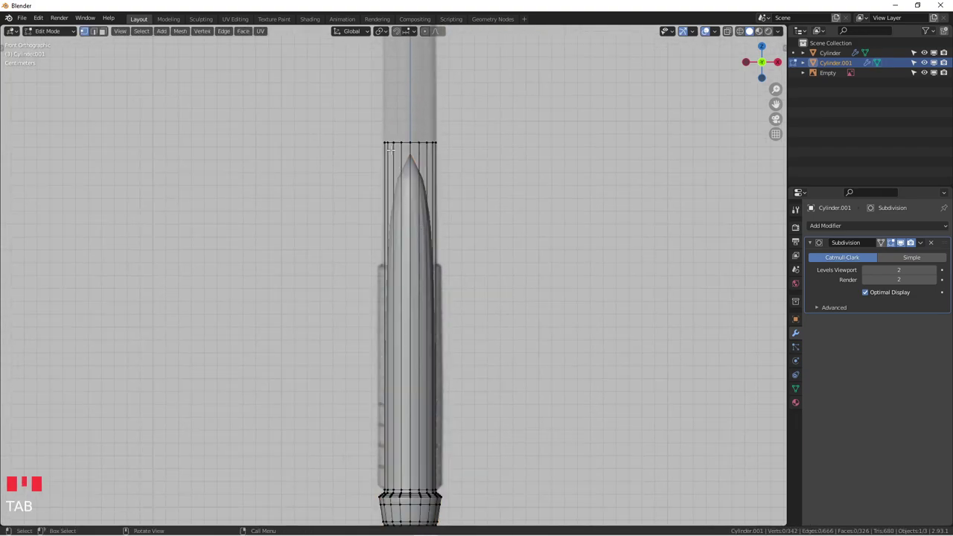
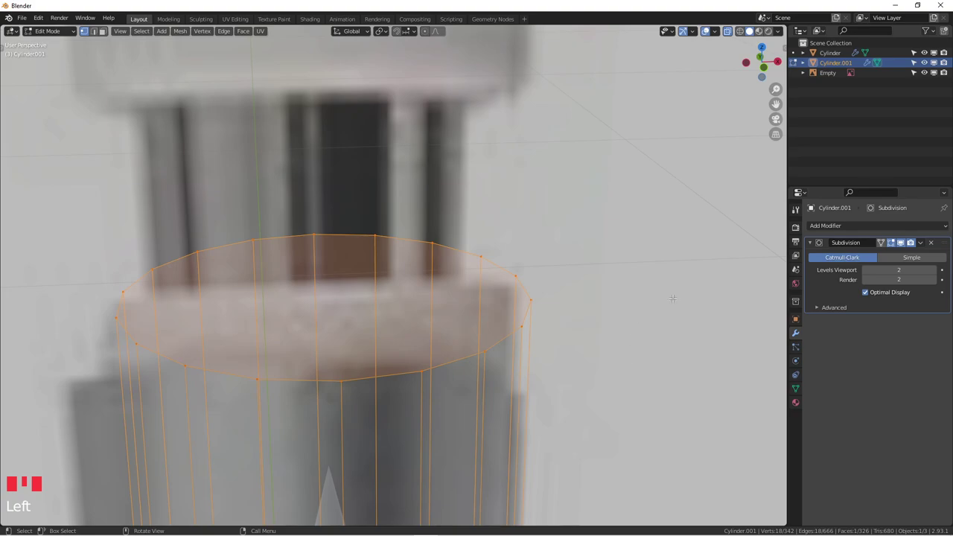
{"action": "key", "text": "e"}
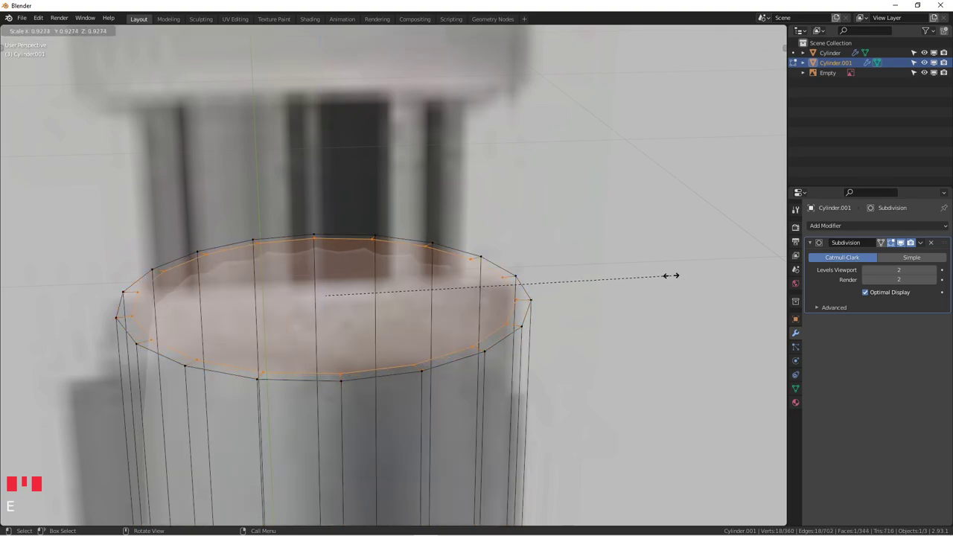
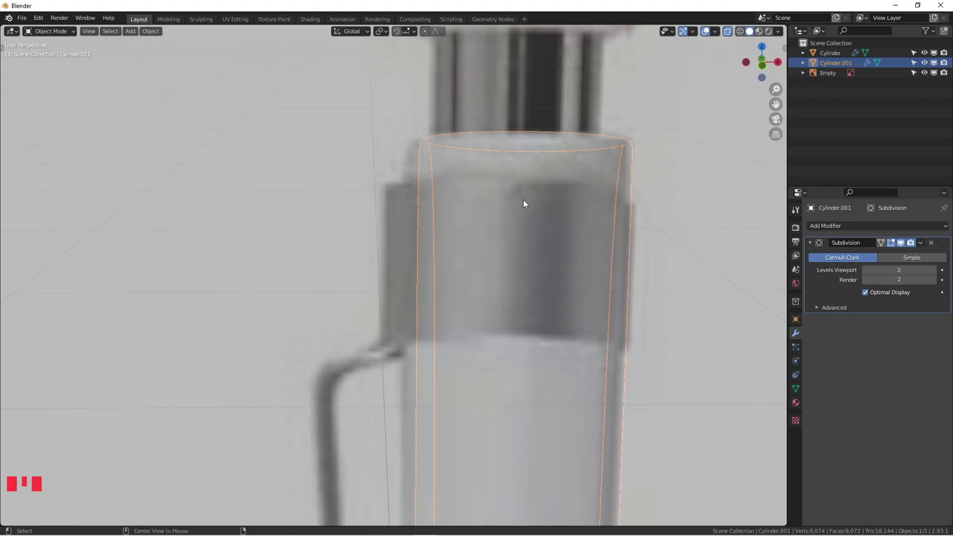
{"action": "key", "text": "alt+z"}
{"action": "key", "text": "alt+z"}
Insert a supporting edge loop slid close under the top rim, then preview the smoothed barrel
{"action": "key", "text": "Tab"}
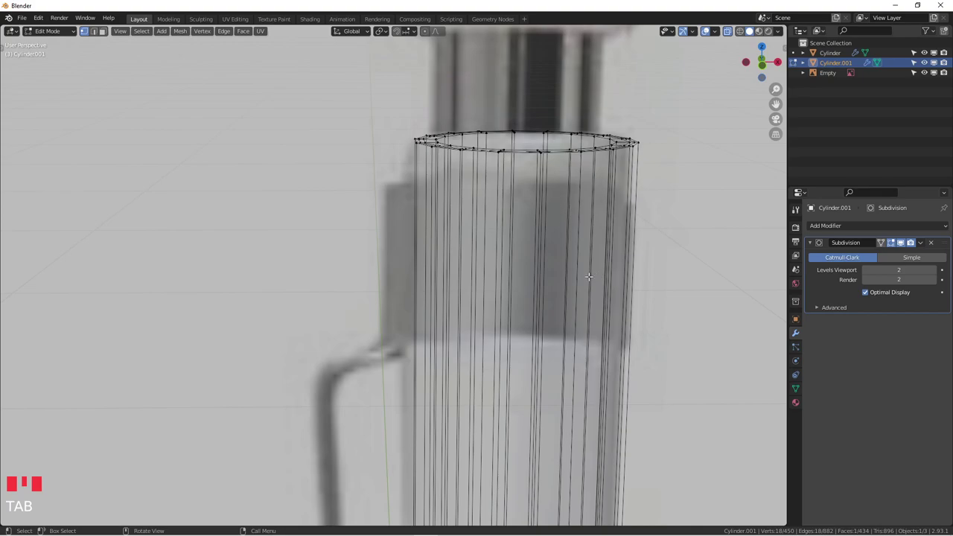
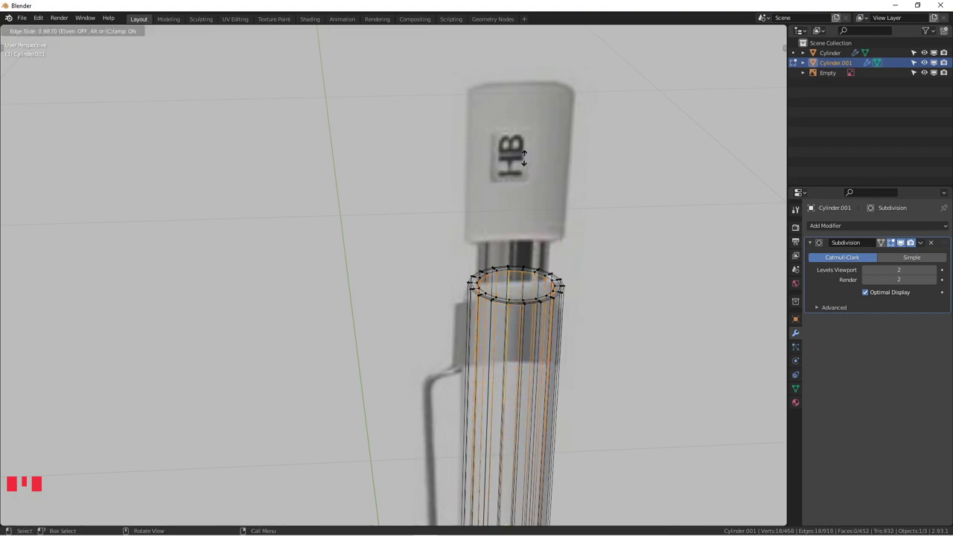
{"action": "key", "text": "Tab"}
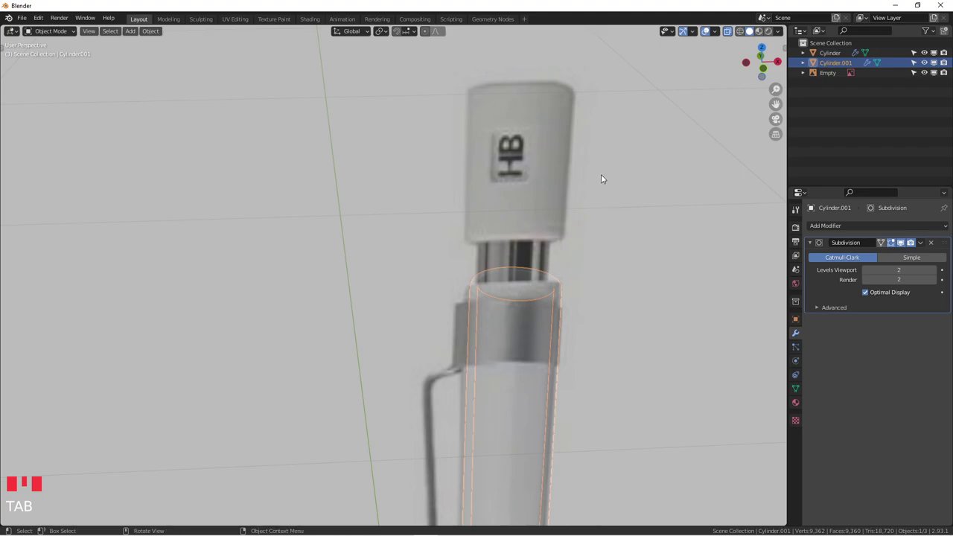
{"action": "key", "text": "alt+z"}
{"action": "scroll", "scroll_direction": "up", "scroll_amount": 3}
{"action": "scroll", "scroll_direction": "up", "scroll_amount": 3}
{"action": "scroll", "scroll_direction": "down", "scroll_amount": 3}
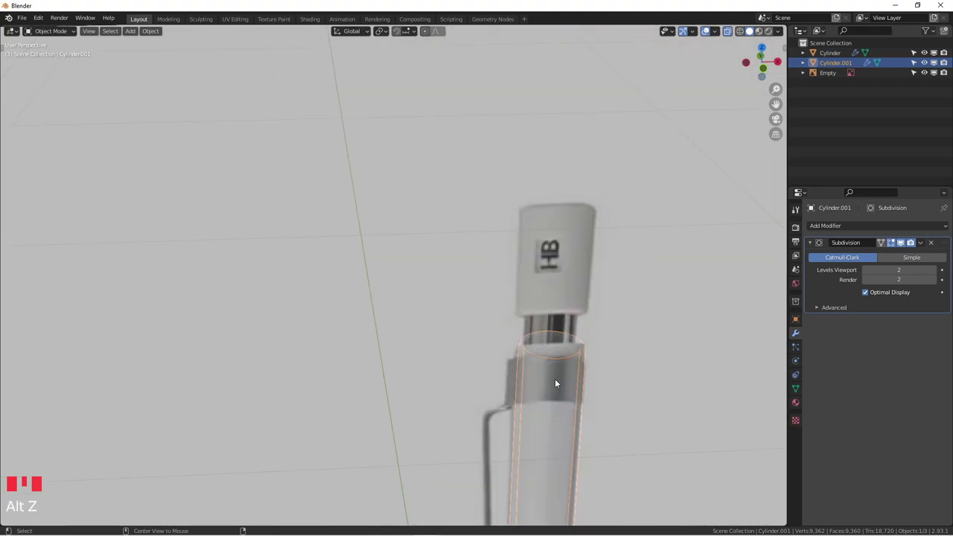
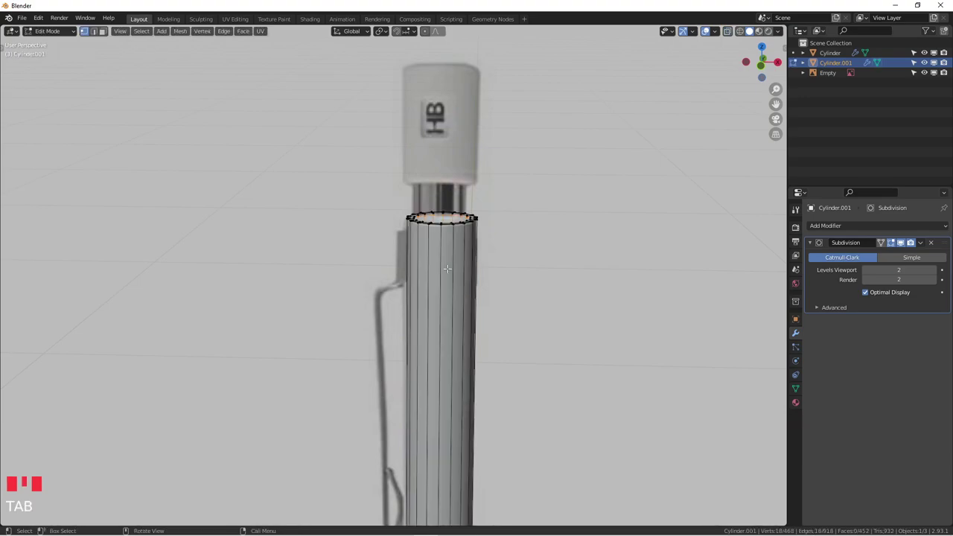
{"action": "key", "text": "ctrl+r"}
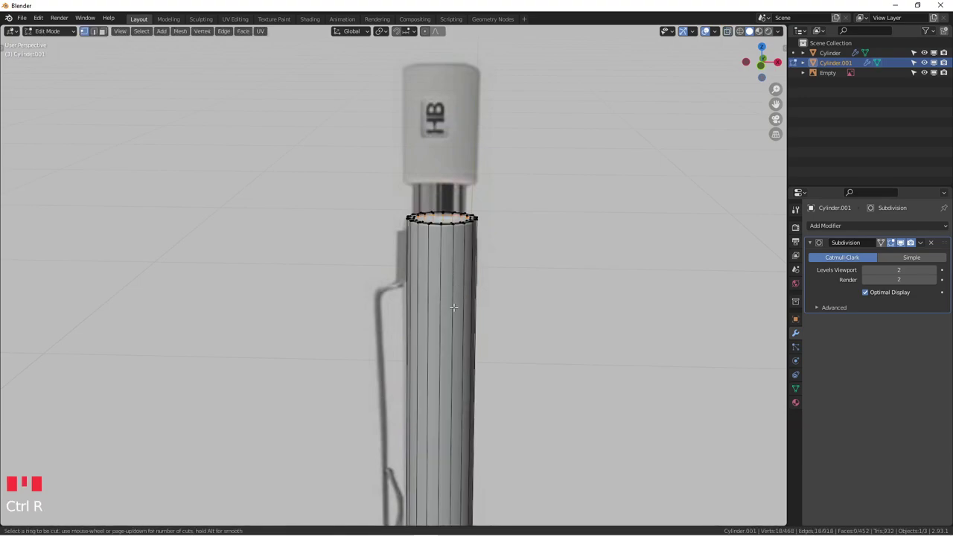
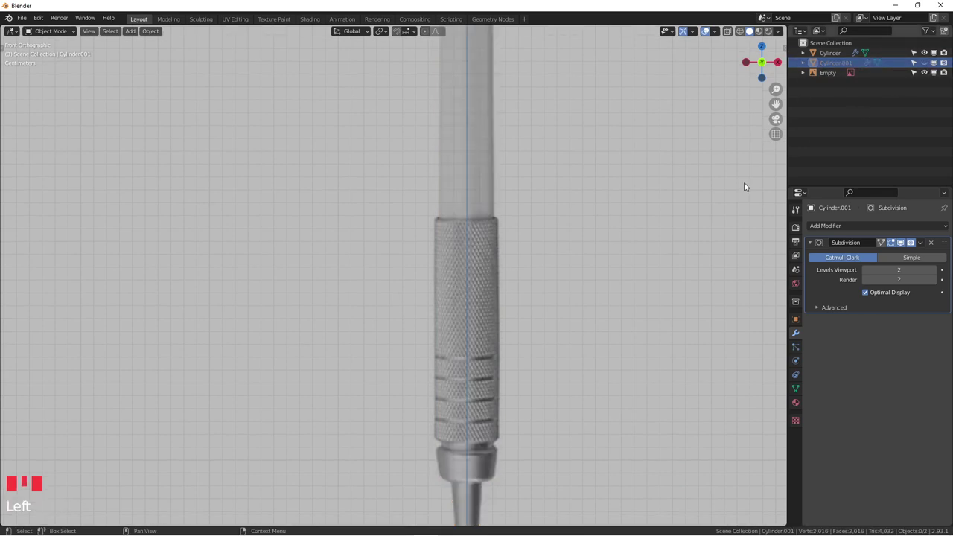
Pan and zoom the front orthographic view to center on the knurled grip section
{"action": "scroll", "scroll_direction": "down", "scroll_amount": 3}
{"action": "left_click_drag", "start_coordinate": [492, 322], "coordinate": [459, 334]}
{"action": "scroll", "scroll_direction": "up", "scroll_amount": 3}
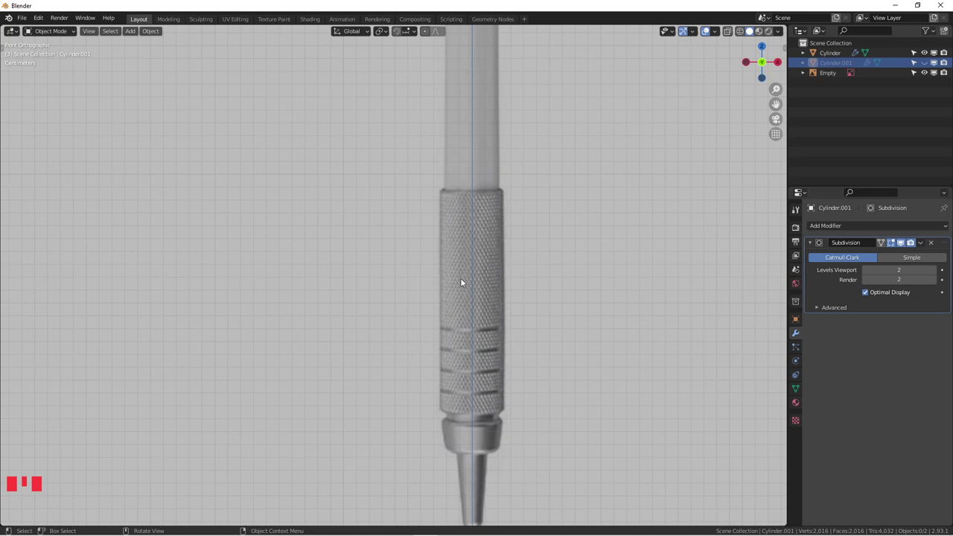
{"action": "scroll", "scroll_direction": "down", "scroll_amount": 3}
{"action": "left_click_drag", "start_coordinate": [469, 340], "coordinate": [457, 286]}
{"action": "scroll", "scroll_direction": "up", "scroll_amount": 3}
{"action": "scroll", "scroll_direction": "up", "scroll_amount": 3}
{"action": "scroll", "scroll_direction": "down", "scroll_amount": 3}
{"action": "left_click_drag", "start_coordinate": [529, 242], "coordinate": [505, 262]}
{"action": "scroll", "scroll_direction": "up", "scroll_amount": 3}
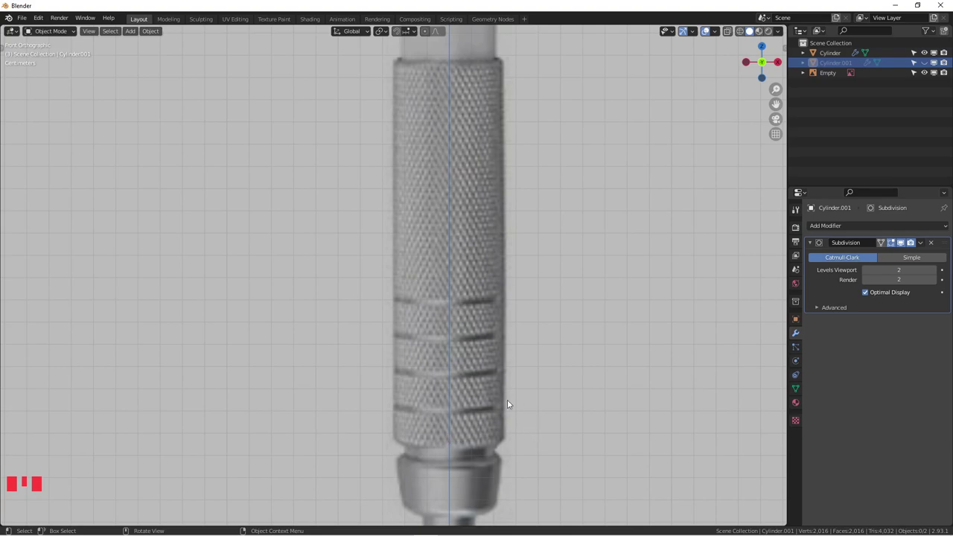
{"action": "scroll", "scroll_direction": "down", "scroll_amount": 3}
{"action": "left_click_drag", "start_coordinate": [476, 392], "coordinate": [452, 247]}
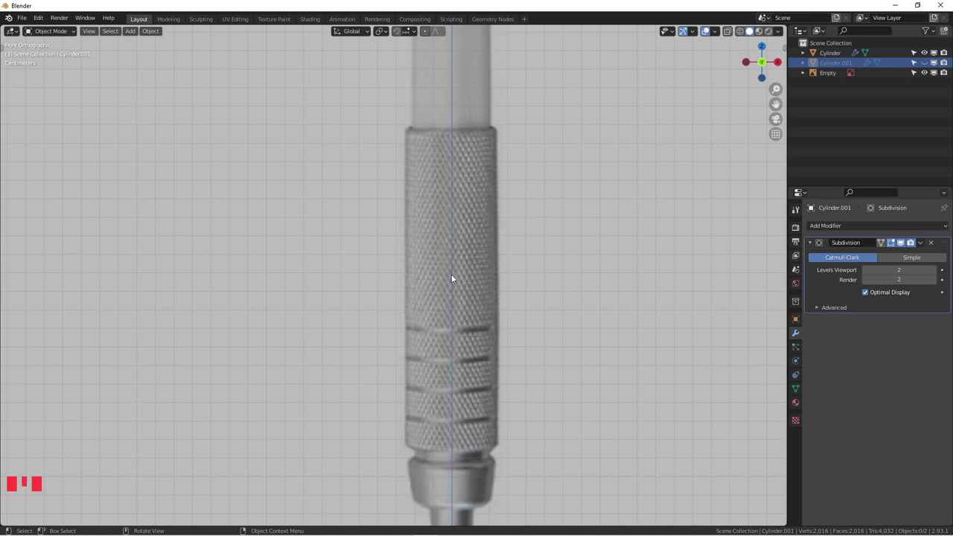
{"action": "scroll", "scroll_direction": "down", "scroll_amount": 3}
{"action": "left_click_drag", "start_coordinate": [476, 267], "coordinate": [481, 256]}
Add a cylinder fitted over the knurled grip, then select all its vertices and merge by distance
{"action": "key", "text": "shift+a"}
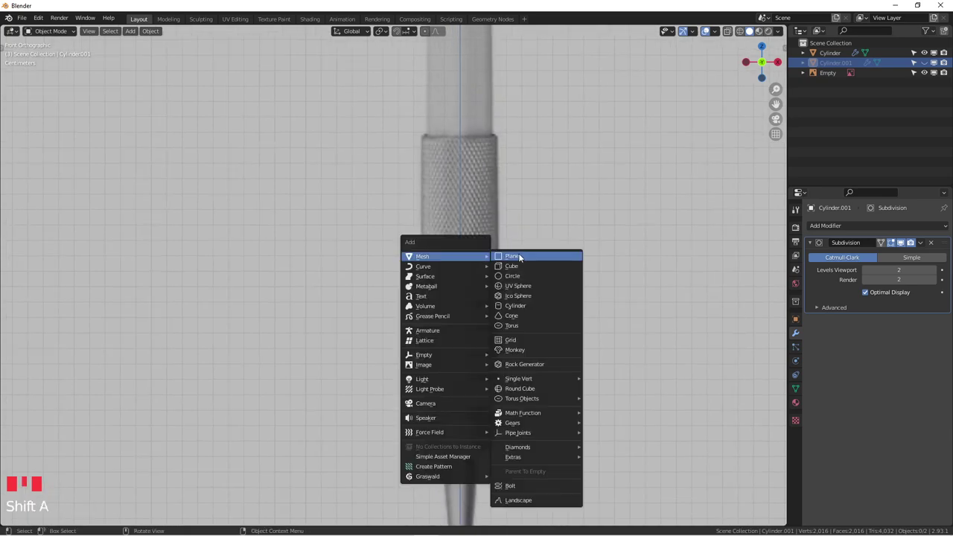
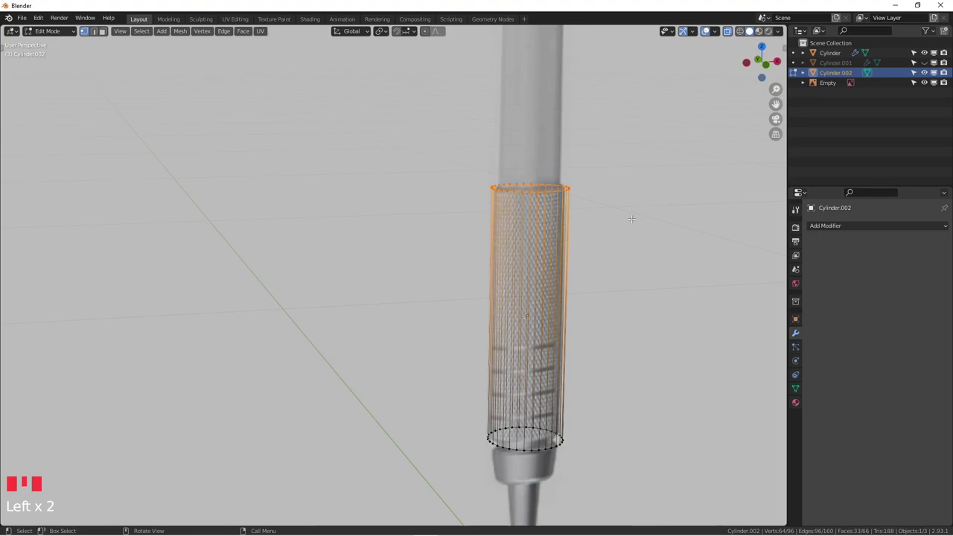
{"action": "key", "text": "a"}
{"action": "key", "text": "m"}
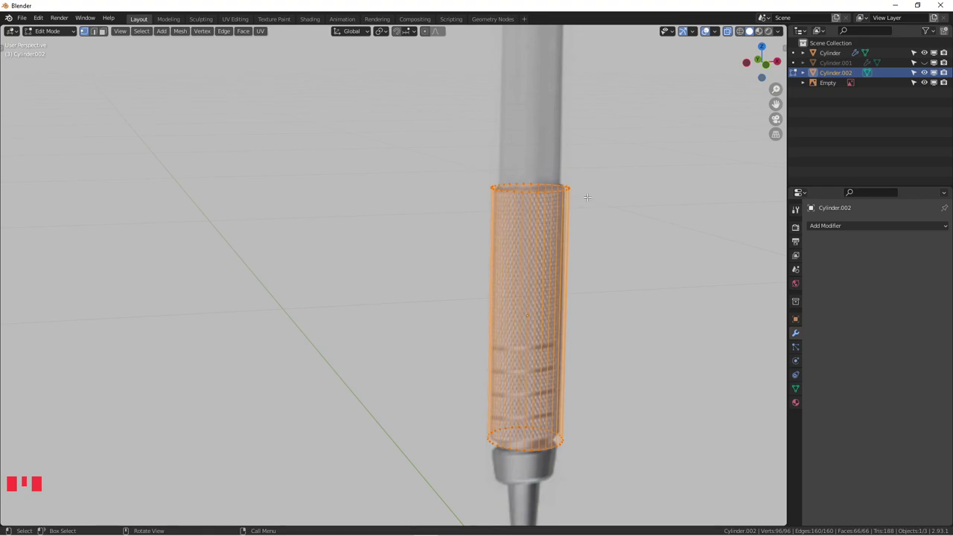
{"action": "key", "text": "m"}
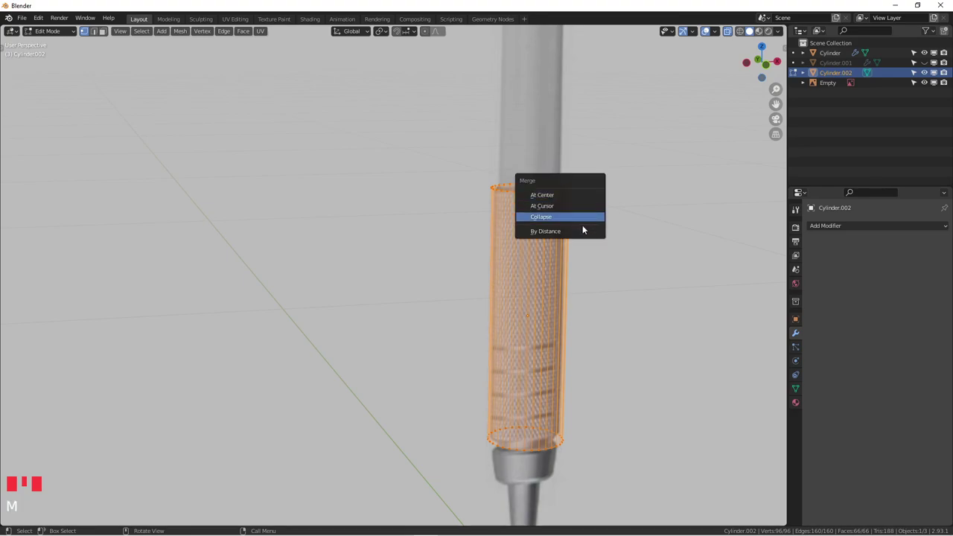
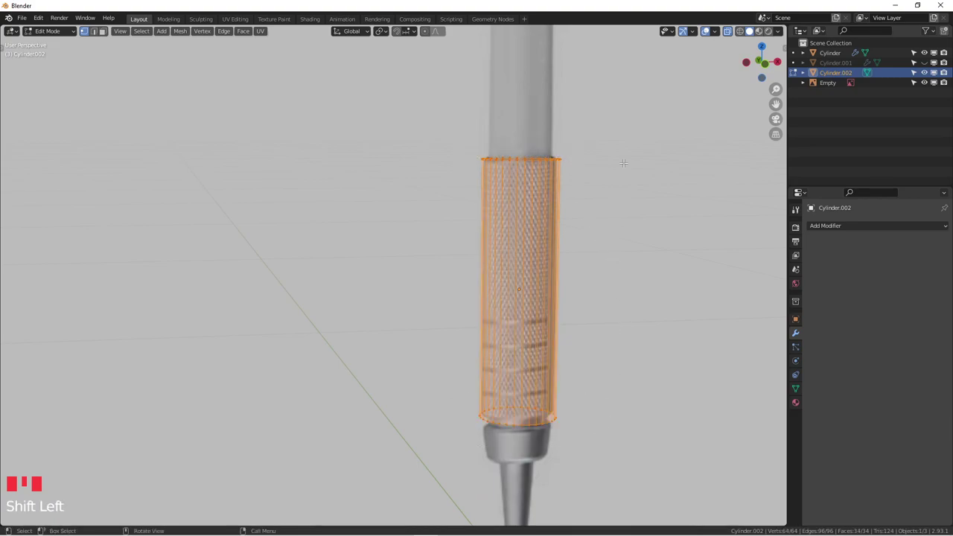
Shrink the grip cylinder slightly and inset its top cap face inward
{"action": "key", "text": "e"}
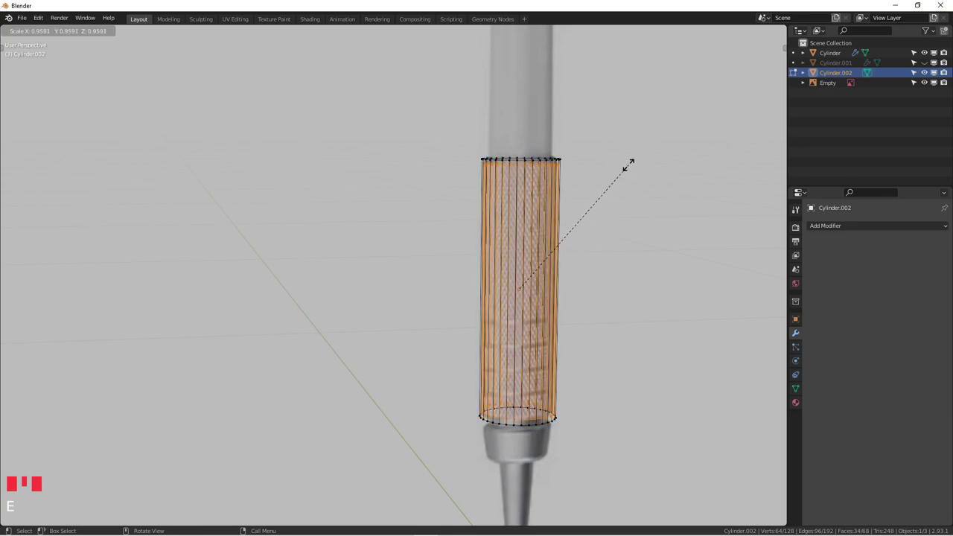
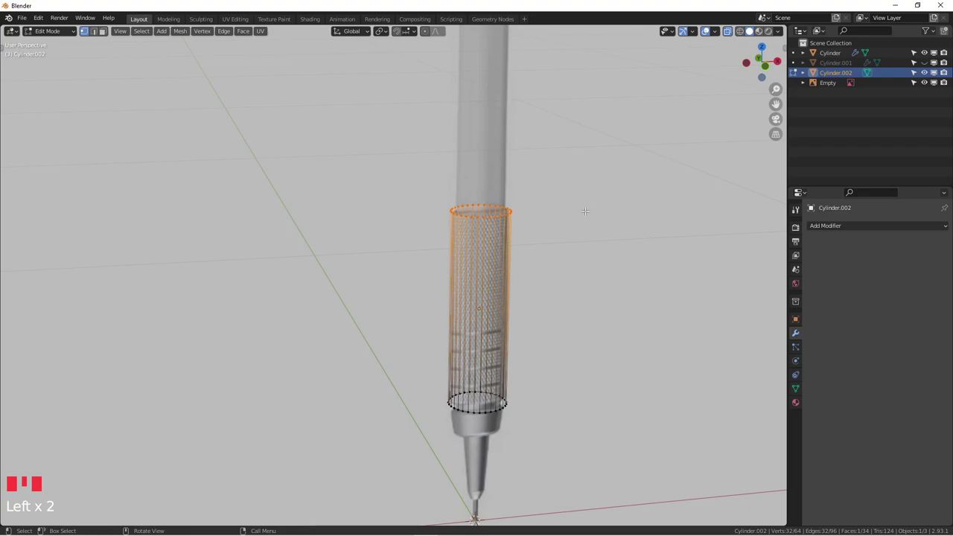
{"action": "key", "text": "e"}
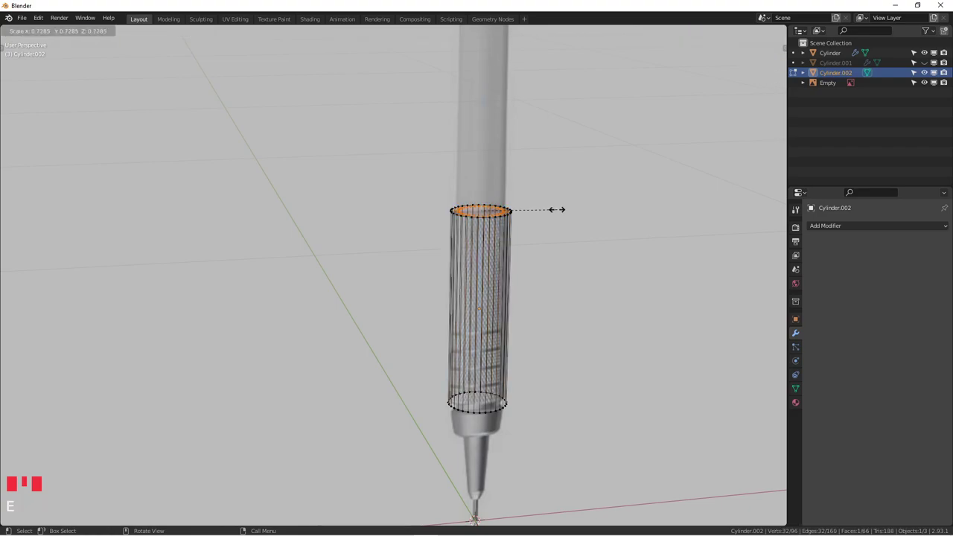
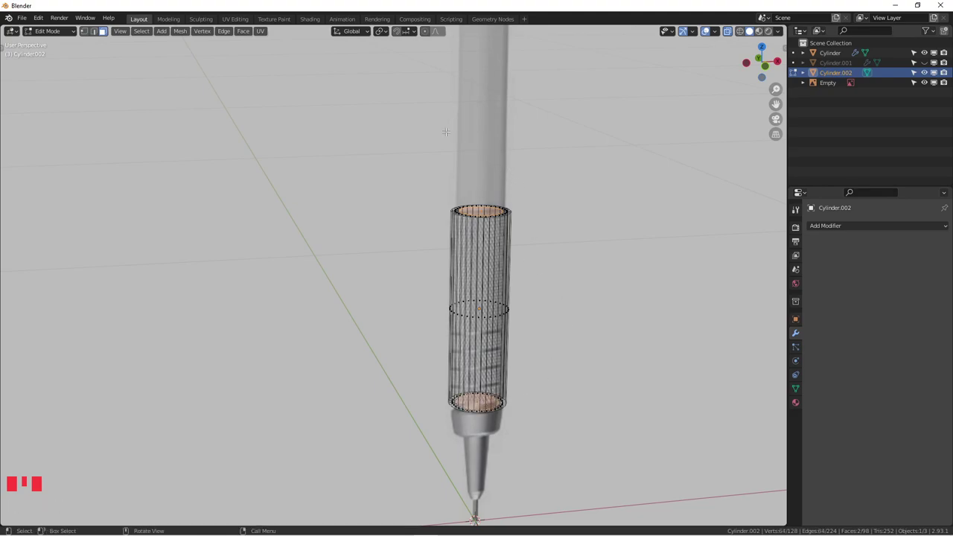
Bridge the inset cap edge loops via F3 search and preview the smoothed grip cylinder in X-ray
{"action": "key", "text": "F3"}
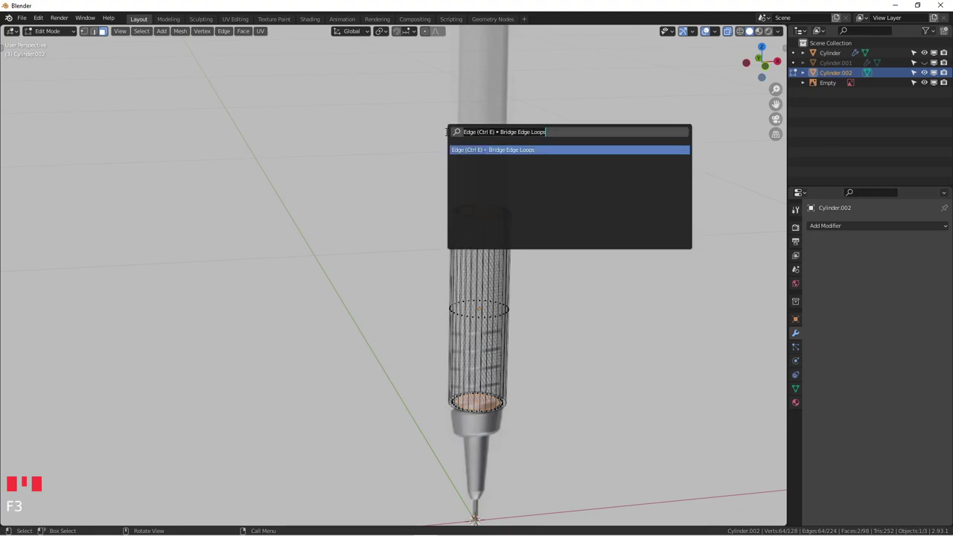
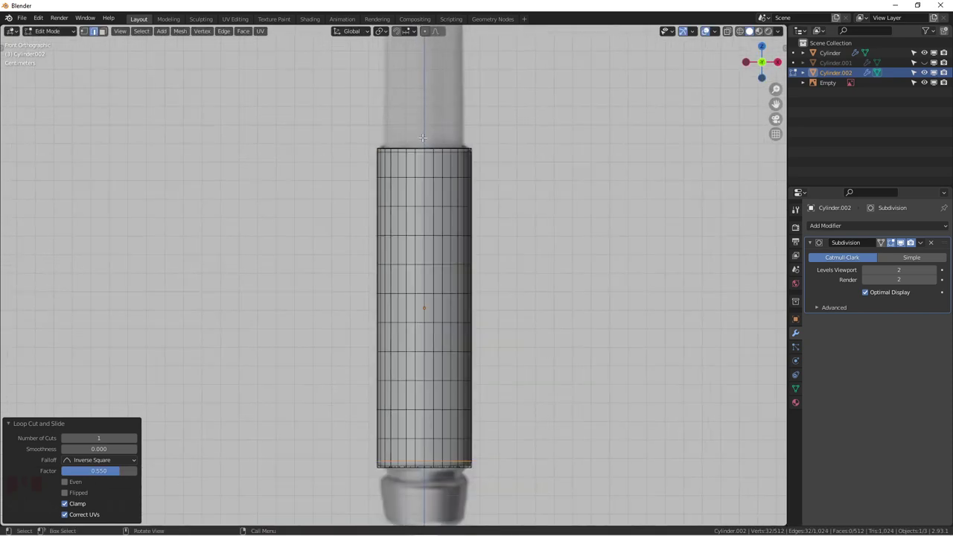
{"action": "key", "text": "Tab"}
{"action": "scroll", "scroll_direction": "down", "scroll_amount": 3}
{"action": "scroll", "scroll_direction": "up", "scroll_amount": 3}
{"action": "key", "text": "alt+z"}
{"action": "key", "text": "alt+z"}
{"action": "key", "text": "alt+z"}
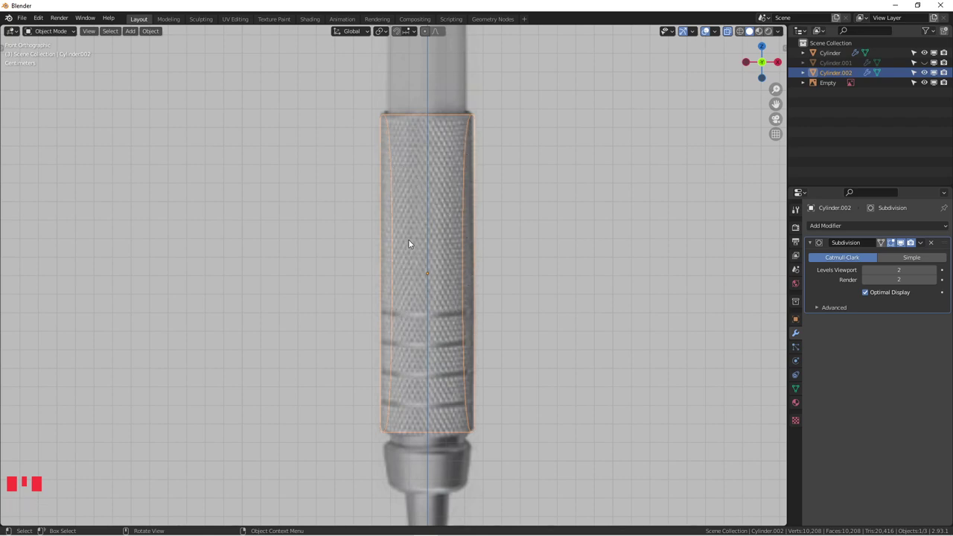
{"action": "scroll", "scroll_direction": "down", "scroll_amount": 3}
{"action": "left_click_drag", "start_coordinate": [440, 219], "coordinate": [448, 256]}
{"action": "scroll", "scroll_direction": "up", "scroll_amount": 3}
{"action": "key", "text": "alt+z"}
{"action": "scroll", "scroll_direction": "down", "scroll_amount": 3}
{"action": "scroll", "scroll_direction": "up", "scroll_amount": 3}
{"action": "left_click_drag", "start_coordinate": [474, 270], "coordinate": [463, 332]}
{"action": "key", "text": "Tab"}
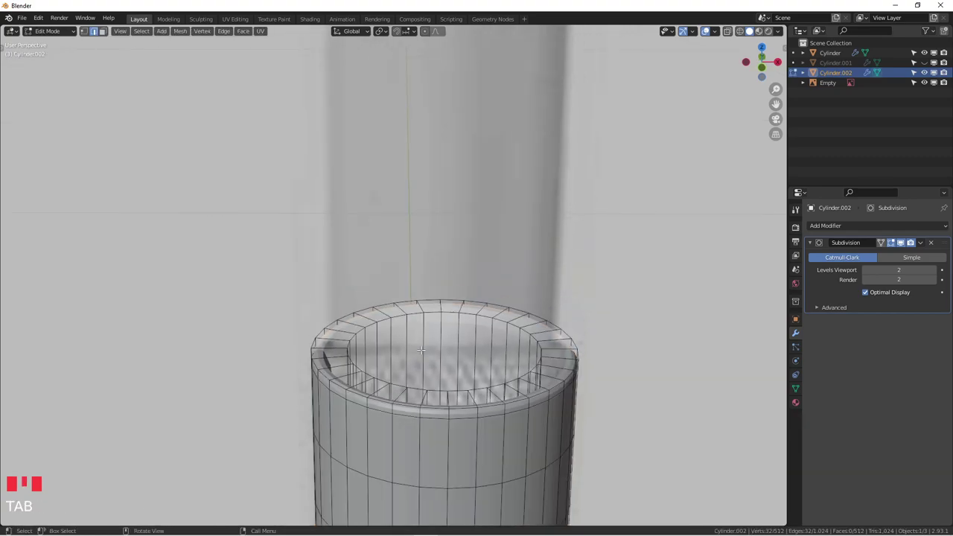
Add loop cuts on Cylinder.002 and slide them toward its top and bottom ends for crisp edges
{"action": "key", "text": "ctrl+r"}
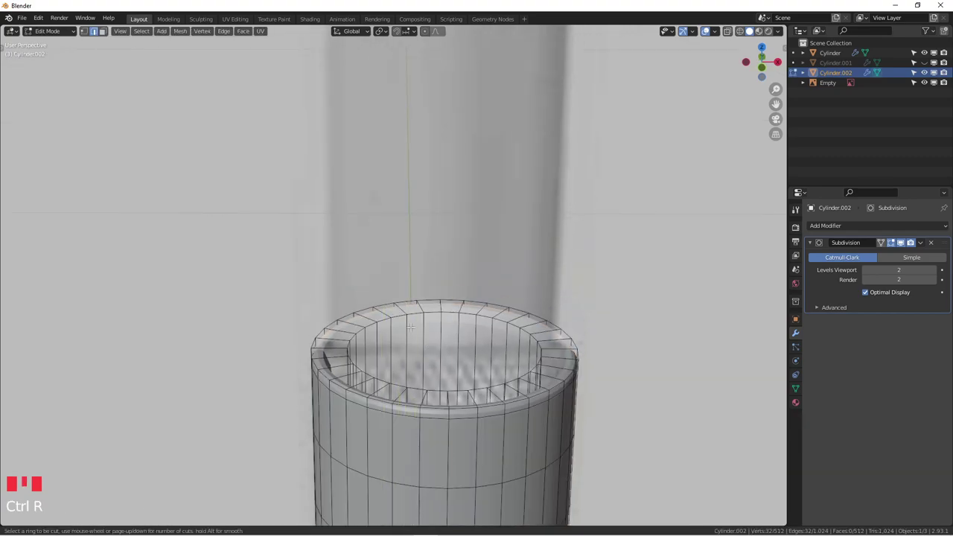
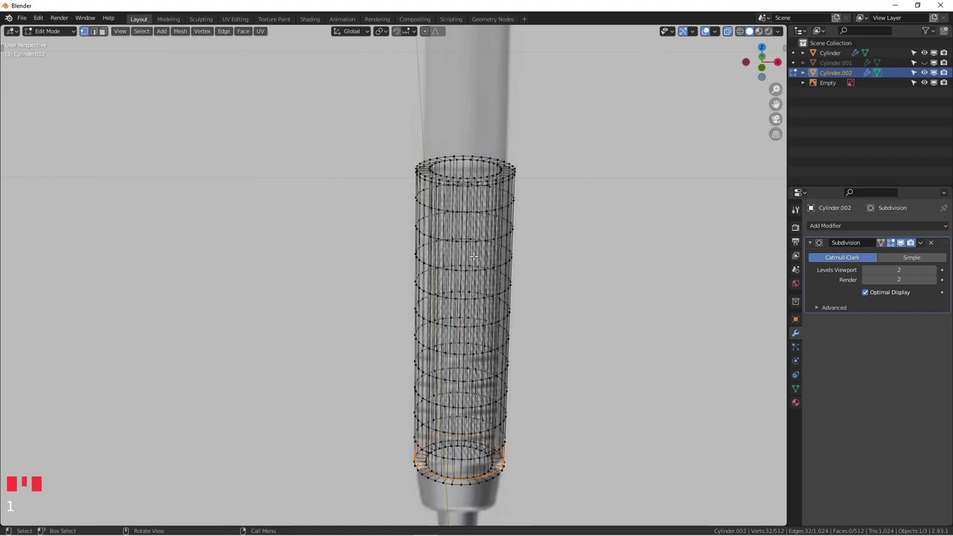
{"action": "key", "text": "ctrl+r"}
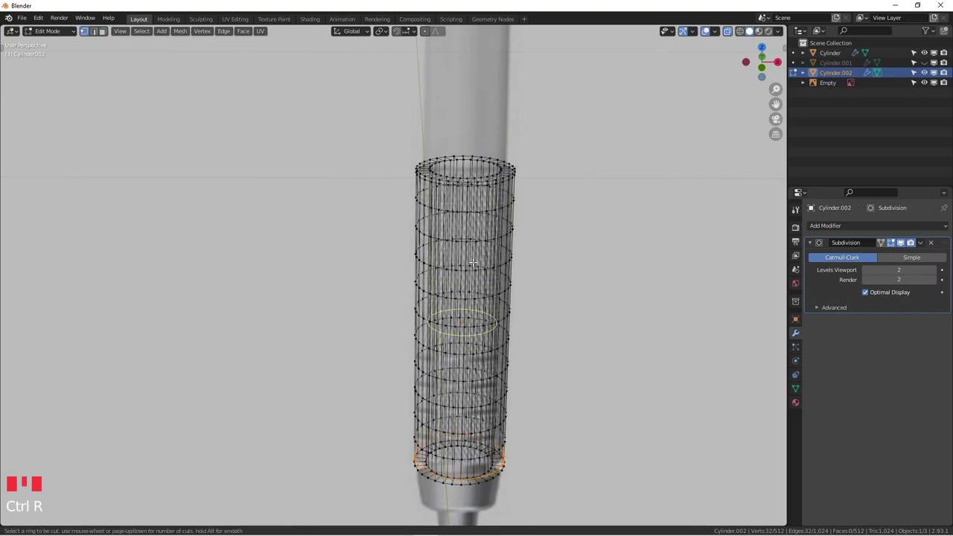
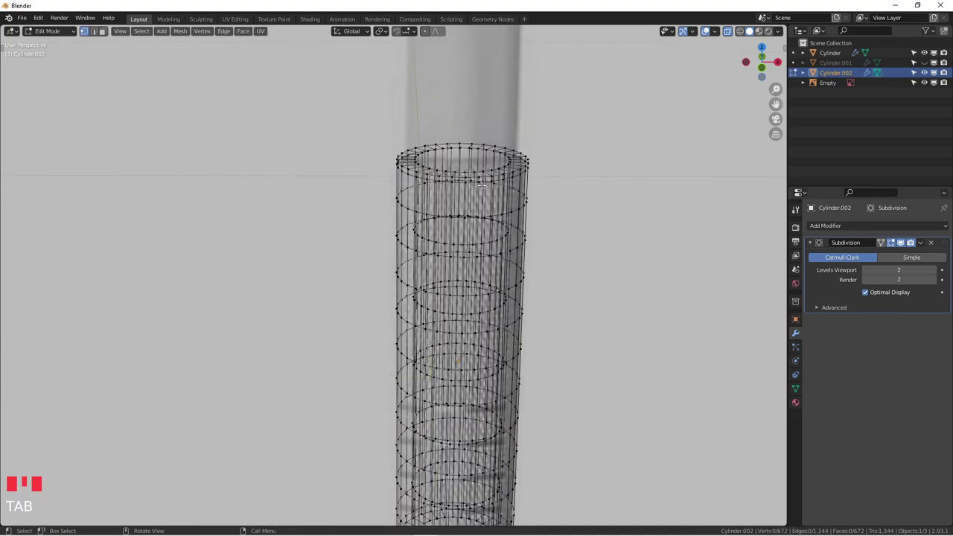
{"action": "key", "text": "ctrl+r"}
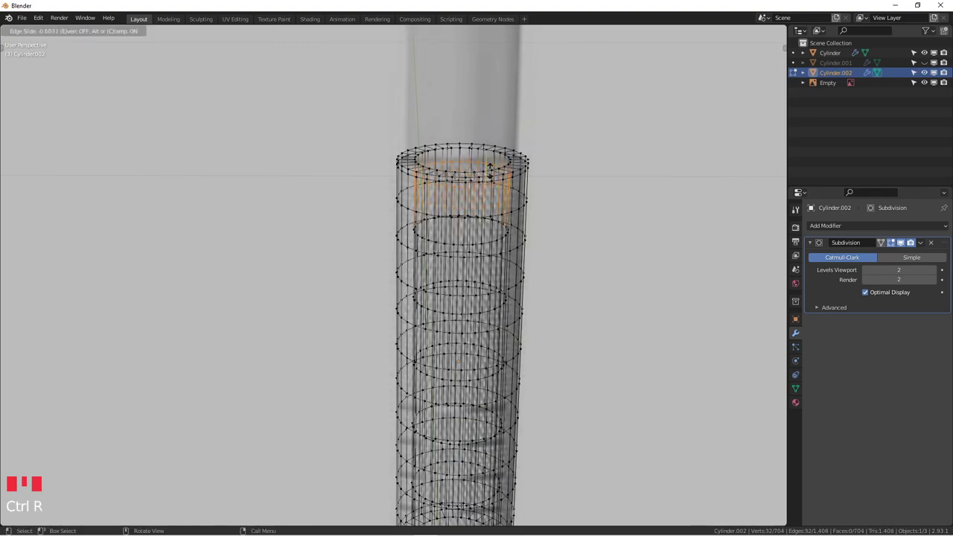
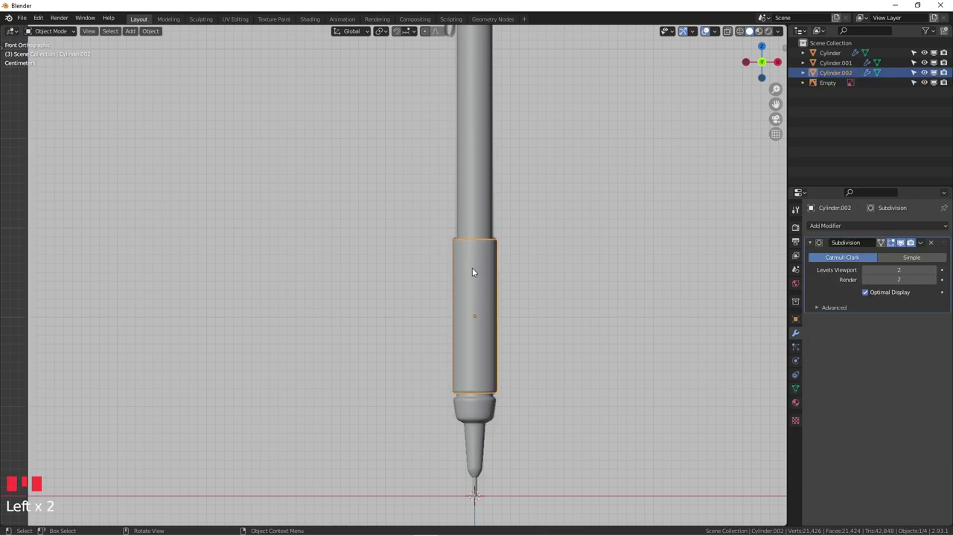
Navigate up the pencil and select the upper barrel Cylinder.001
{"action": "scroll", "scroll_direction": "up", "scroll_amount": 3}
{"action": "key", "text": "alt+z"}
{"action": "scroll", "scroll_direction": "down", "scroll_amount": 3}
{"action": "scroll", "scroll_direction": "up", "scroll_amount": 3}
{"action": "left_click_drag", "start_coordinate": [473, 229], "coordinate": [460, 385]}
{"action": "scroll", "scroll_direction": "down", "scroll_amount": 3}
{"action": "scroll", "scroll_direction": "up", "scroll_amount": 3}
{"action": "key", "text": "alt+z"}
{"action": "scroll", "scroll_direction": "down", "scroll_amount": 3}
{"action": "scroll", "scroll_direction": "down", "scroll_amount": 3}
{"action": "left_click_drag", "start_coordinate": [503, 353], "coordinate": [497, 333]}
{"action": "scroll", "scroll_direction": "up", "scroll_amount": 3}
{"action": "left_click", "coordinate": [501, 335]}
Pan to the barrel's top and orbit to look down at its top opening ring
{"action": "scroll", "scroll_direction": "down", "scroll_amount": 3}
{"action": "left_click_drag", "start_coordinate": [488, 372], "coordinate": [453, 152]}
{"action": "scroll", "scroll_direction": "up", "scroll_amount": 3}
{"action": "left_click_drag", "start_coordinate": [459, 198], "coordinate": [462, 228]}
{"action": "scroll", "scroll_direction": "up", "scroll_amount": 3}
{"action": "scroll", "scroll_direction": "down", "scroll_amount": 3}
{"action": "left_click_drag", "start_coordinate": [479, 232], "coordinate": [508, 248]}
{"action": "scroll", "scroll_direction": "down", "scroll_amount": 3}
{"action": "scroll", "scroll_direction": "up", "scroll_amount": 3}
{"action": "left_click_drag", "start_coordinate": [485, 216], "coordinate": [498, 127]}
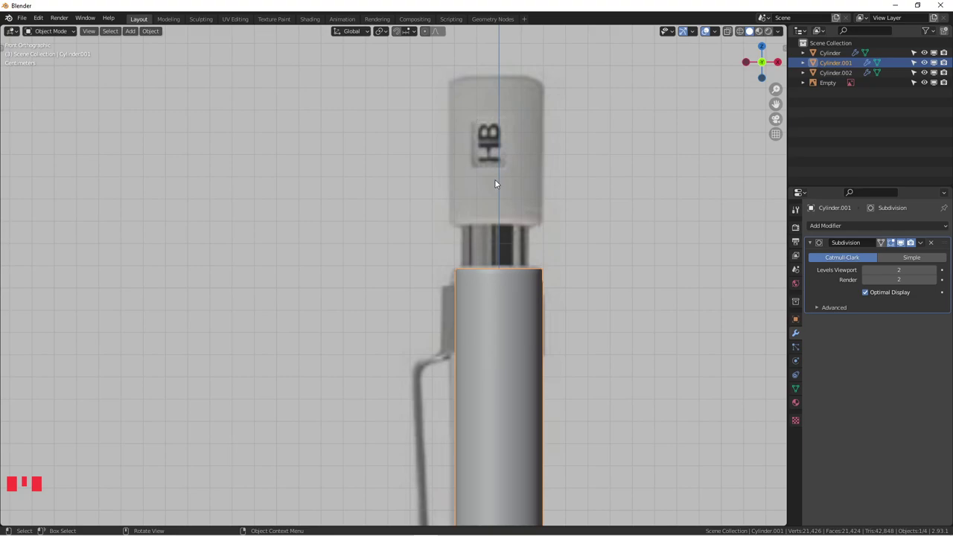
{"action": "scroll", "scroll_direction": "down", "scroll_amount": 3}
{"action": "scroll", "scroll_direction": "up", "scroll_amount": 3}
{"action": "scroll", "scroll_direction": "down", "scroll_amount": 3}
{"action": "scroll", "scroll_direction": "down", "scroll_amount": 3}
{"action": "left_click_drag", "start_coordinate": [505, 268], "coordinate": [531, 325]}
{"action": "scroll", "scroll_direction": "down", "scroll_amount": 3}
{"action": "left_click_drag", "start_coordinate": [516, 293], "coordinate": [507, 331]}
{"action": "scroll", "scroll_direction": "up", "scroll_amount": 3}
{"action": "left_click_drag", "start_coordinate": [524, 335], "coordinate": [451, 311]}
{"action": "scroll", "scroll_direction": "up", "scroll_amount": 3}
{"action": "scroll", "scroll_direction": "down", "scroll_amount": 3}
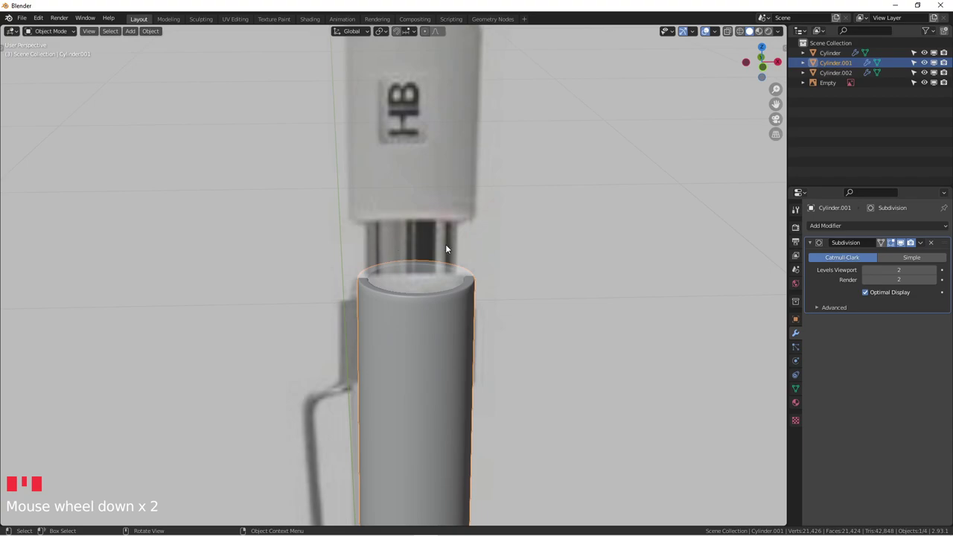
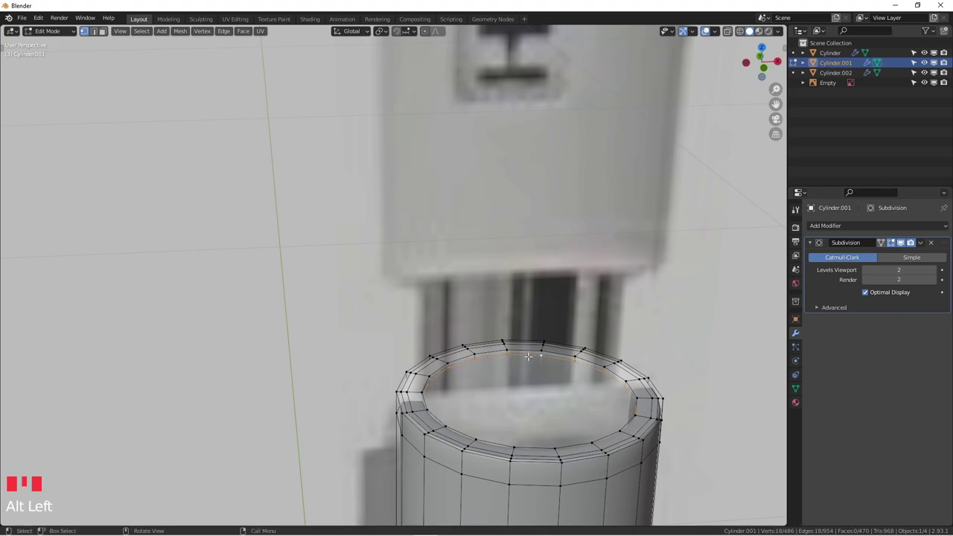
In front orthographic X-ray view, duplicate the barrel's top vertex ring with Shift+D
{"action": "scroll", "scroll_direction": "down", "scroll_amount": 3}
{"action": "key", "text": "KP_1"}
{"action": "scroll", "scroll_direction": "down", "scroll_amount": 3}
{"action": "key", "text": "alt+z"}
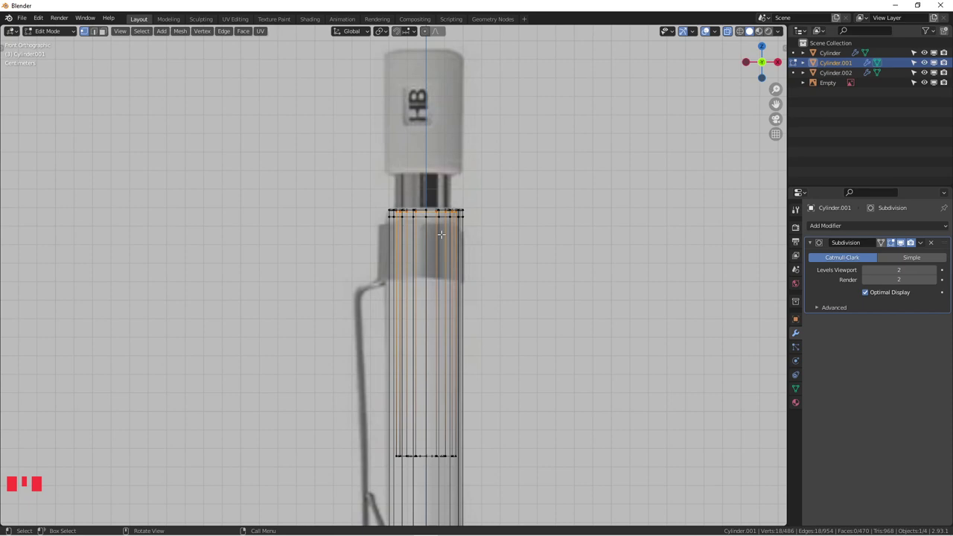
{"action": "key", "text": "shift+d"}
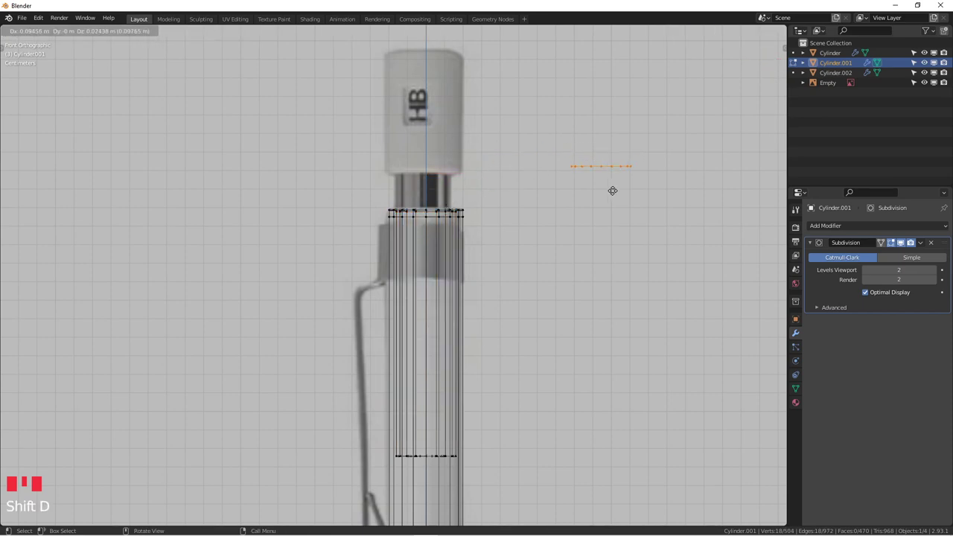
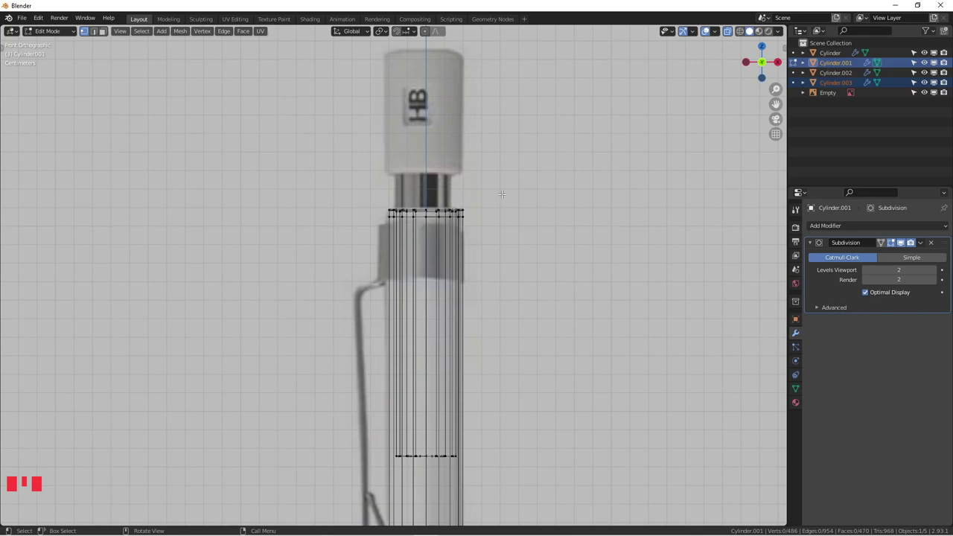
Select Cylinder.003 alone and move/extend its ring upward into a short tube on the barrel's top
{"action": "key", "text": "Tab"}
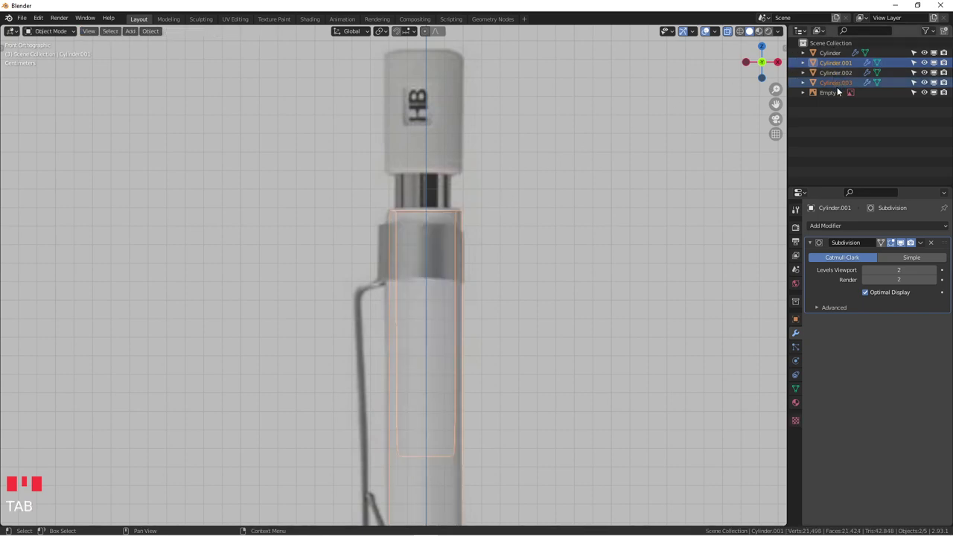
{"action": "left_click", "coordinate": [843, 81]}
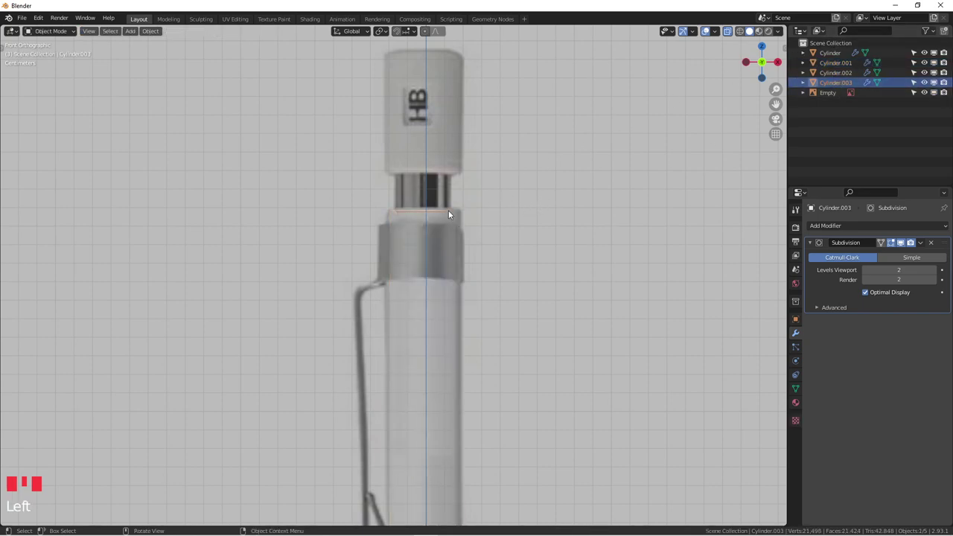
{"action": "key", "text": "g"}
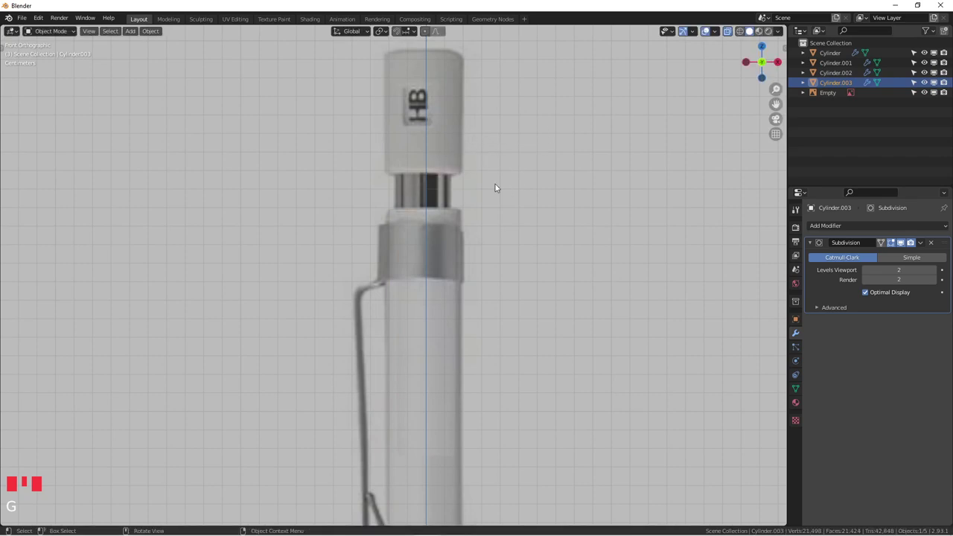
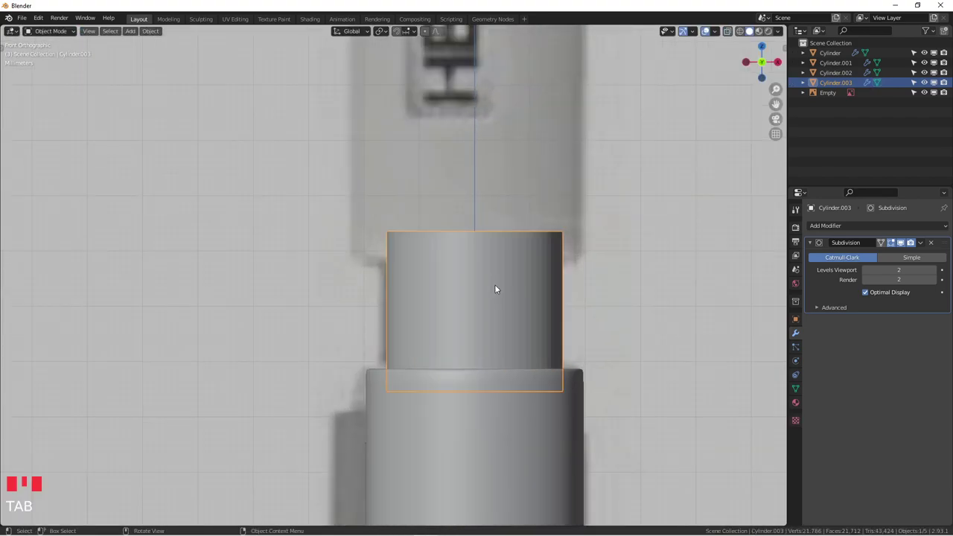
{"action": "double_click", "coordinate": [503, 286]}
Orbit around the new collar tube to inspect it against the reference
{"action": "left_click_drag", "start_coordinate": [519, 281], "coordinate": [536, 302]}
{"action": "scroll", "scroll_direction": "down", "scroll_amount": 3}
{"action": "left_click_drag", "start_coordinate": [504, 303], "coordinate": [562, 352]}
{"action": "scroll", "scroll_direction": "up", "scroll_amount": 3}
{"action": "left_click_drag", "start_coordinate": [584, 362], "coordinate": [464, 334]}
{"action": "left_click", "coordinate": [434, 371]}
{"action": "scroll", "scroll_direction": "down", "scroll_amount": 3}
{"action": "left_click", "coordinate": [444, 393]}
{"action": "scroll", "scroll_direction": "up", "scroll_amount": 3}
{"action": "scroll", "scroll_direction": "up", "scroll_amount": 3}
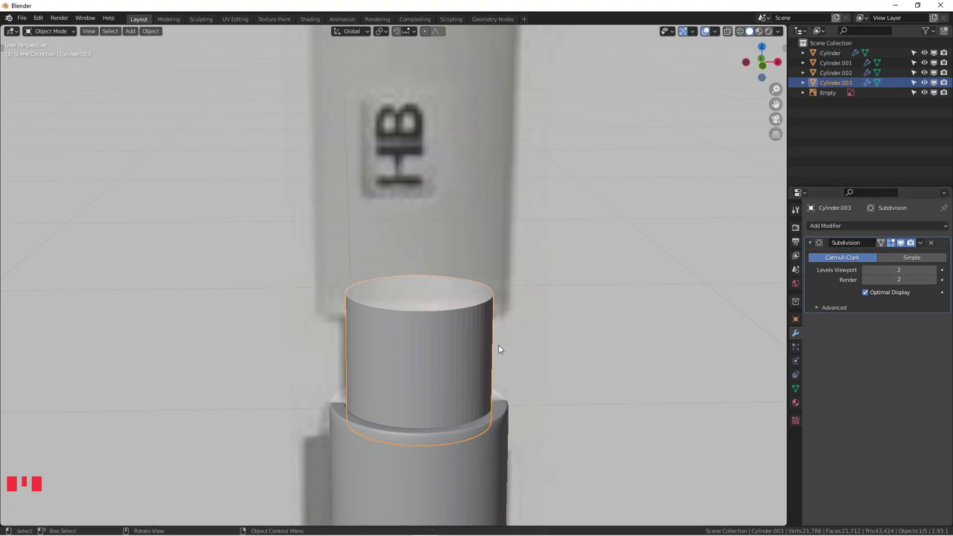
Orbit in close on Cylinder.003 after its -0.2 m Solidify and enter Edit Mode to check its edges
{"action": "scroll", "scroll_direction": "up", "scroll_amount": 3}
{"action": "left_click_drag", "start_coordinate": [447, 333], "coordinate": [853, 226]}
{"action": "left_click_drag", "start_coordinate": [853, 226], "coordinate": [771, 397]}
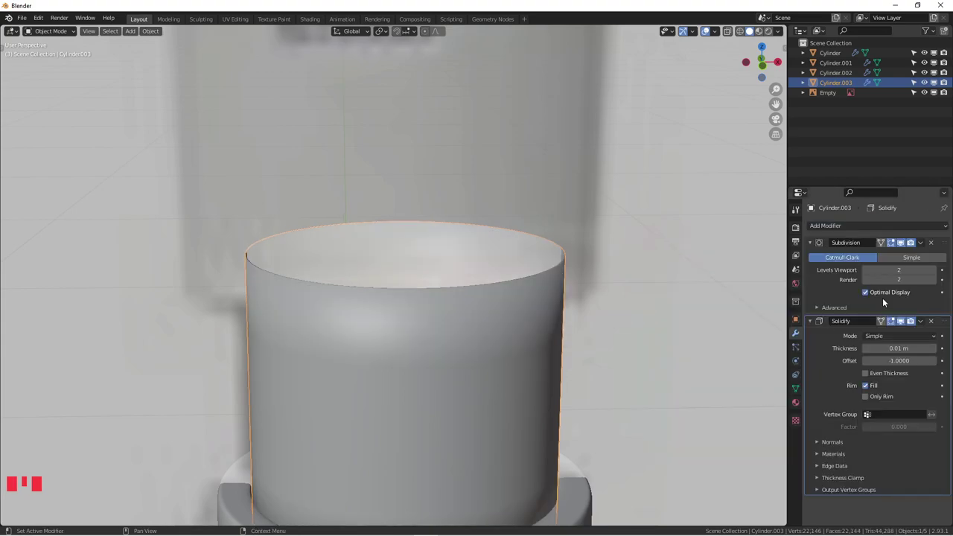
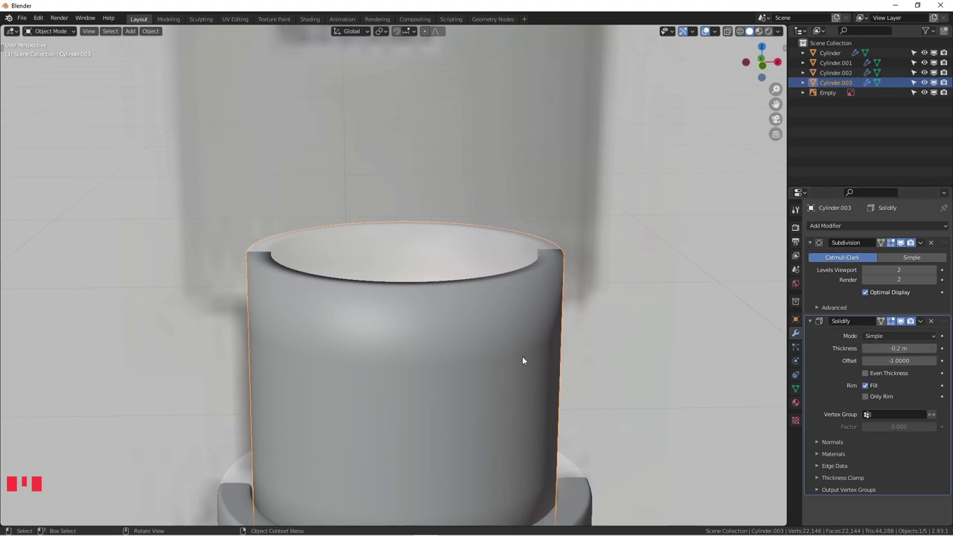
{"action": "scroll", "scroll_direction": "down", "scroll_amount": 3}
{"action": "left_click_drag", "start_coordinate": [462, 347], "coordinate": [508, 248]}
{"action": "key", "text": "Tab"}
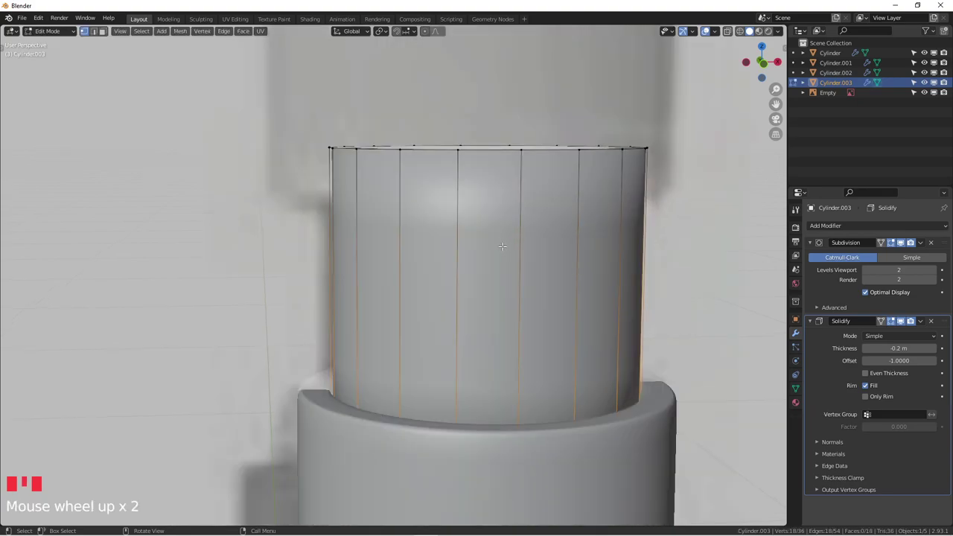
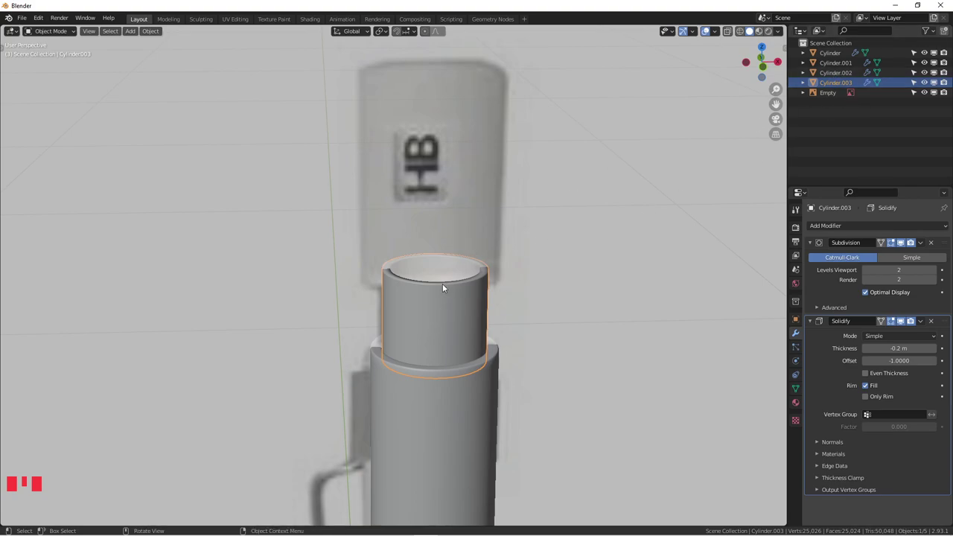
{"action": "left_click_drag", "start_coordinate": [455, 307], "coordinate": [456, 283]}
{"action": "scroll", "scroll_direction": "up", "scroll_amount": 3}
{"action": "left_click_drag", "start_coordinate": [480, 274], "coordinate": [470, 283]}
{"action": "scroll", "scroll_direction": "up", "scroll_amount": 3}
{"action": "scroll", "scroll_direction": "up", "scroll_amount": 3}
{"action": "scroll", "scroll_direction": "down", "scroll_amount": 3}
{"action": "left_click_drag", "start_coordinate": [423, 288], "coordinate": [451, 318]}
{"action": "scroll", "scroll_direction": "up", "scroll_amount": 3}
{"action": "scroll", "scroll_direction": "down", "scroll_amount": 3}
{"action": "left_click_drag", "start_coordinate": [499, 307], "coordinate": [660, 62]}
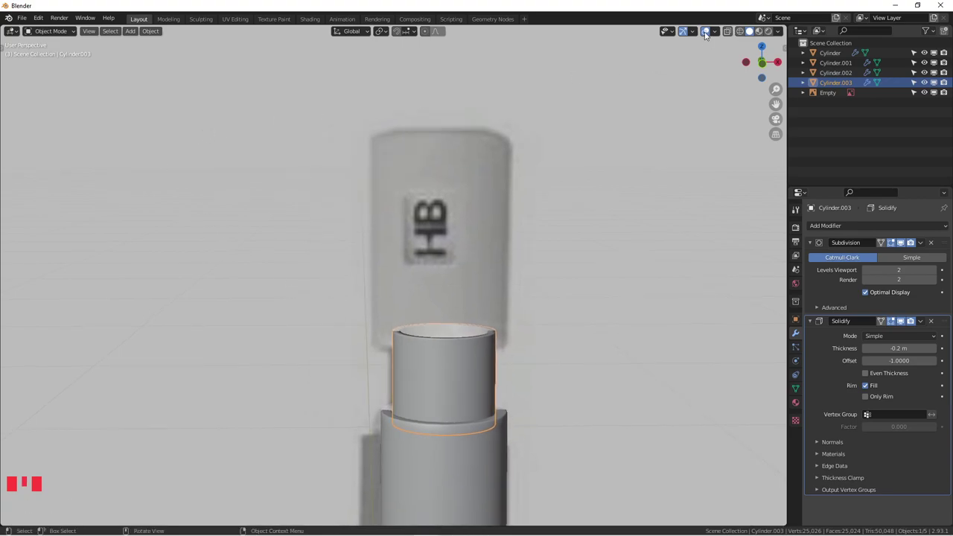
Review the Viewport Overlays popover and close it without changing anything
{"action": "left_click", "coordinate": [725, 32]}
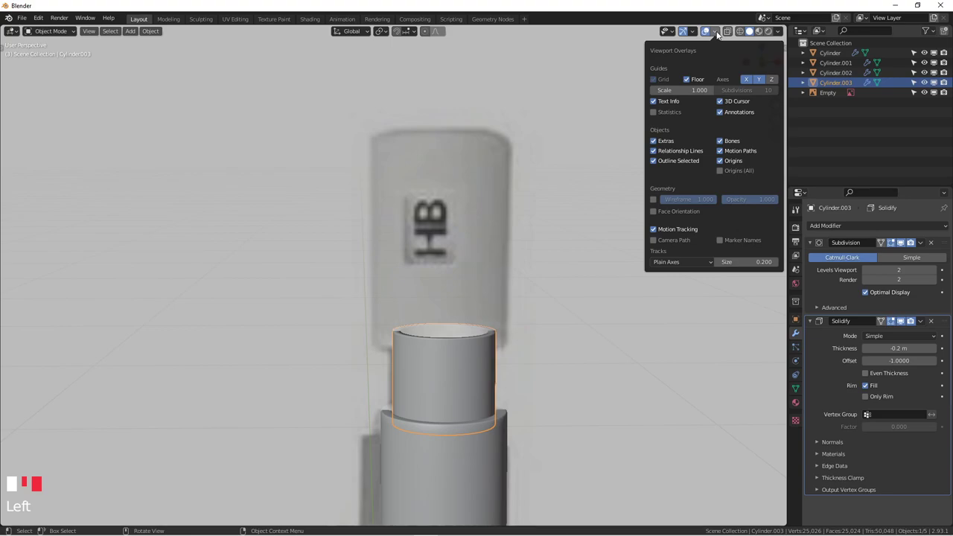
{"action": "left_click_drag", "start_coordinate": [698, 32], "coordinate": [703, 173]}
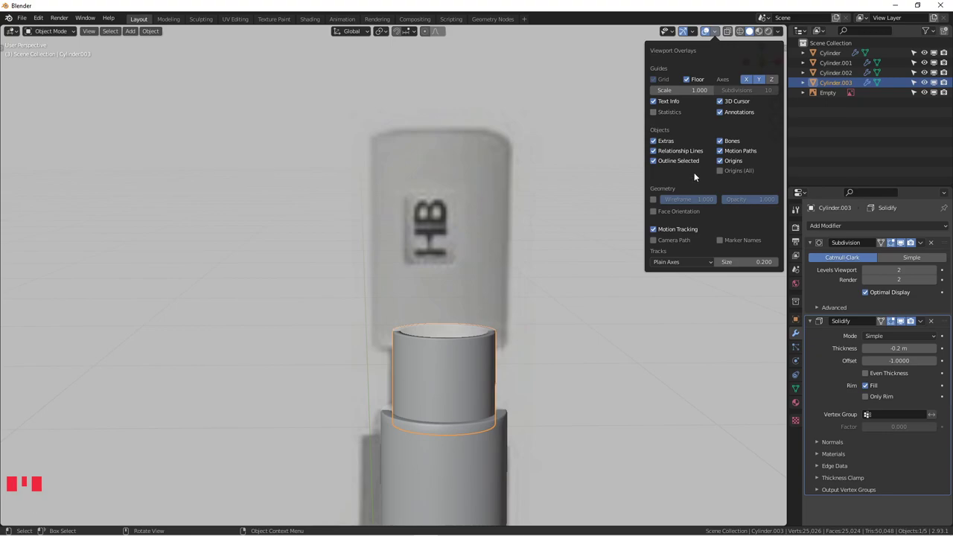
{"action": "left_click", "coordinate": [462, 360]}
{"action": "left_click", "coordinate": [462, 361]}
Enable Face Orientation from Quick Favorites so the barrel and collar faces show blue
{"action": "key", "text": "q"}
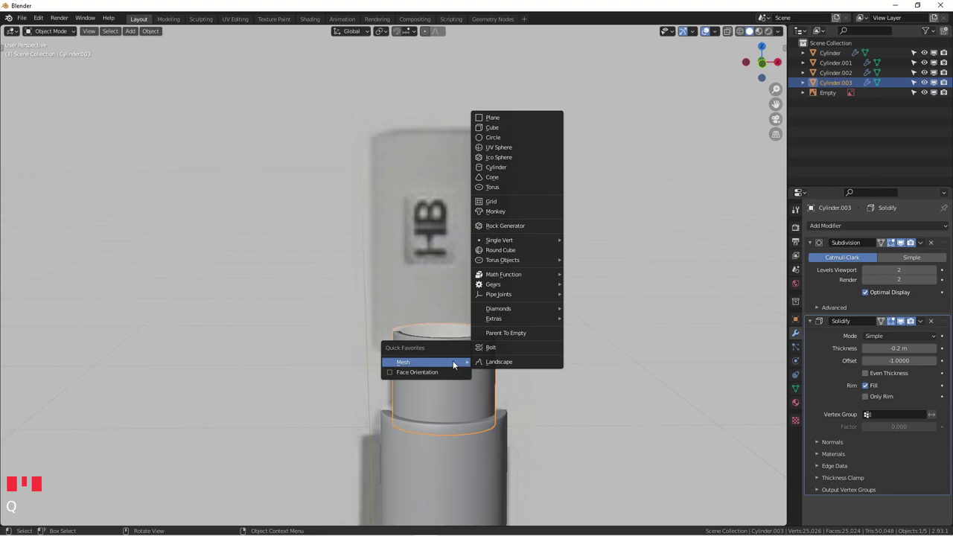
{"action": "left_click", "coordinate": [446, 366]}
{"action": "key", "text": "q"}
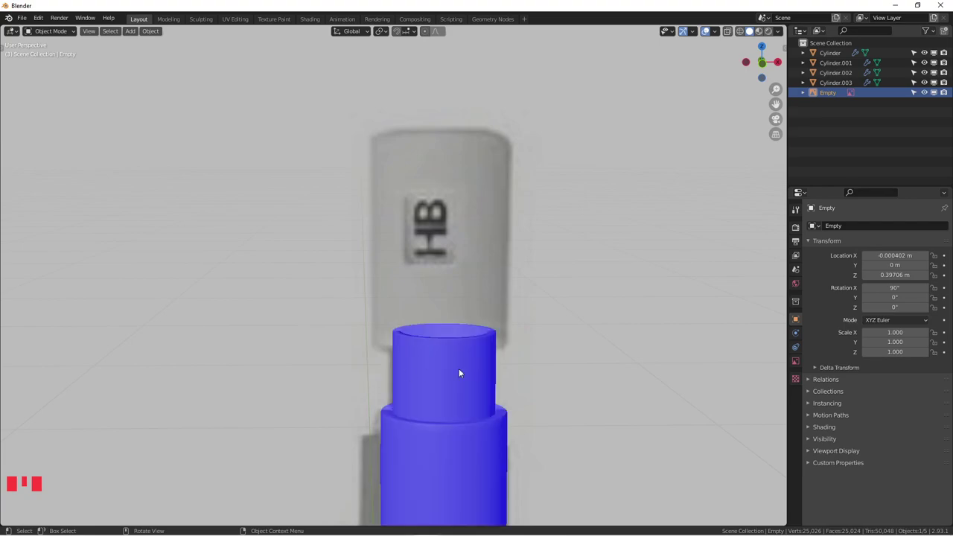
{"action": "scroll", "scroll_direction": "down", "scroll_amount": 3}
{"action": "scroll", "scroll_direction": "up", "scroll_amount": 3}
{"action": "scroll", "scroll_direction": "down", "scroll_amount": 3}
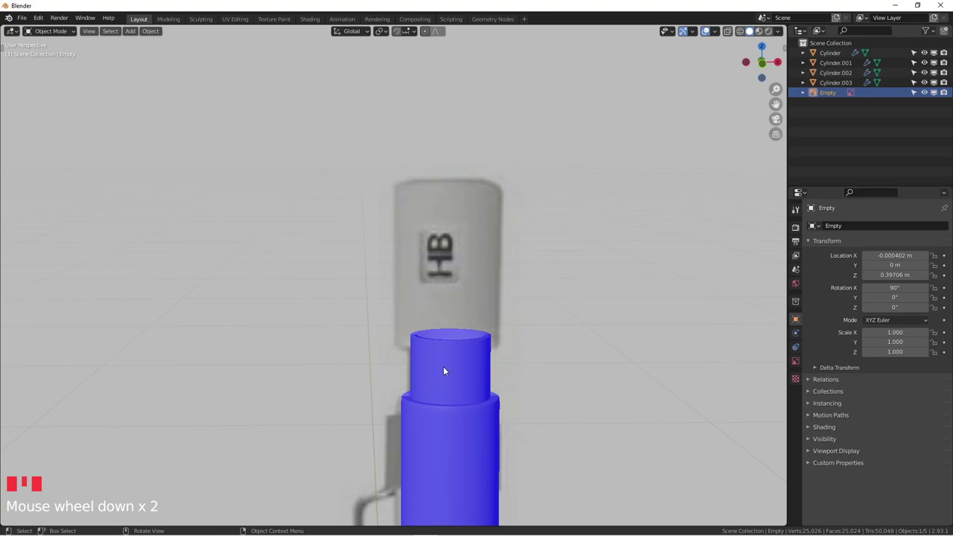
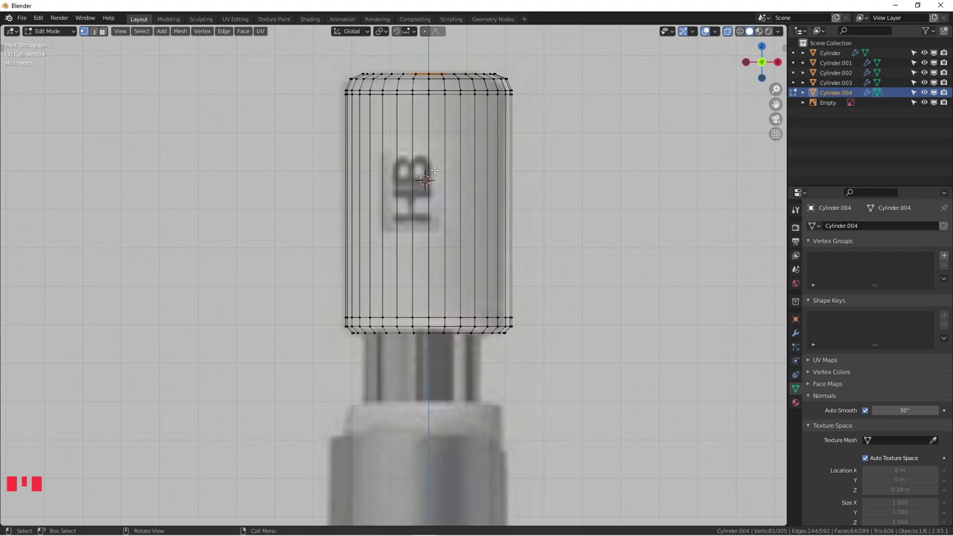
Add a dense set of horizontal loop cuts along the cap cylinder and switch off X-ray
{"action": "key", "text": "ctrl+r"}
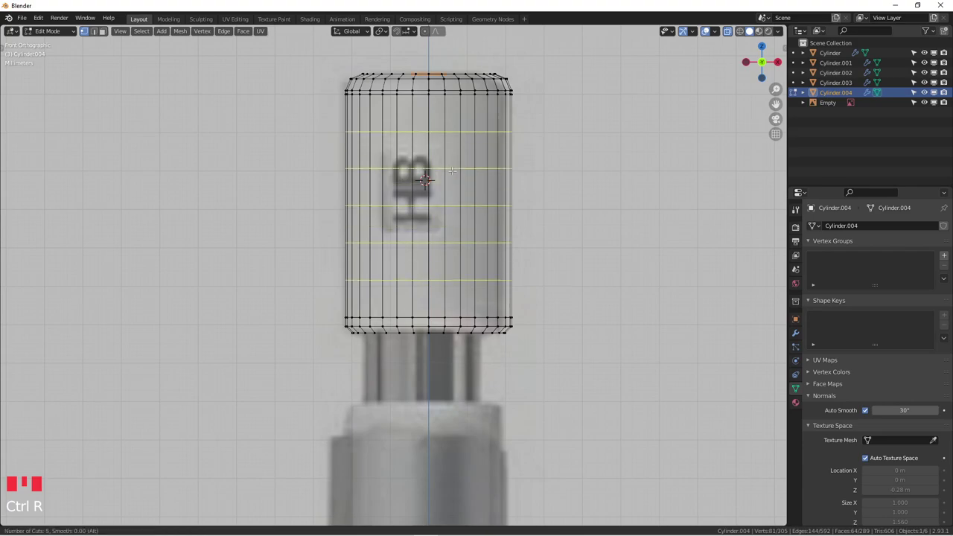
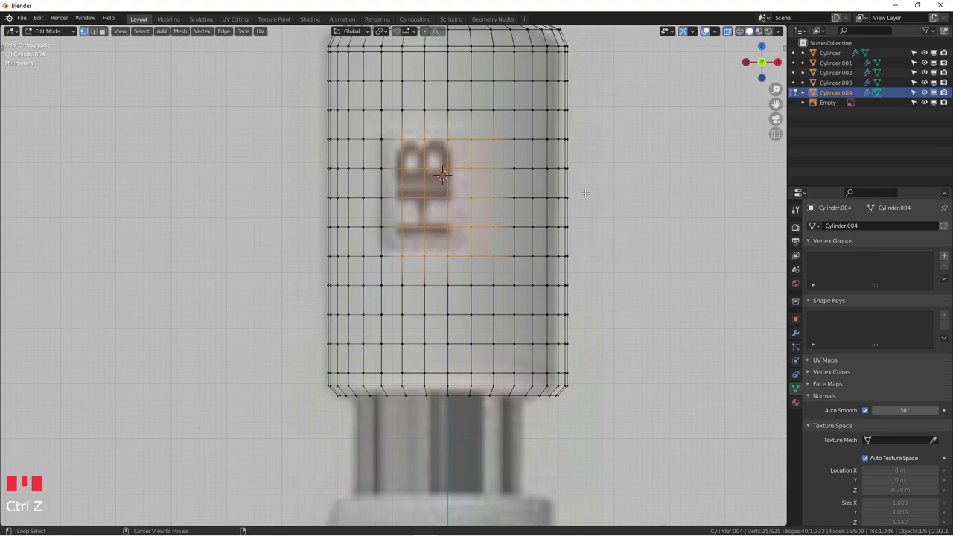
{"action": "key", "text": "alt+z"}
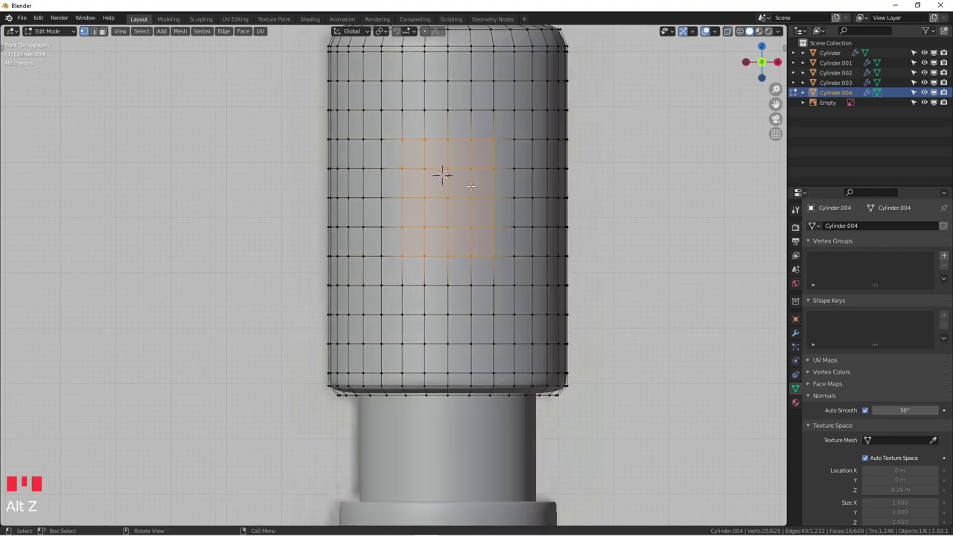
{"action": "scroll", "scroll_direction": "up", "scroll_amount": 3}
{"action": "scroll", "scroll_direction": "down", "scroll_amount": 3}
{"action": "scroll", "scroll_direction": "up", "scroll_amount": 3}
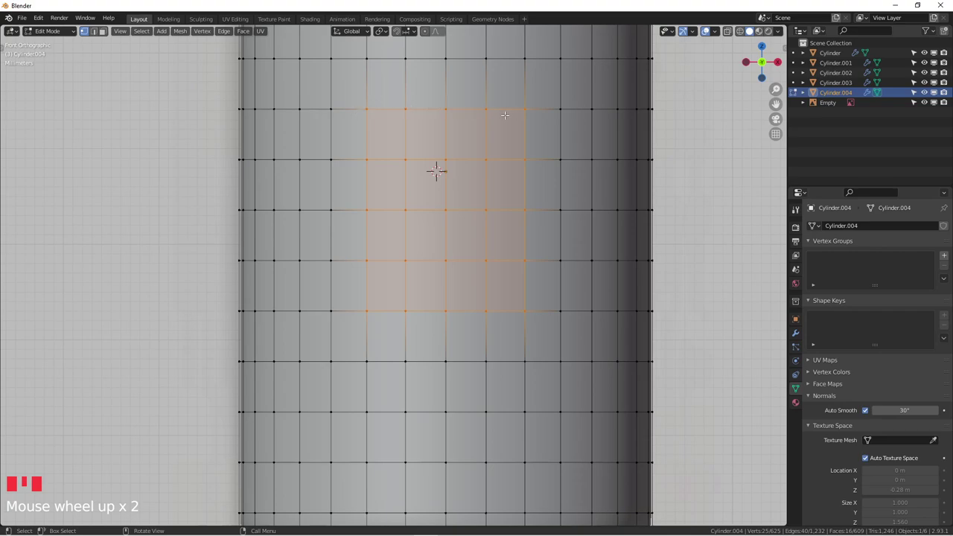
{"action": "scroll", "scroll_direction": "down", "scroll_amount": 3}
{"action": "scroll", "scroll_direction": "down", "scroll_amount": 3}
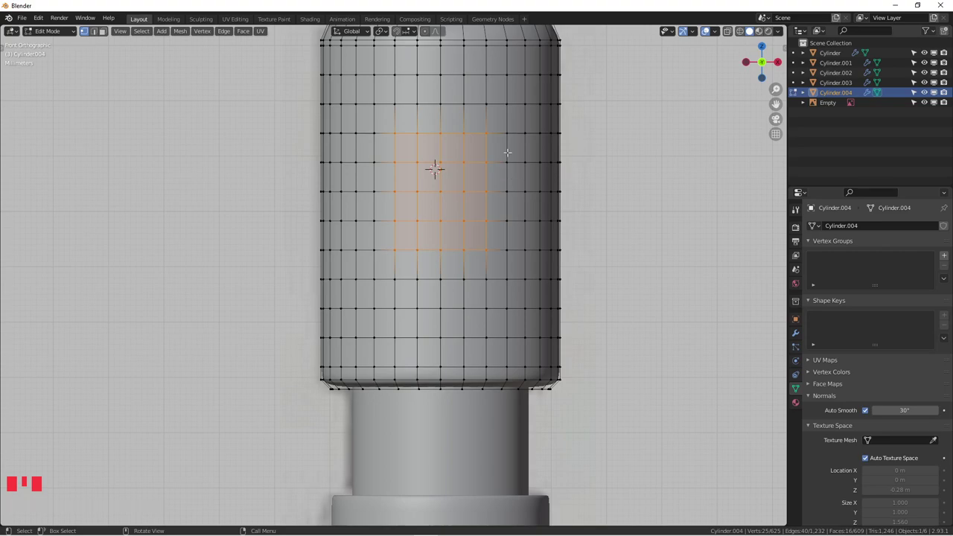
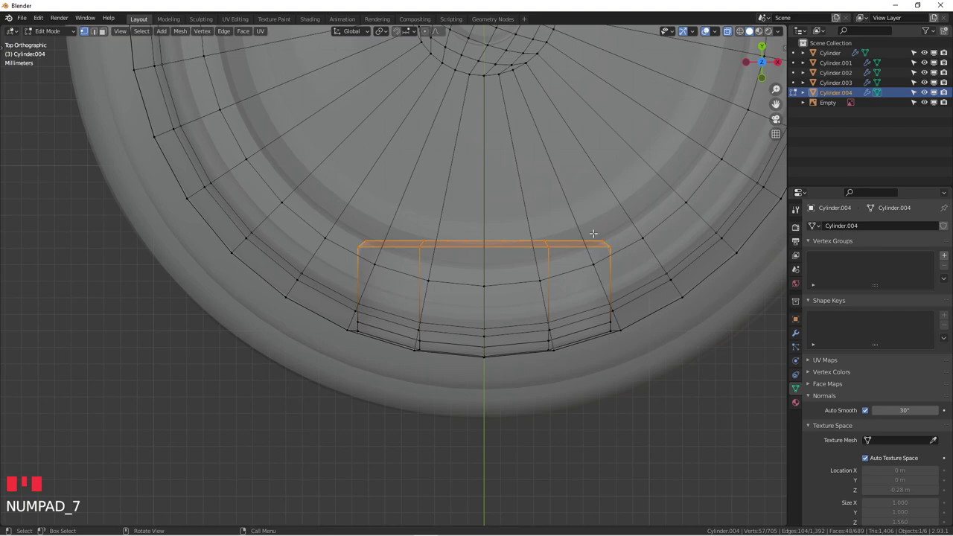
Push the extruded label faces slightly along Y and return to front orthographic view
{"action": "key", "text": "g"}
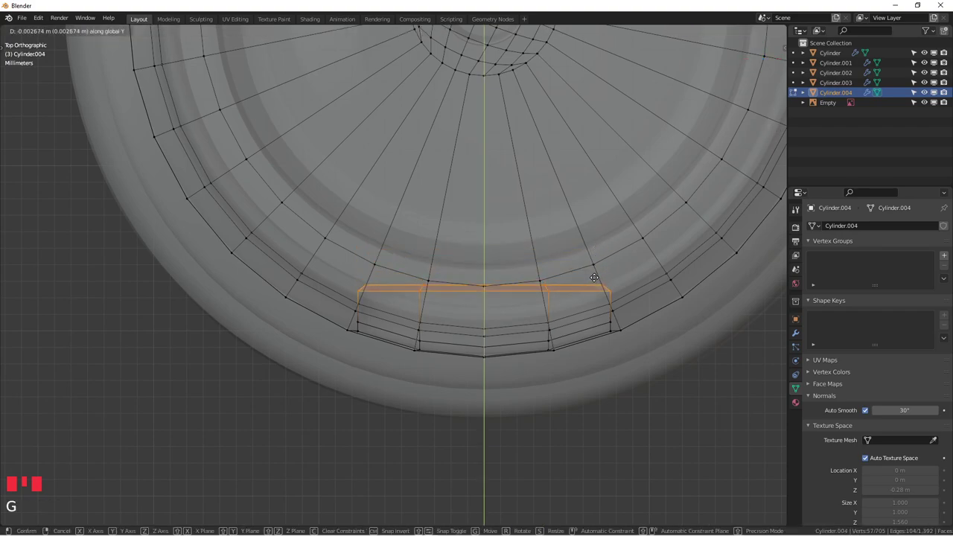
{"action": "key", "text": "Tab"}
{"action": "left_click_drag", "start_coordinate": [602, 258], "coordinate": [626, 206]}
{"action": "key", "text": "KP_1"}
{"action": "key", "text": "alt+z"}
{"action": "scroll", "scroll_direction": "down", "scroll_amount": 3}
{"action": "left_click_drag", "start_coordinate": [610, 216], "coordinate": [507, 251]}
{"action": "scroll", "scroll_direction": "down", "scroll_amount": 3}
Select the reference image Empty in Object Mode and settle on the front reference view
{"action": "key", "text": "alt+z"}
{"action": "key", "text": "alt+z"}
{"action": "scroll", "scroll_direction": "up", "scroll_amount": 3}
{"action": "left_click", "coordinate": [551, 245]}
{"action": "scroll", "scroll_direction": "down", "scroll_amount": 3}
{"action": "scroll", "scroll_direction": "up", "scroll_amount": 3}
{"action": "left_click_drag", "start_coordinate": [548, 247], "coordinate": [524, 234]}
{"action": "scroll", "scroll_direction": "down", "scroll_amount": 3}
{"action": "key", "text": "alt+z"}
Zoom and pan around the HB label on the reference image to study it
{"action": "scroll", "scroll_direction": "up", "scroll_amount": 3}
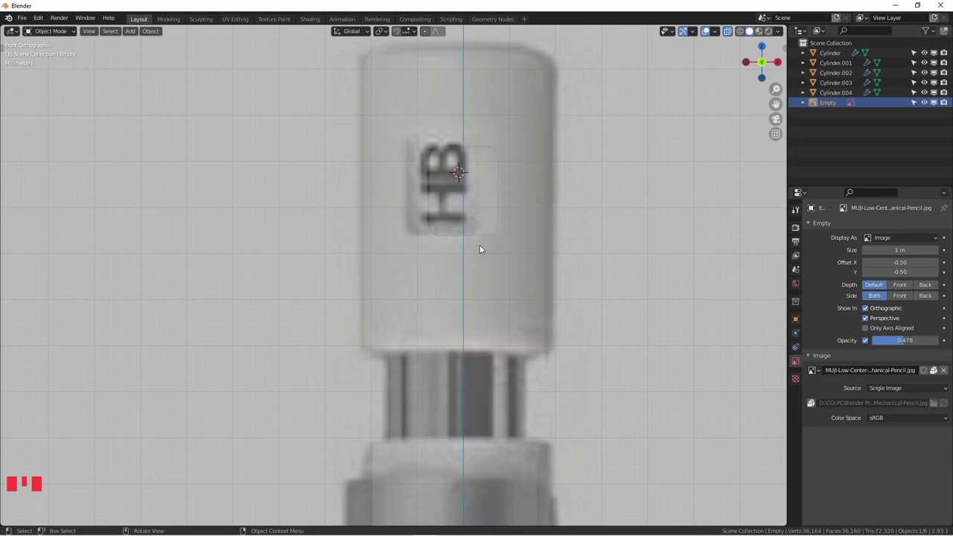
{"action": "scroll", "scroll_direction": "up", "scroll_amount": 3}
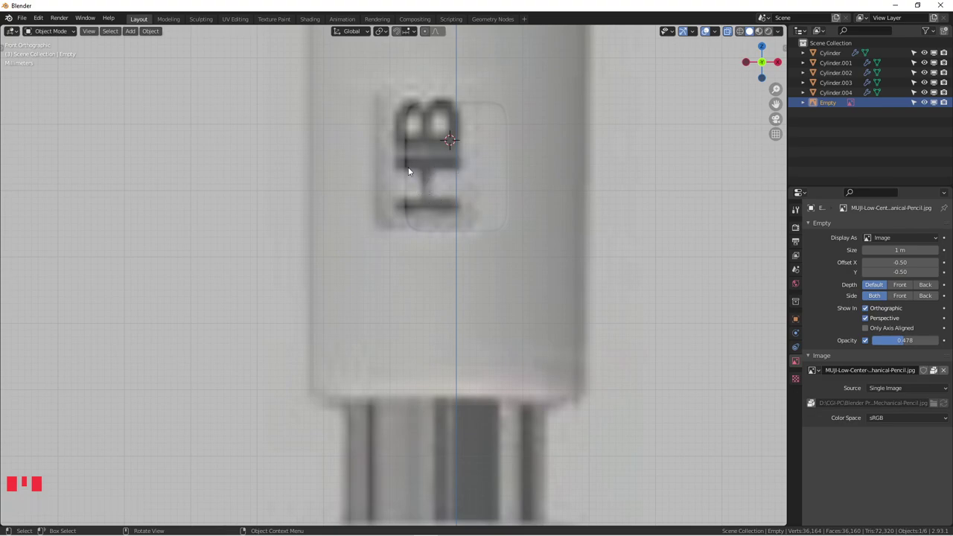
{"action": "scroll", "scroll_direction": "down", "scroll_amount": 3}
{"action": "left_click_drag", "start_coordinate": [486, 220], "coordinate": [511, 220]}
{"action": "scroll", "scroll_direction": "up", "scroll_amount": 3}
{"action": "scroll", "scroll_direction": "up", "scroll_amount": 3}
{"action": "scroll", "scroll_direction": "down", "scroll_amount": 3}
{"action": "left_click_drag", "start_coordinate": [552, 249], "coordinate": [415, 254]}
{"action": "scroll", "scroll_direction": "up", "scroll_amount": 3}
{"action": "scroll", "scroll_direction": "up", "scroll_amount": 3}
{"action": "scroll", "scroll_direction": "down", "scroll_amount": 3}
{"action": "scroll", "scroll_direction": "up", "scroll_amount": 3}
{"action": "scroll", "scroll_direction": "up", "scroll_amount": 3}
{"action": "left_click_drag", "start_coordinate": [466, 240], "coordinate": [336, 234]}
Recenter the front view on the cap and bring up the Add menu with Shift+A
{"action": "key", "text": "KP_1"}
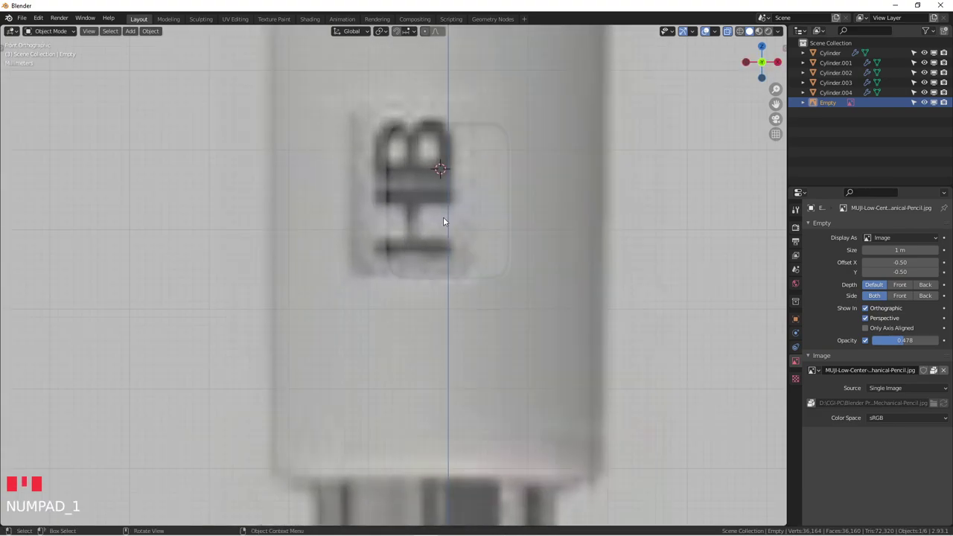
{"action": "scroll", "scroll_direction": "down", "scroll_amount": 3}
{"action": "scroll", "scroll_direction": "down", "scroll_amount": 3}
{"action": "left_click_drag", "start_coordinate": [490, 250], "coordinate": [490, 216]}
{"action": "scroll", "scroll_direction": "up", "scroll_amount": 3}
{"action": "left_click_drag", "start_coordinate": [556, 258], "coordinate": [495, 278]}
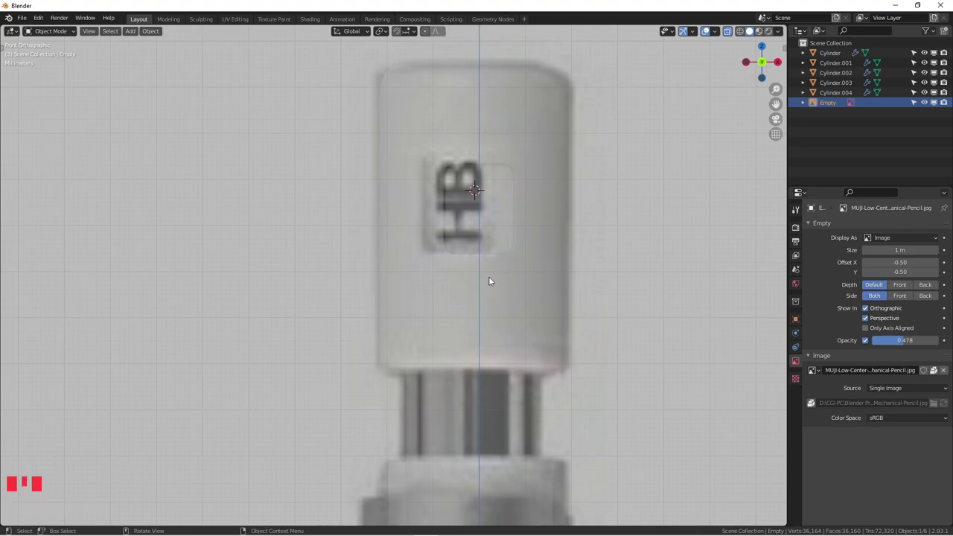
{"action": "scroll", "scroll_direction": "down", "scroll_amount": 3}
{"action": "left_click_drag", "start_coordinate": [499, 247], "coordinate": [468, 218]}
{"action": "key", "text": "shift+a"}
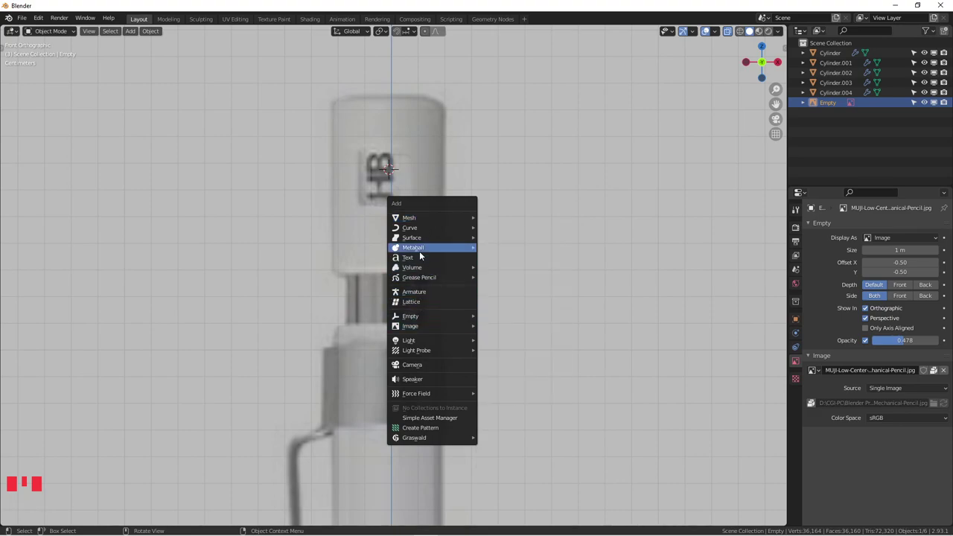
Add a Text object and replace its default word with 'HB'
{"action": "left_click_drag", "start_coordinate": [536, 337], "coordinate": [586, 241]}
{"action": "left_click_drag", "start_coordinate": [554, 235], "coordinate": [434, 262]}
{"action": "left_click_drag", "start_coordinate": [437, 265], "coordinate": [469, 256]}
{"action": "key", "text": "Tab"}
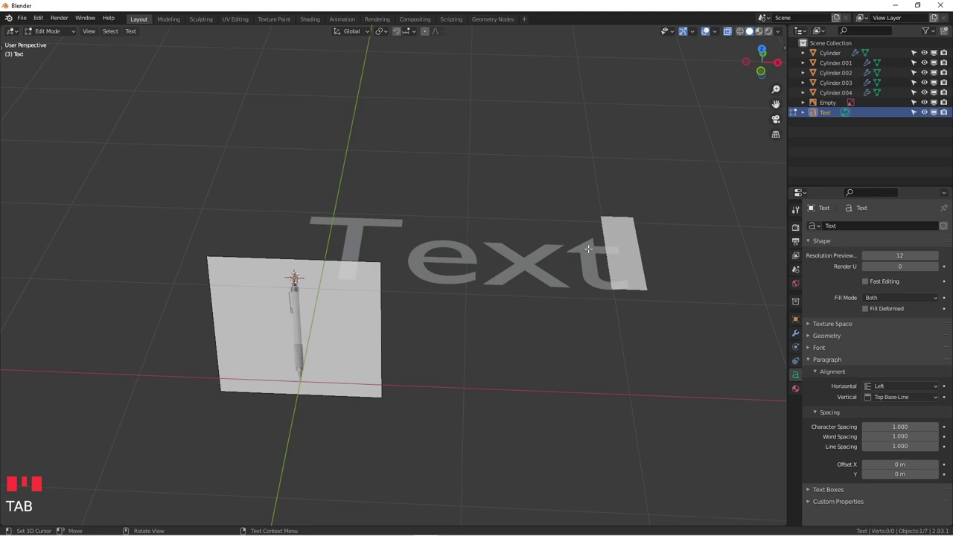
{"action": "key", "text": "BackSpace"}
{"action": "key", "text": "BackSpace"}
{"action": "key", "text": "shift+h"}
{"action": "key", "text": "shift+b"}
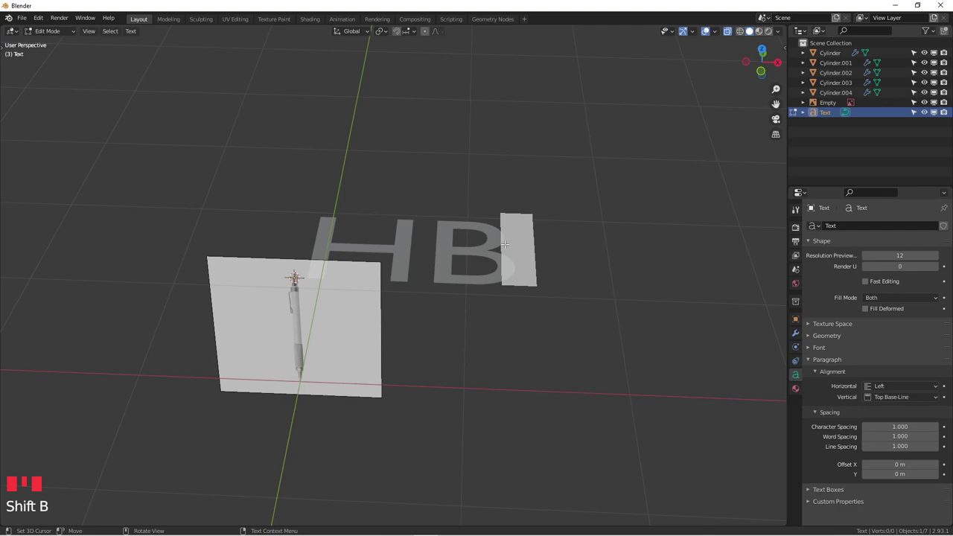
{"action": "key", "text": "Tab"}
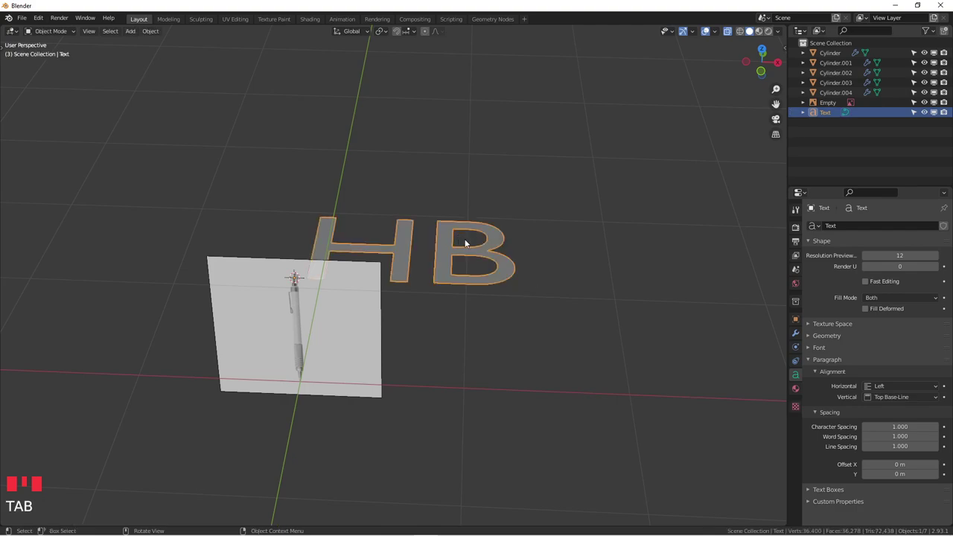
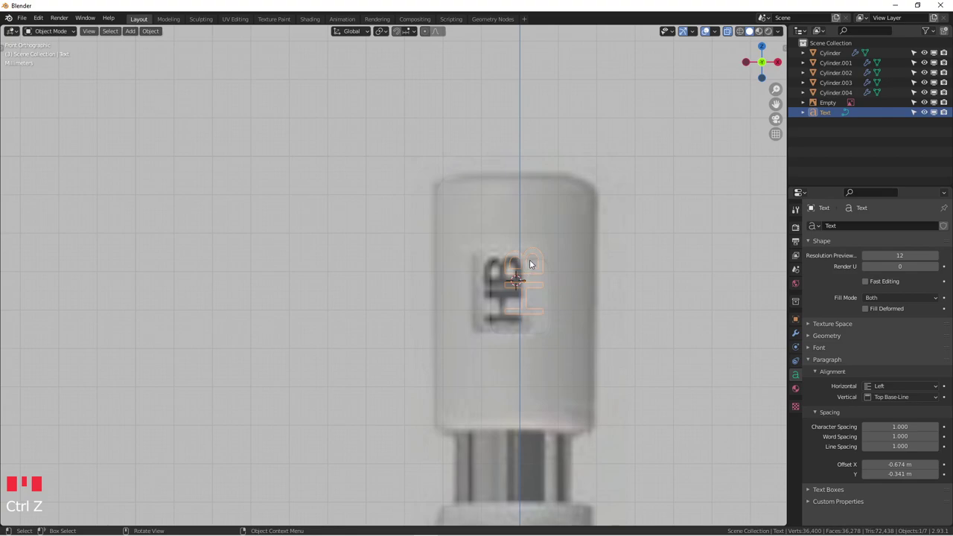
Grab the HB text onto the reference label, then slide it along Y toward the cap's front
{"action": "key", "text": "g"}
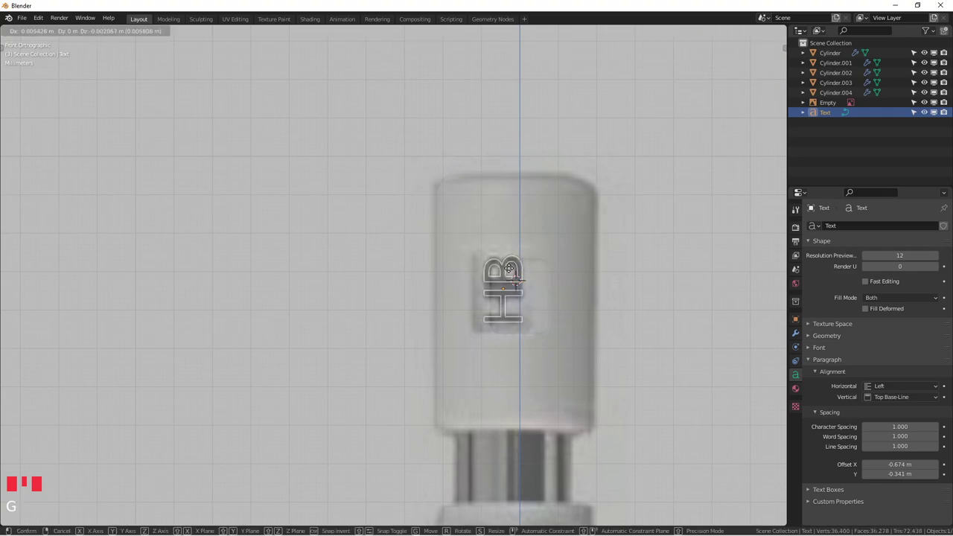
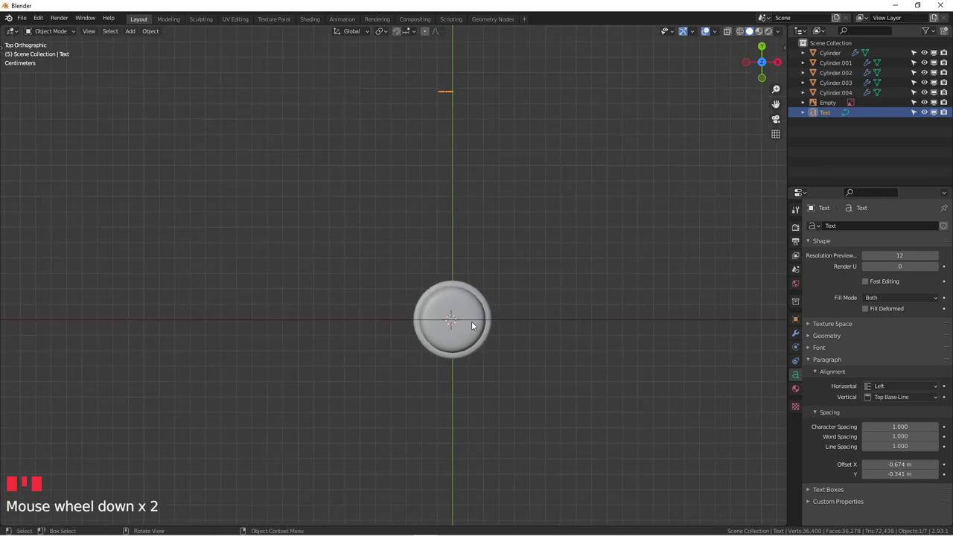
{"action": "key", "text": "g"}
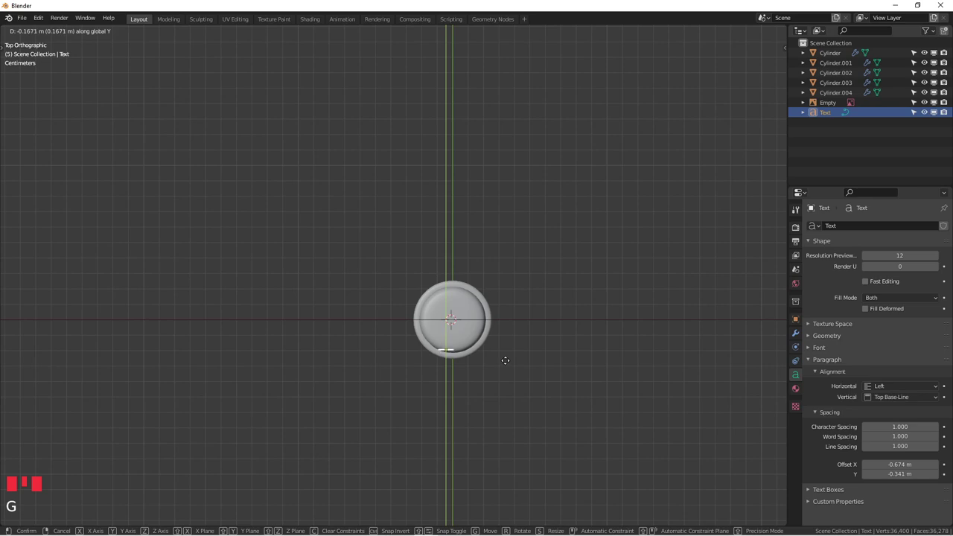
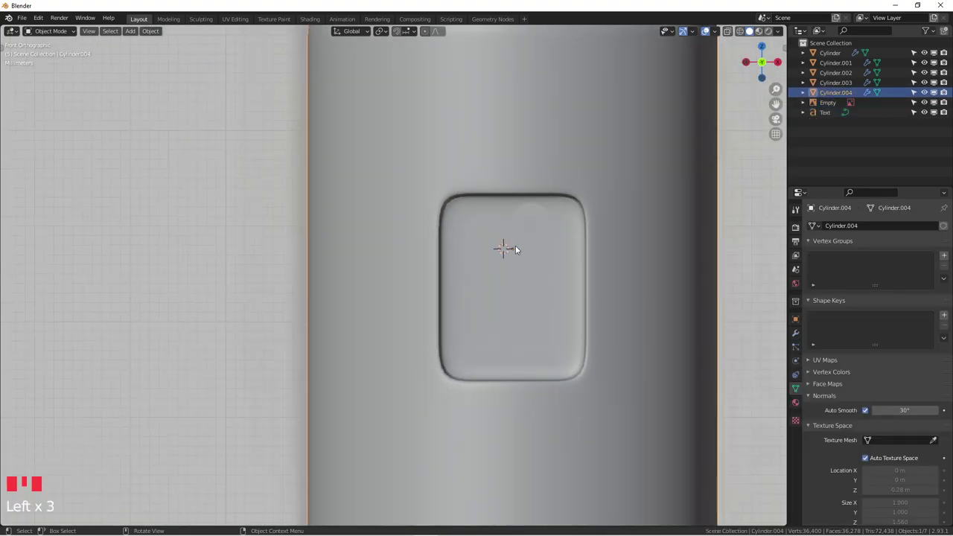
Edit Cylinder.004 with X-ray and snap the 3D cursor to the recess's center vertices
{"action": "left_click", "coordinate": [576, 266]}
{"action": "left_click", "coordinate": [622, 243]}
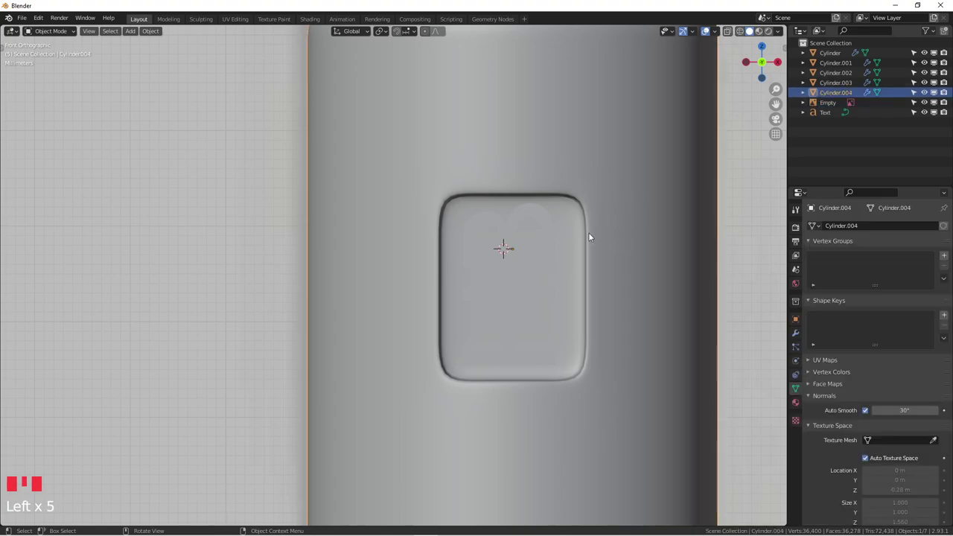
{"action": "key", "text": "Tab"}
{"action": "scroll", "scroll_direction": "up", "scroll_amount": 3}
{"action": "scroll", "scroll_direction": "up", "scroll_amount": 3}
{"action": "key", "text": "alt+z"}
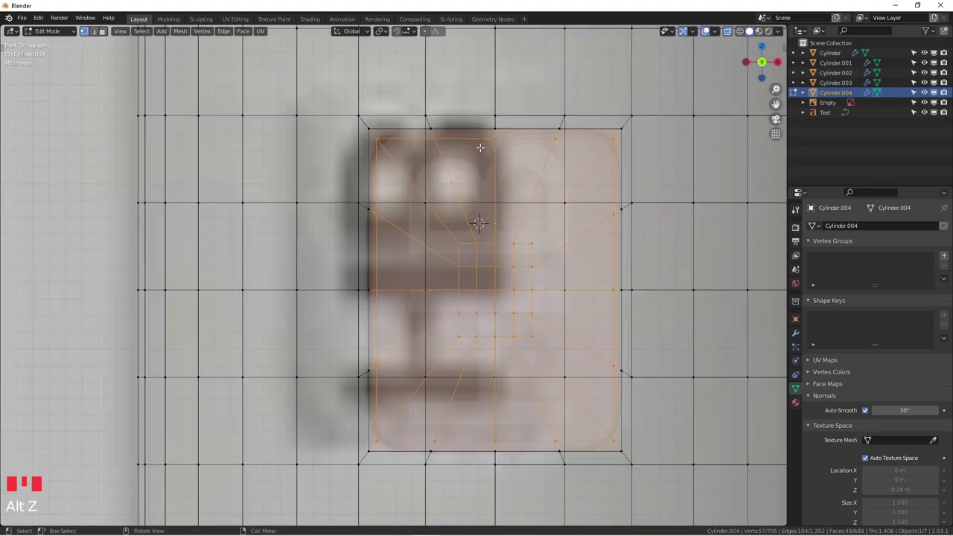
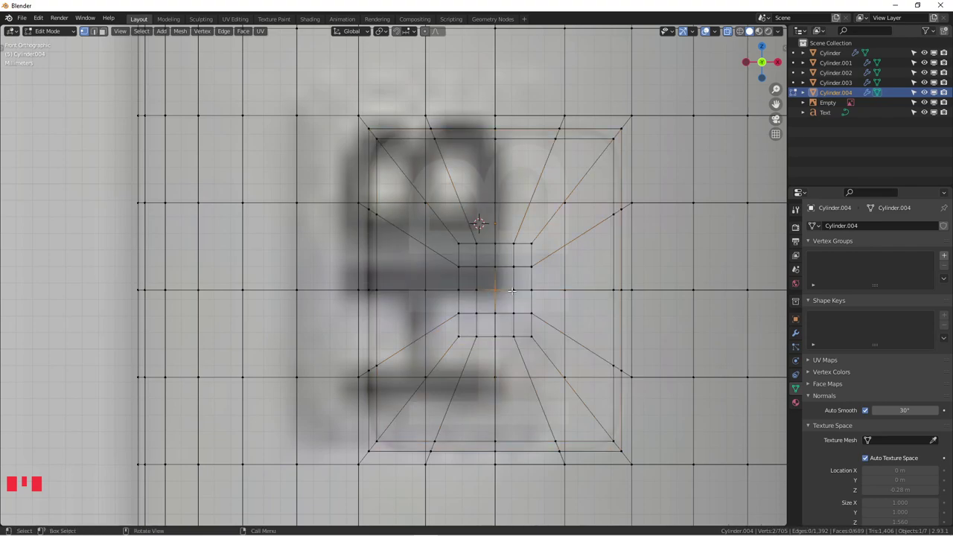
{"action": "key", "text": "shift+s"}
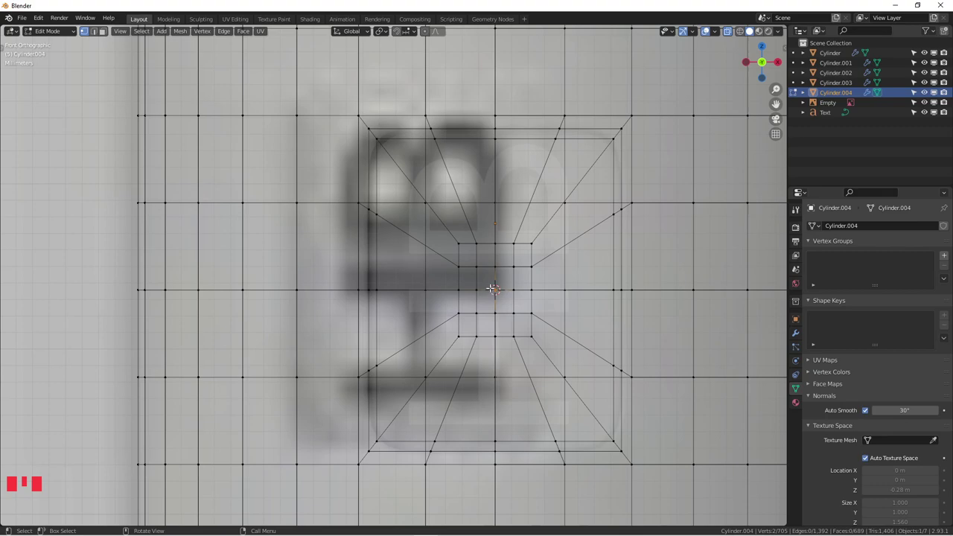
Leave mesh editing and select the HB text to snap it onto the 3D cursor
{"action": "key", "text": "ctrl+space"}
{"action": "key", "text": "ctrl+space"}
{"action": "key", "text": "Tab"}
{"action": "scroll", "scroll_direction": "down", "scroll_amount": 3}
{"action": "scroll", "scroll_direction": "down", "scroll_amount": 3}
{"action": "scroll", "scroll_direction": "up", "scroll_amount": 3}
{"action": "left_click", "coordinate": [536, 247]}
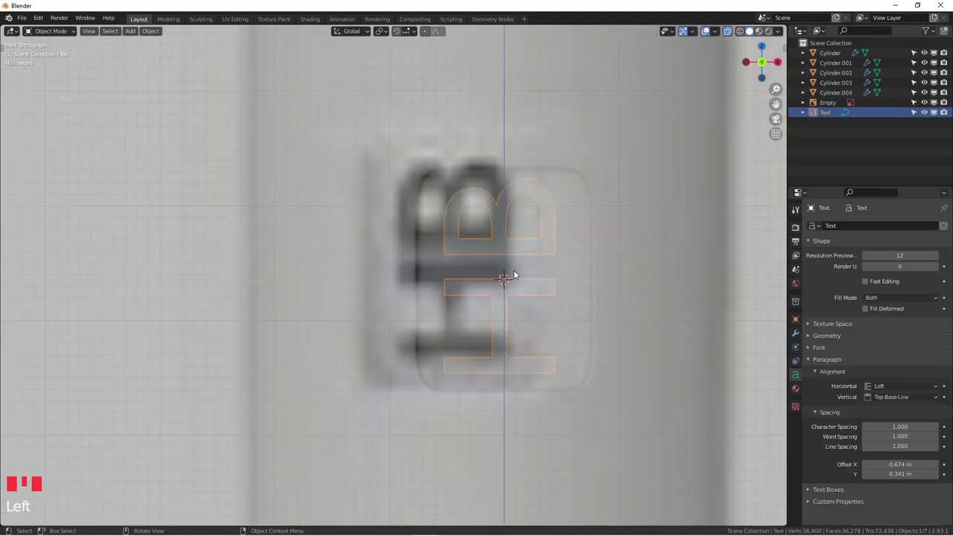
{"action": "scroll", "scroll_direction": "up", "scroll_amount": 3}
{"action": "scroll", "scroll_direction": "up", "scroll_amount": 3}
{"action": "scroll", "scroll_direction": "up", "scroll_amount": 3}
{"action": "scroll", "scroll_direction": "up", "scroll_amount": 3}
{"action": "scroll", "scroll_direction": "up", "scroll_amount": 3}
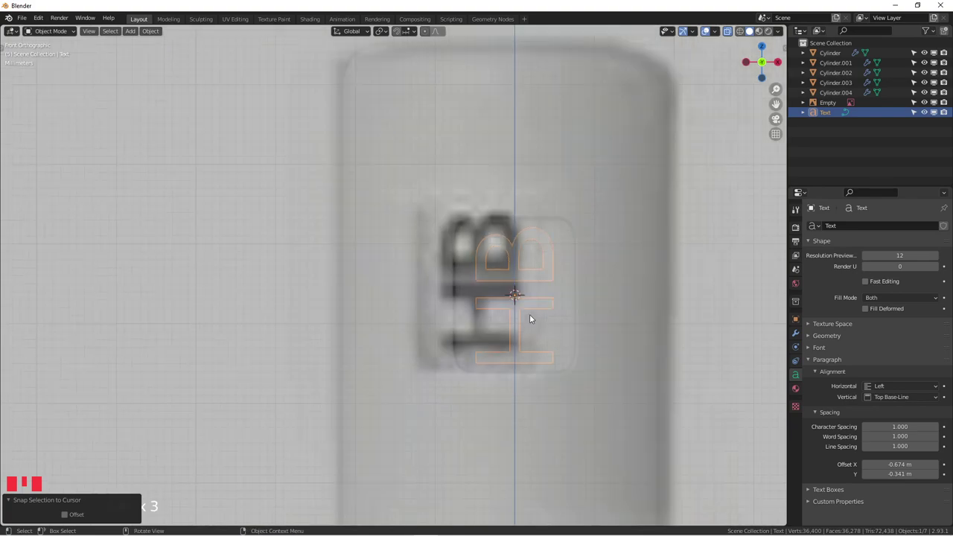
{"action": "left_click", "coordinate": [580, 289]}
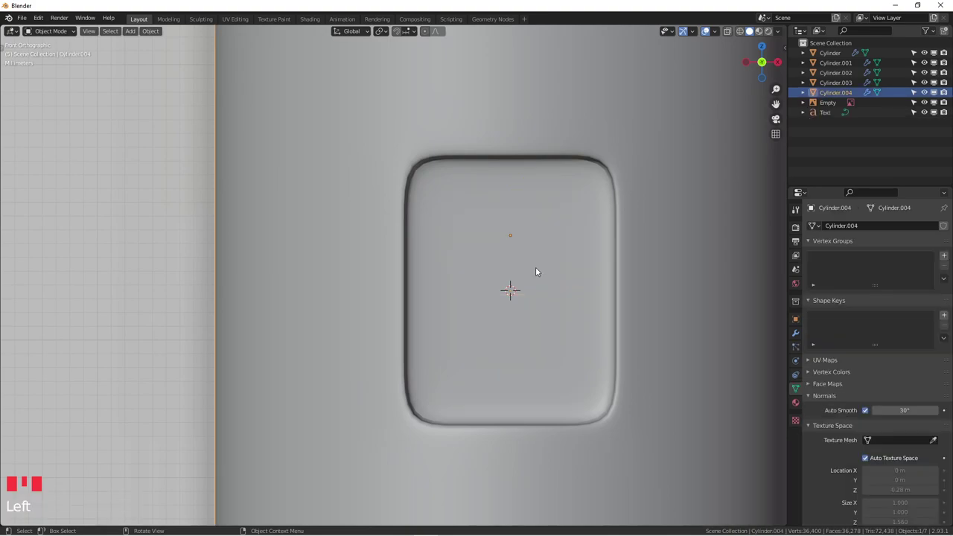
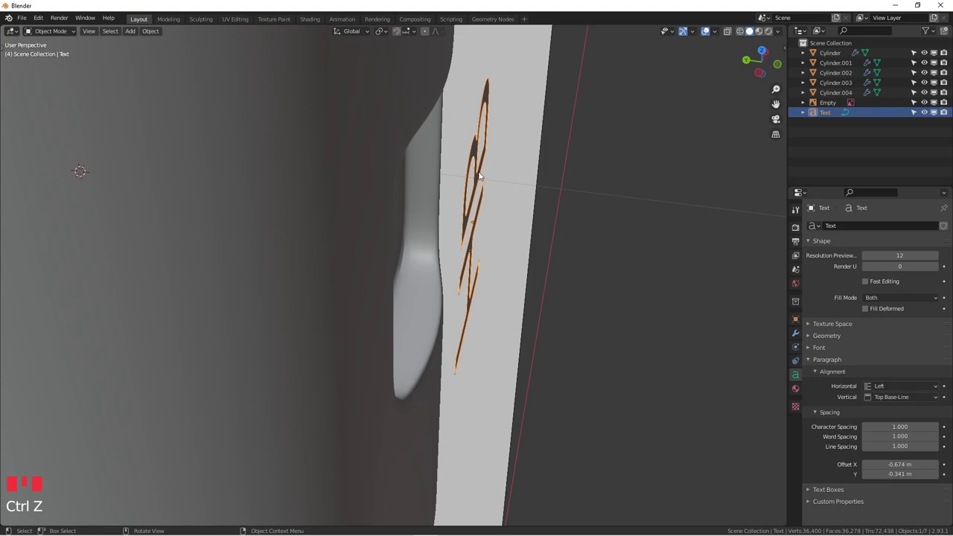
Set the HB text's Geometry Extrude to 0.044 m for thick raised letters
{"action": "left_click_drag", "start_coordinate": [531, 173], "coordinate": [874, 428]}
{"action": "left_click", "coordinate": [874, 428]}
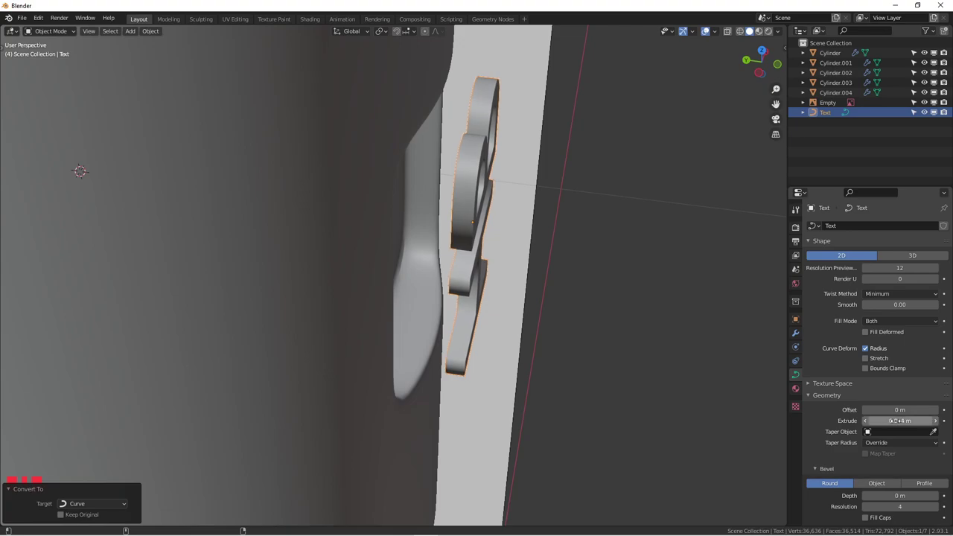
{"action": "left_click", "coordinate": [556, 316]}
{"action": "left_click_drag", "start_coordinate": [550, 322], "coordinate": [496, 338]}
{"action": "scroll", "scroll_direction": "up", "scroll_amount": 3}
{"action": "scroll", "scroll_direction": "down", "scroll_amount": 3}
{"action": "left_click_drag", "start_coordinate": [477, 329], "coordinate": [451, 319]}
From top view, start moving the text along Y against the cap's front surface
{"action": "key", "text": "KP_7"}
{"action": "scroll", "scroll_direction": "up", "scroll_amount": 3}
{"action": "left_click", "coordinate": [467, 361]}
{"action": "key", "text": "g"}
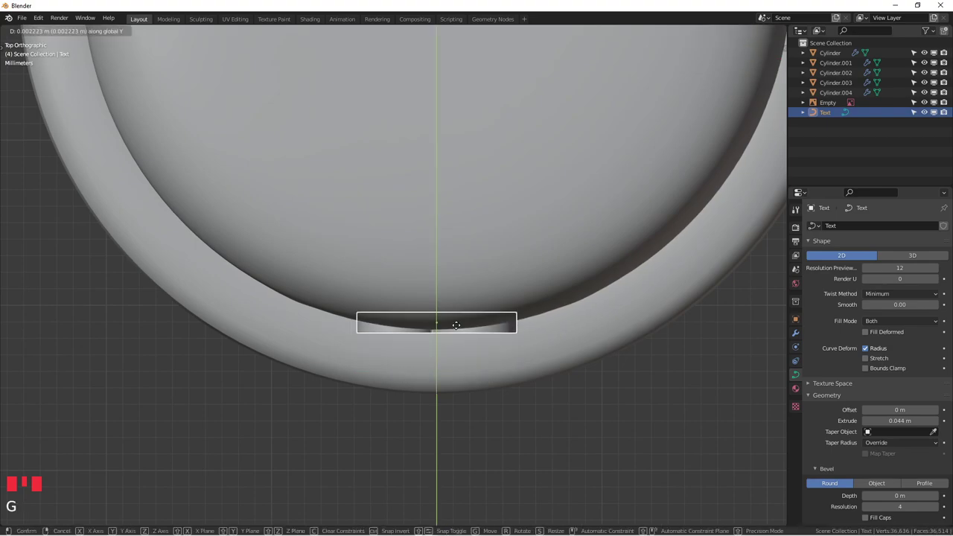
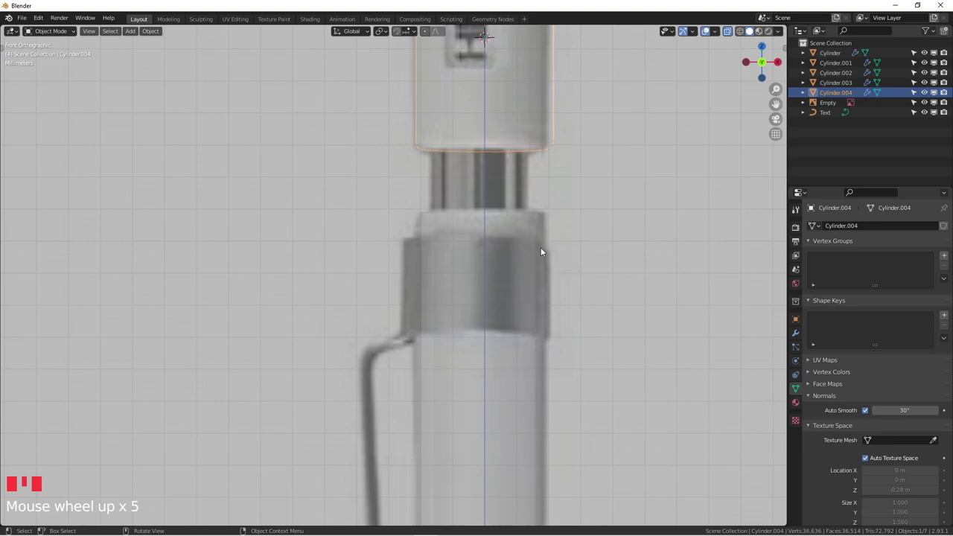
Select the upper barrel Cylinder.001 over the reference and enter Edit Mode
{"action": "scroll", "scroll_direction": "down", "scroll_amount": 3}
{"action": "left_click_drag", "start_coordinate": [500, 273], "coordinate": [491, 247]}
{"action": "left_click", "coordinate": [494, 244]}
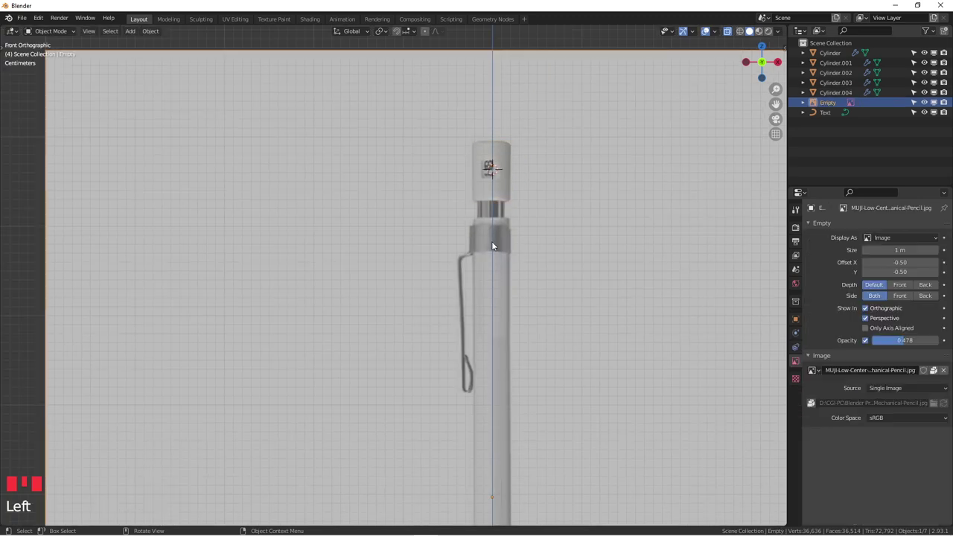
{"action": "key", "text": "alt+z"}
{"action": "scroll", "scroll_direction": "up", "scroll_amount": 3}
{"action": "key", "text": "Left"}
{"action": "scroll", "scroll_direction": "up", "scroll_amount": 3}
{"action": "key", "text": "Tab"}
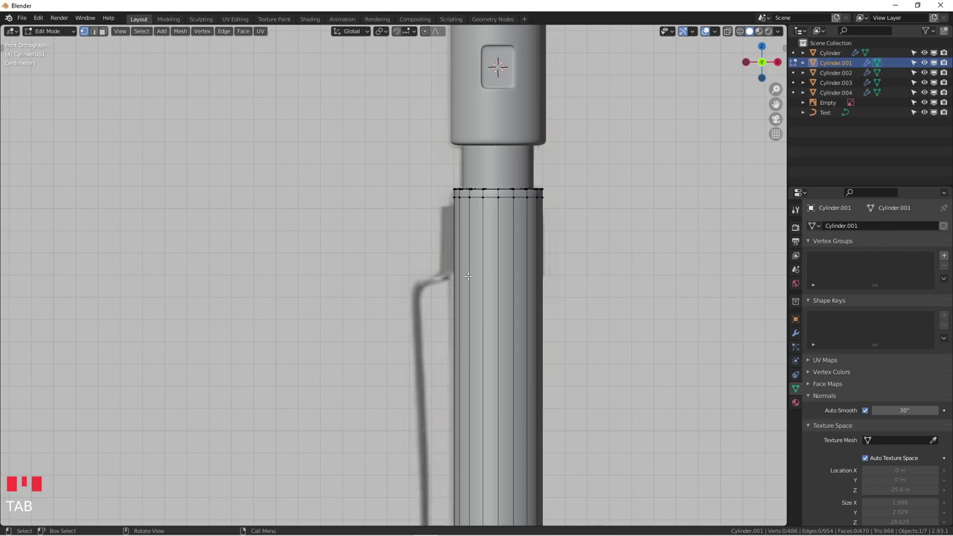
Add two loop cuts near the body's top at the collar band edges, with X-ray on
{"action": "key", "text": "ctrl+r"}
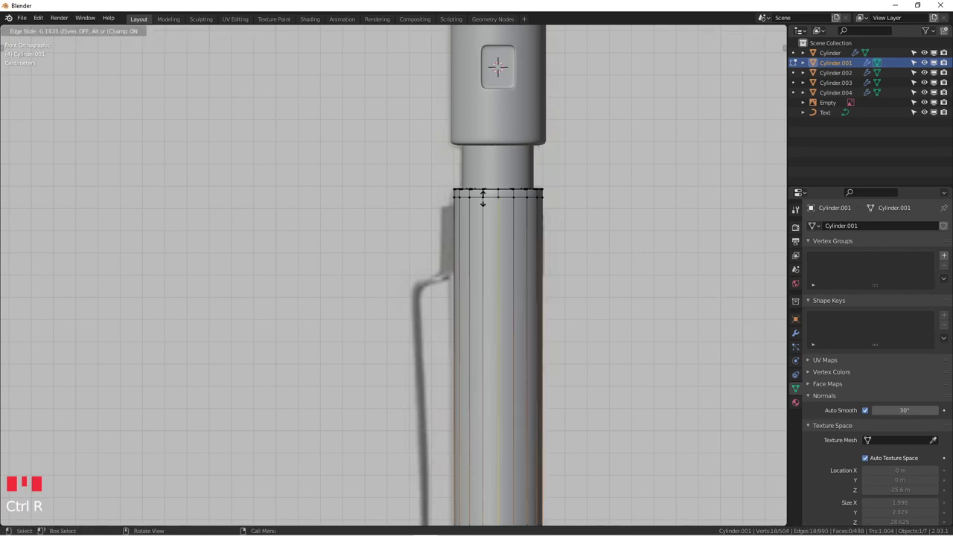
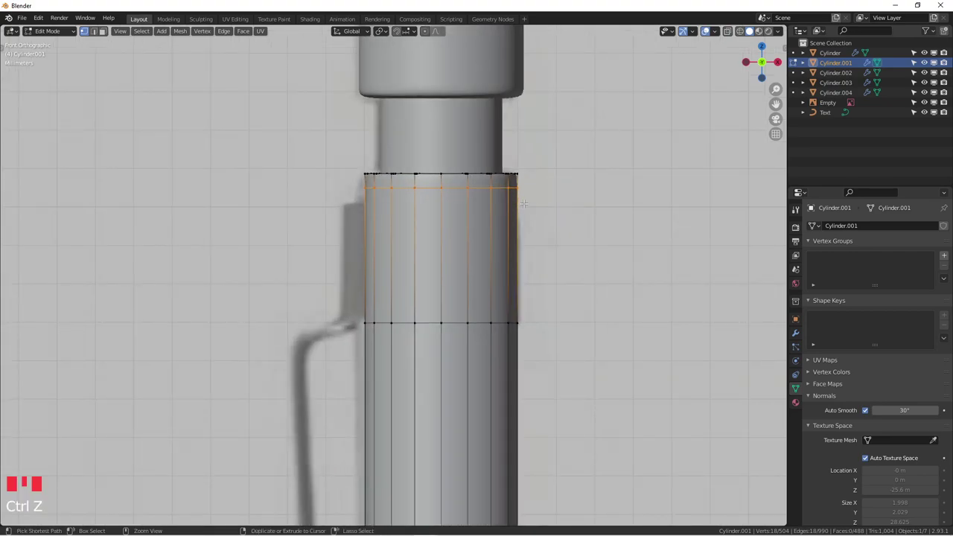
{"action": "key", "text": "ctrl+r"}
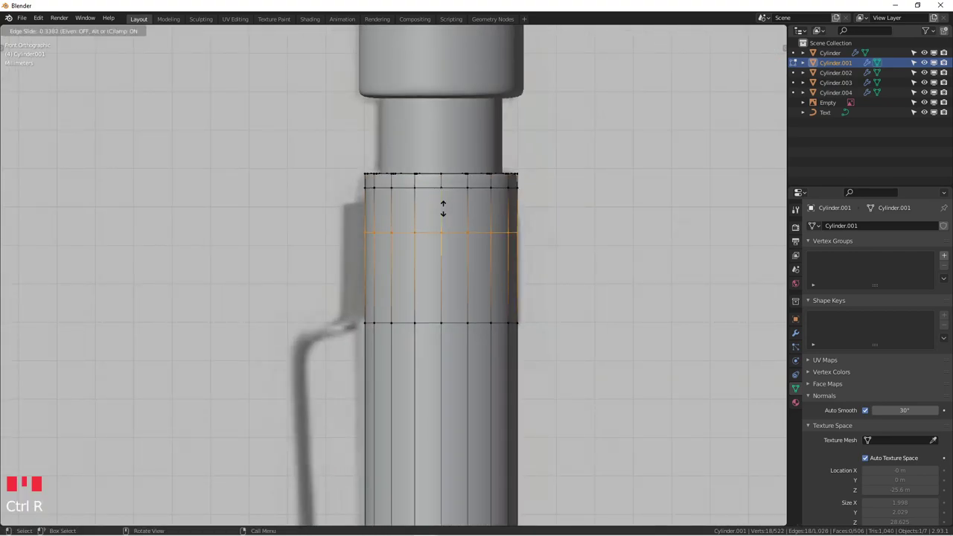
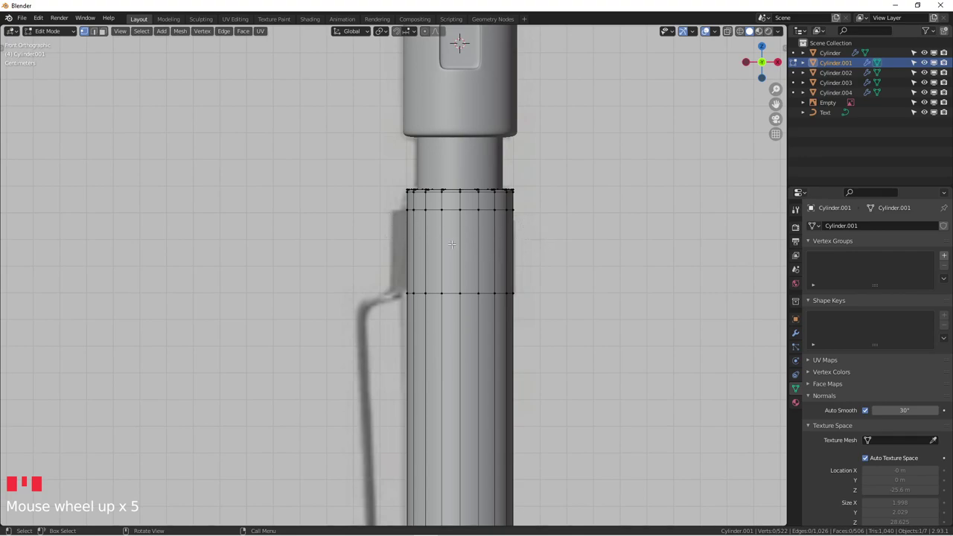
{"action": "key", "text": "alt+z"}
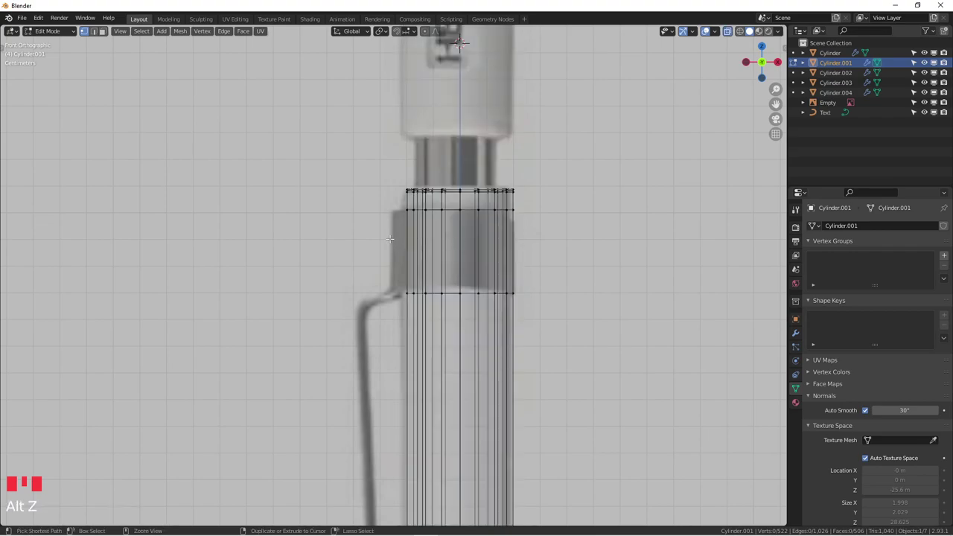
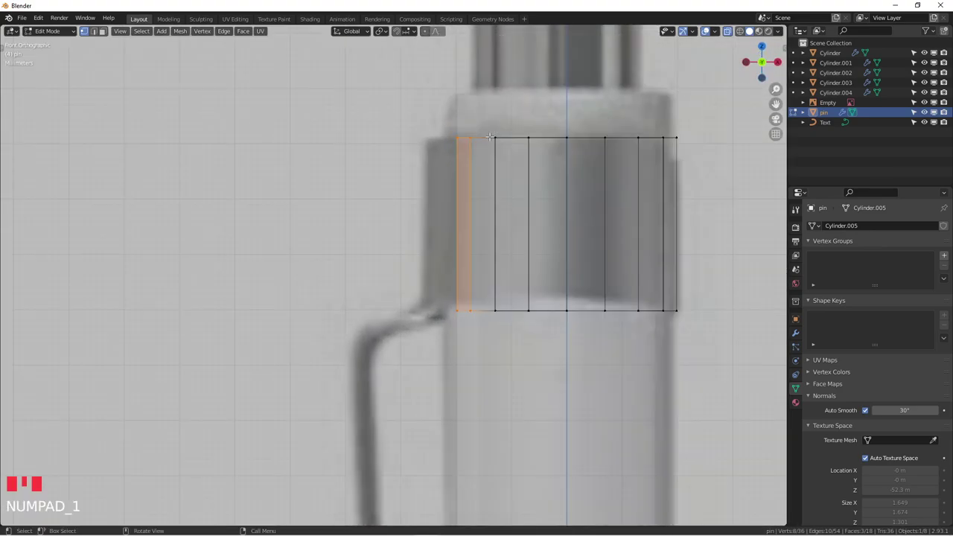
Extrude the pin's face strip outward, then extrude its edge down along the clip's bend
{"action": "key", "text": "e"}
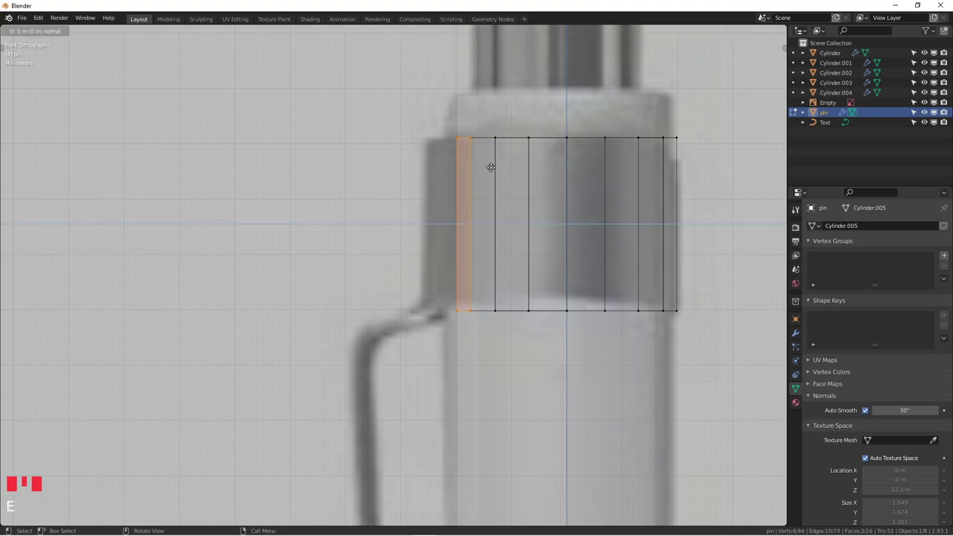
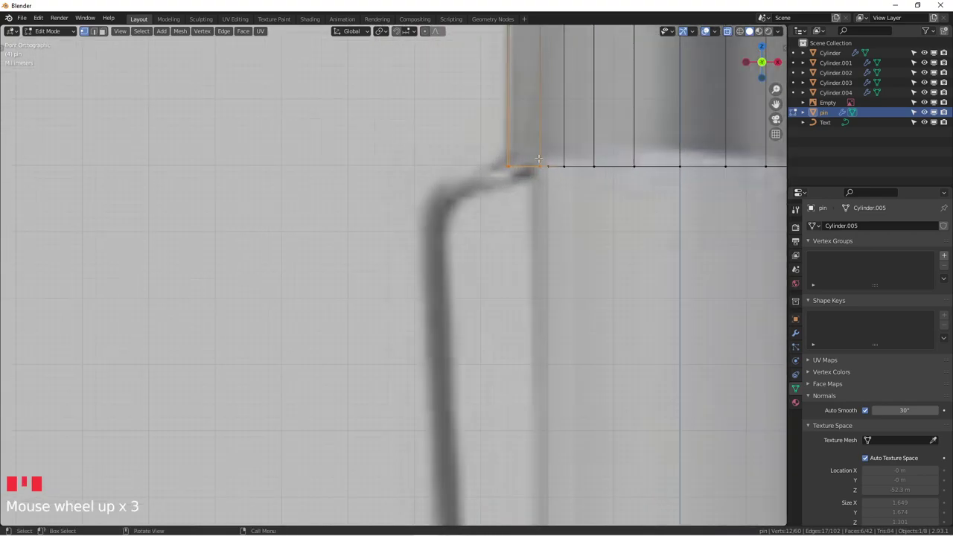
{"action": "key", "text": "e"}
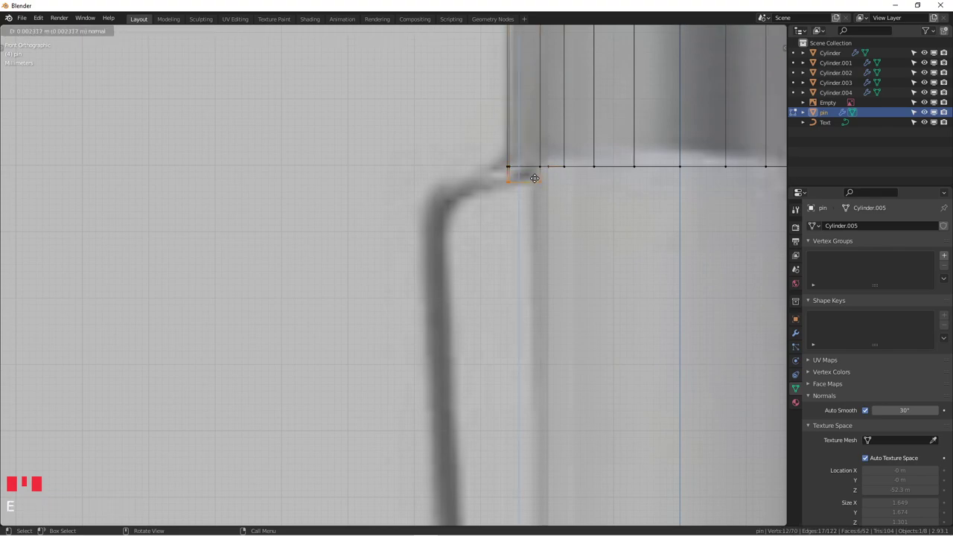
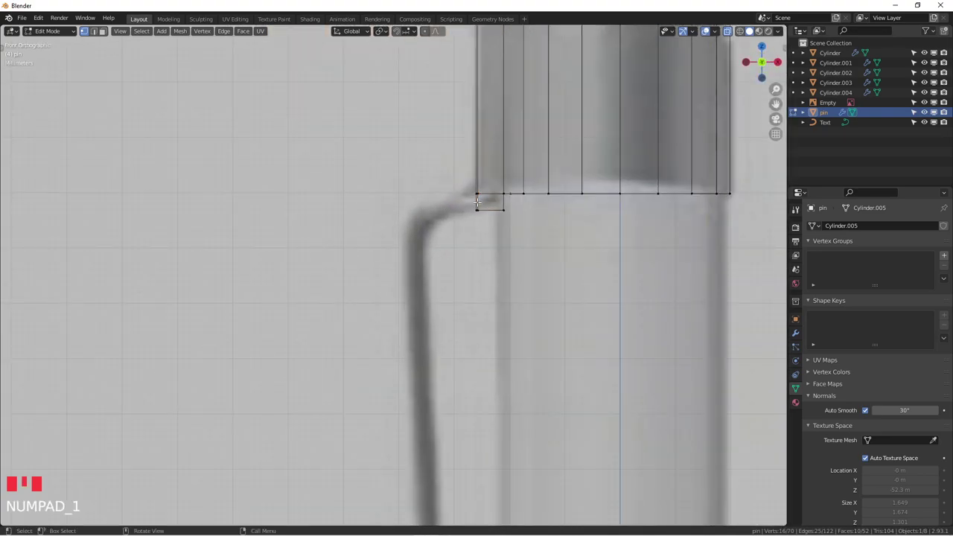
{"action": "scroll", "scroll_direction": "up", "scroll_amount": 3}
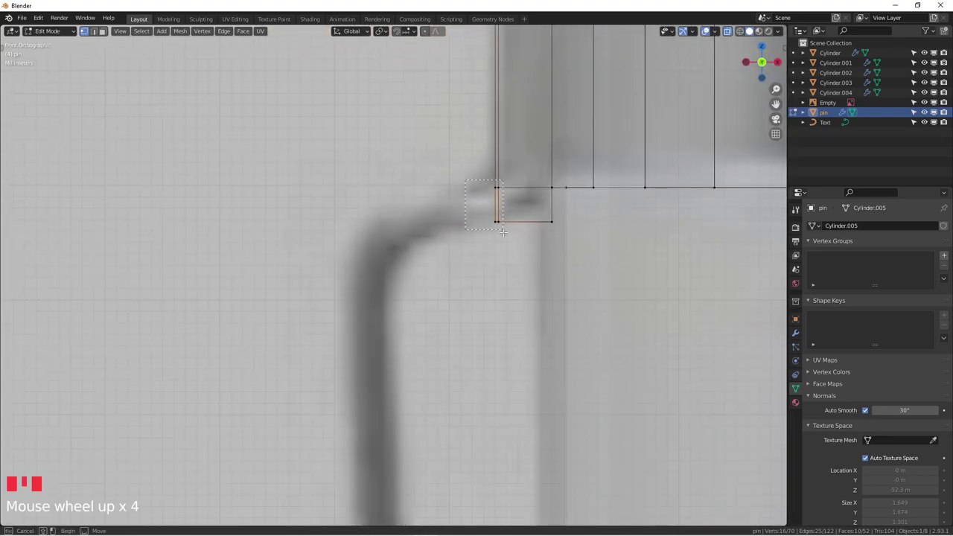
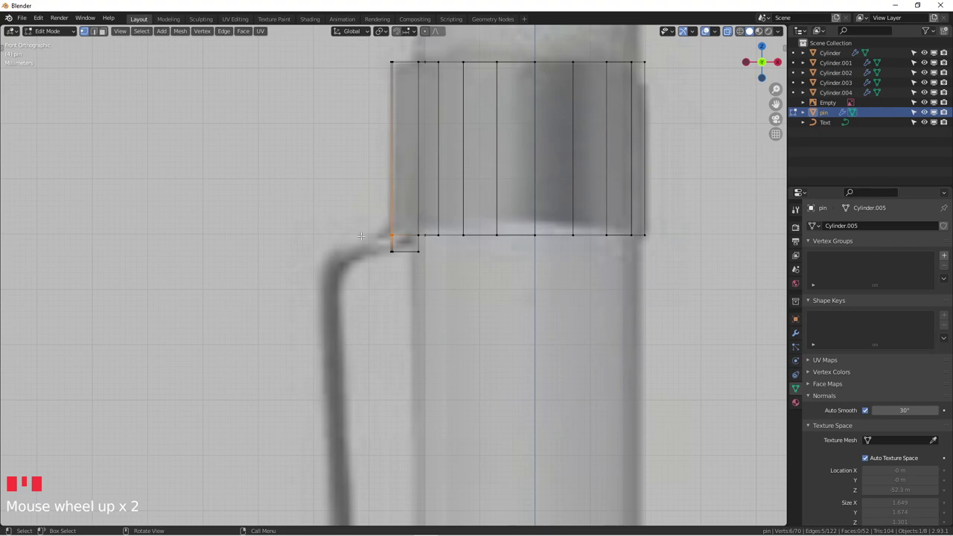
Add an edge loop near the collar's bottom rim and extrude the clip outward at its bend
{"action": "key", "text": "ctrl+r"}
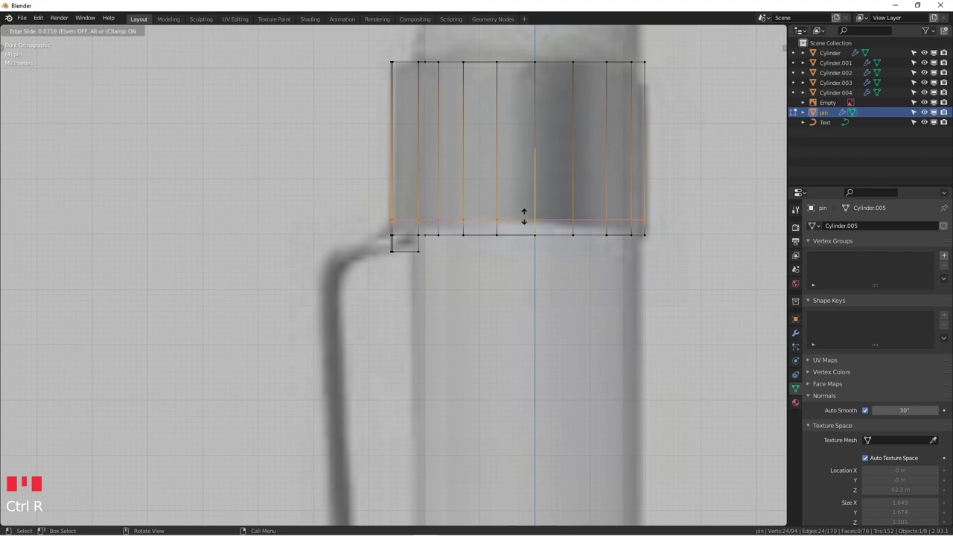
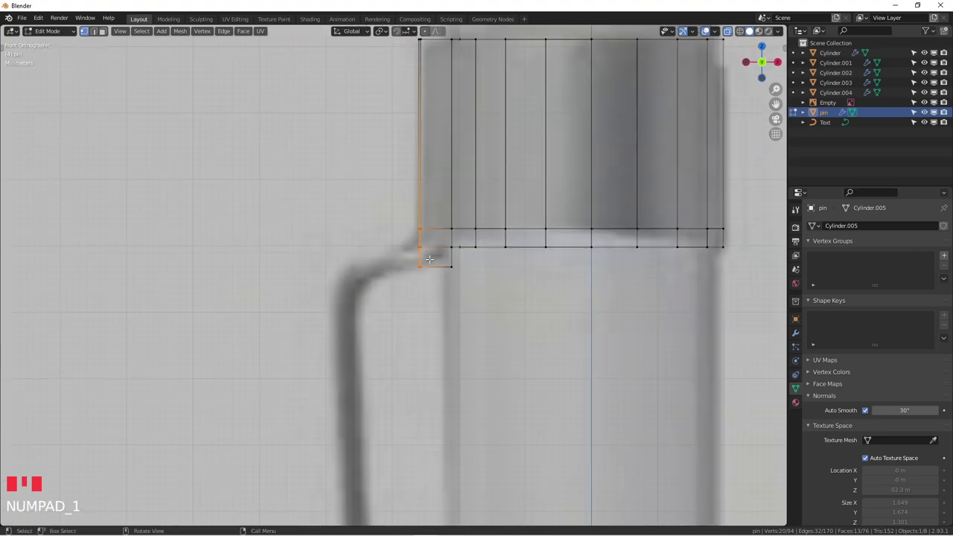
{"action": "scroll", "scroll_direction": "down", "scroll_amount": 3}
{"action": "scroll", "scroll_direction": "up", "scroll_amount": 3}
{"action": "key", "text": "e"}
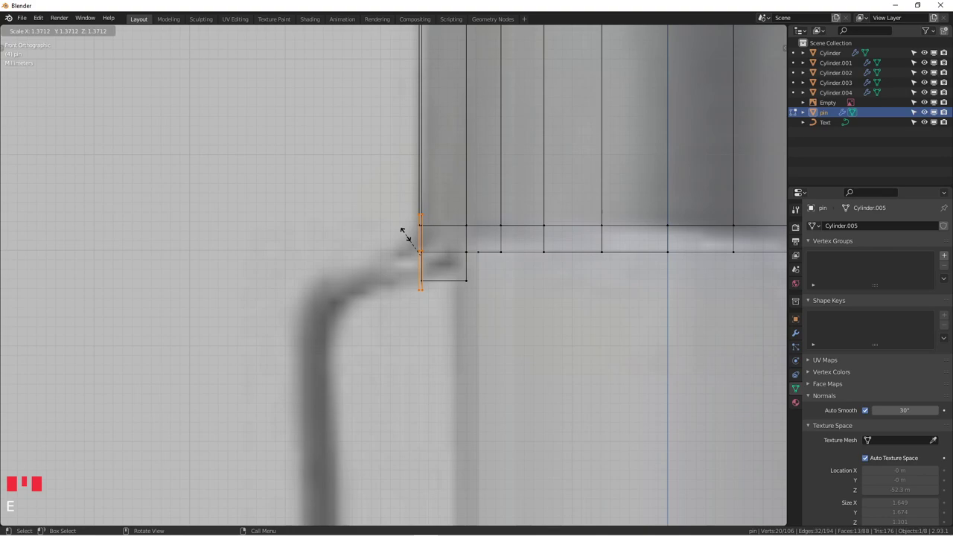
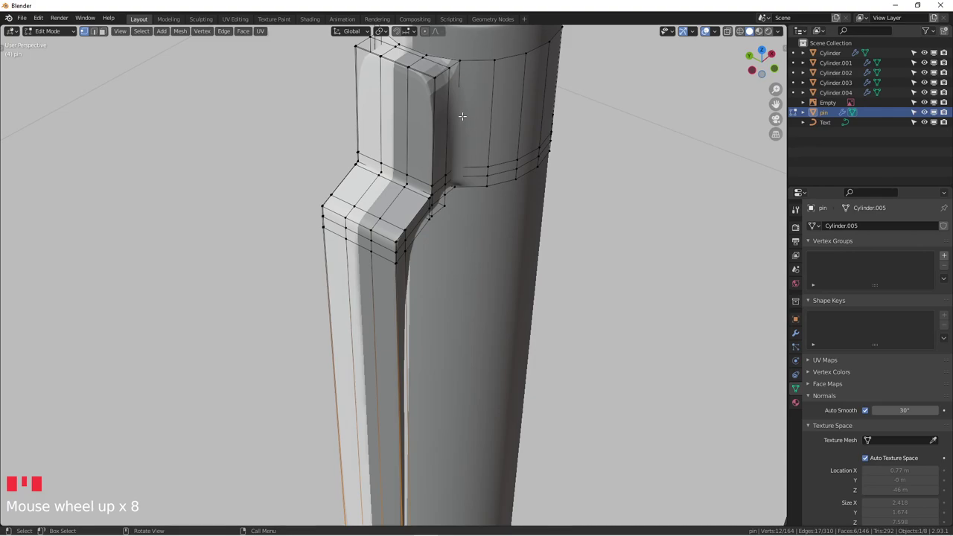
Insert an extra edge loop across the collar's top band
{"action": "key", "text": "ctrl+r"}
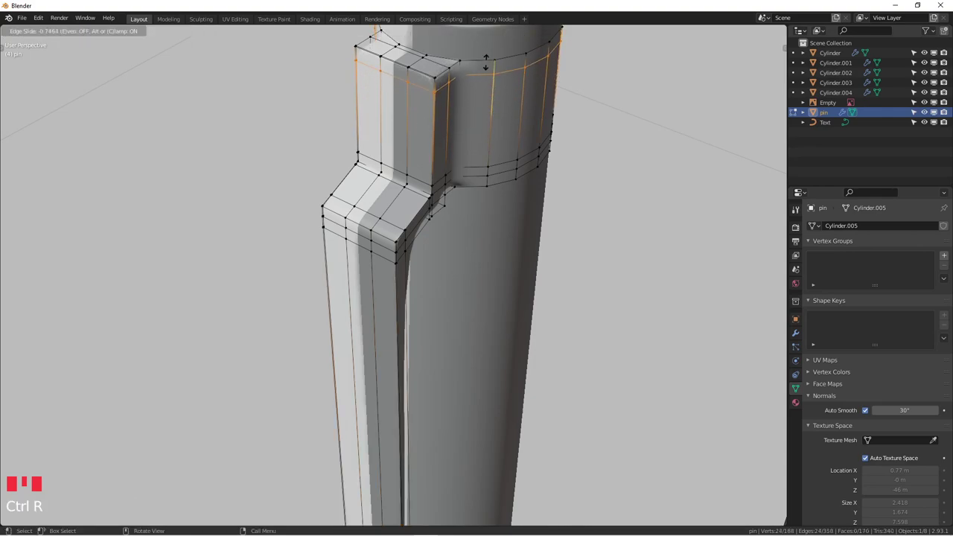
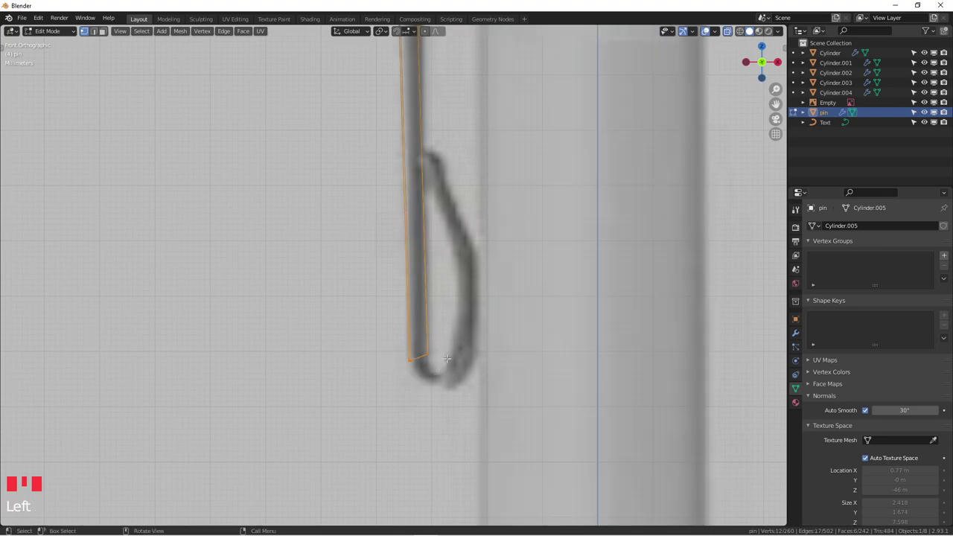
Rotate the clip's bottom edge a few degrees toward the reference curl and show the toolbar
{"action": "key", "text": "r"}
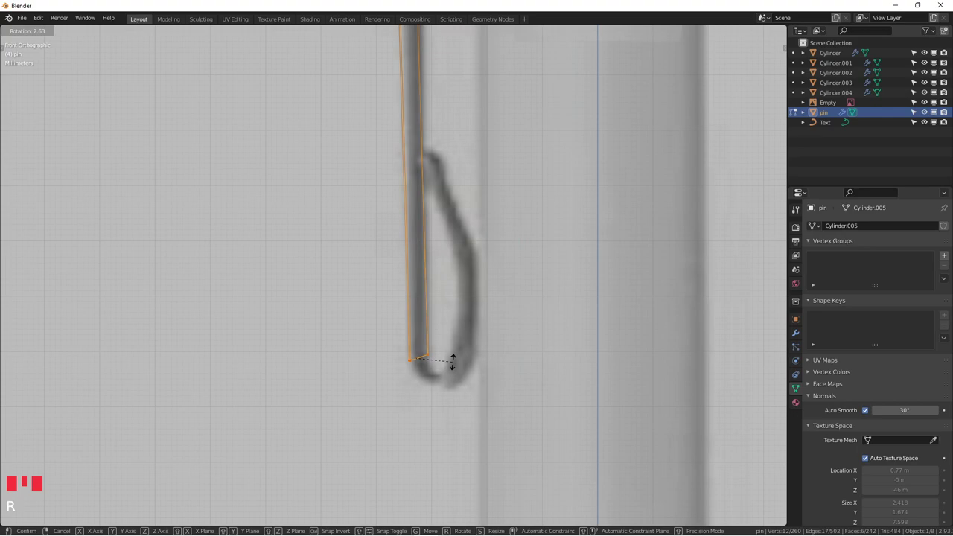
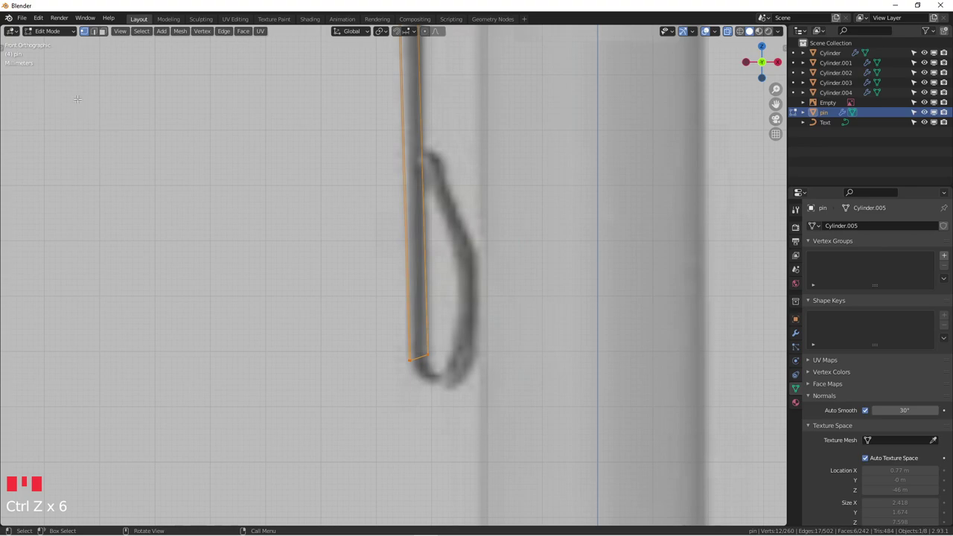
{"action": "key", "text": "t"}
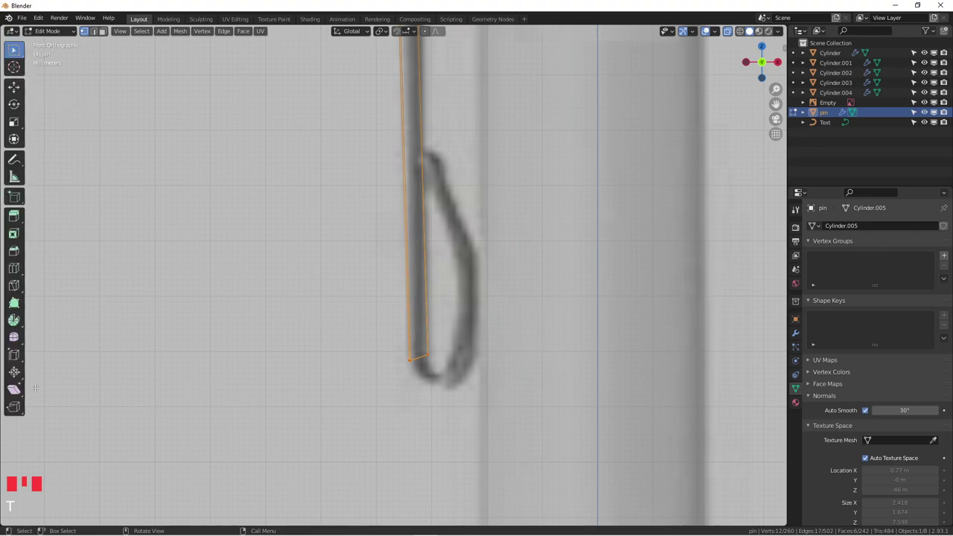
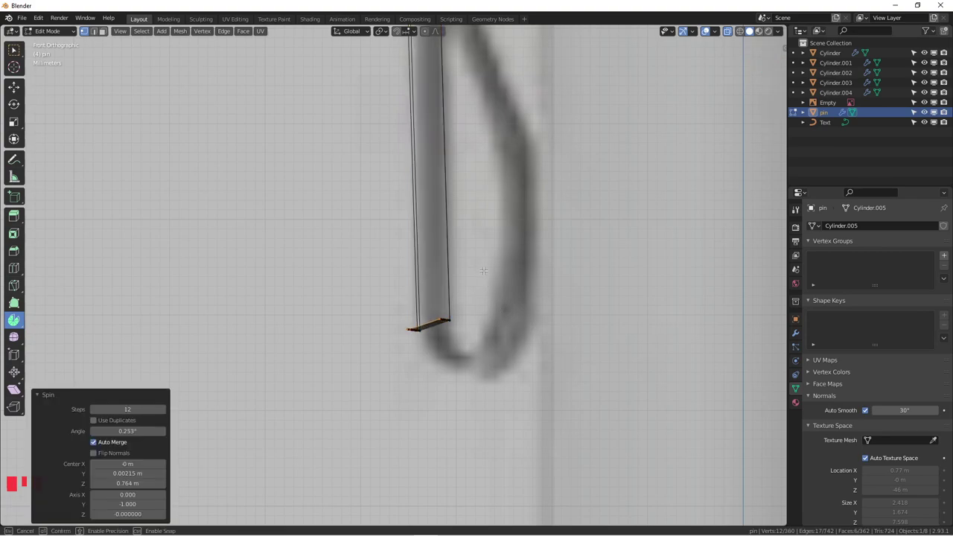
Try spinning the clip's bottom edge into a curl, undoing the two misplaced attempts
{"action": "key", "text": "ctrl+z"}
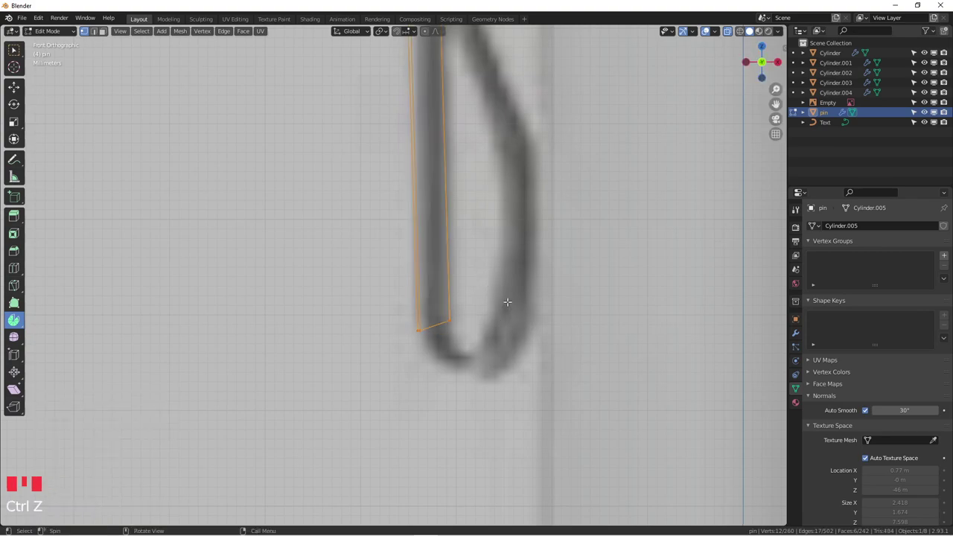
{"action": "key", "text": "r"}
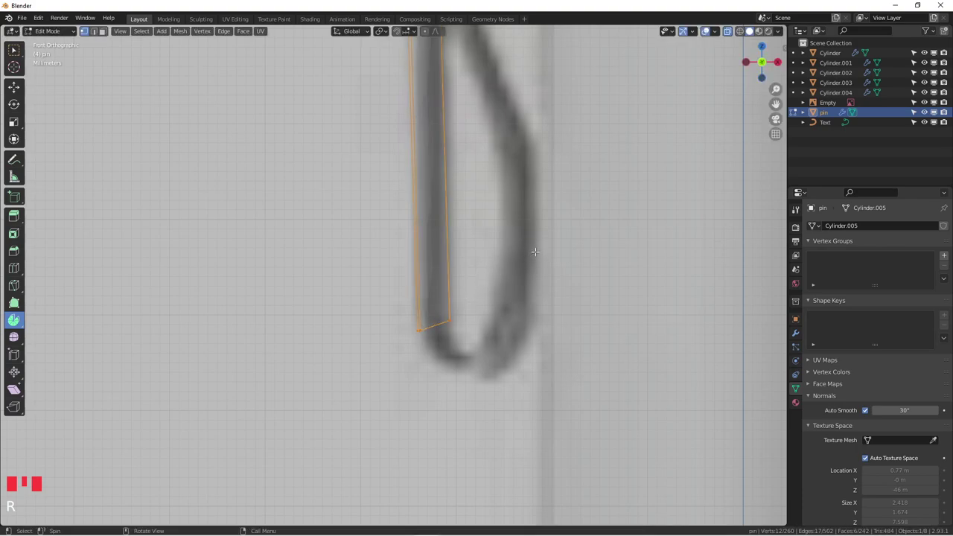
{"action": "key", "text": "r"}
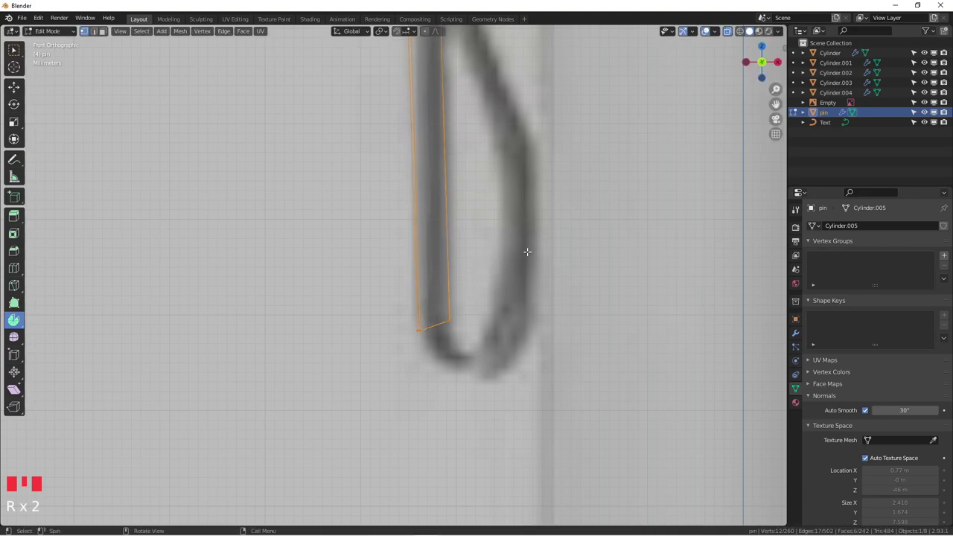
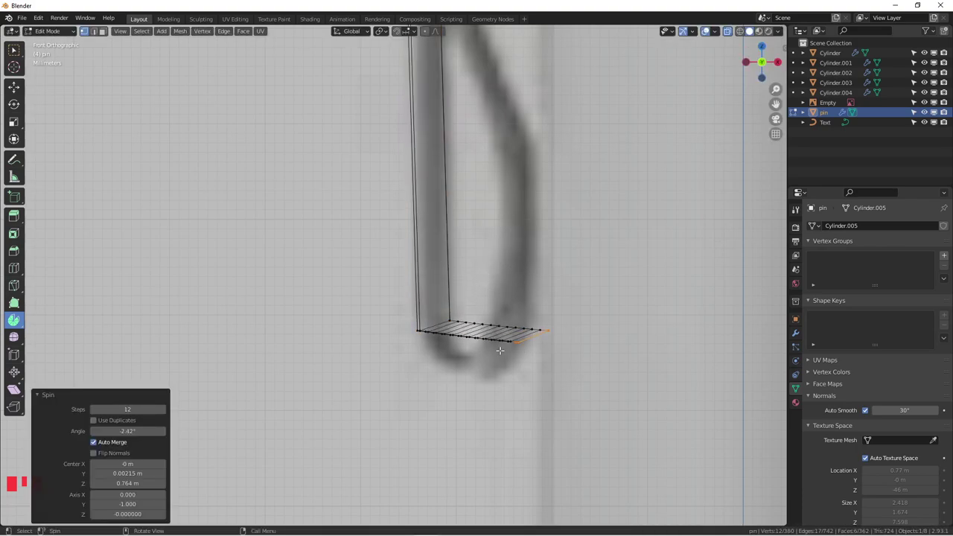
{"action": "key", "text": "ctrl+z"}
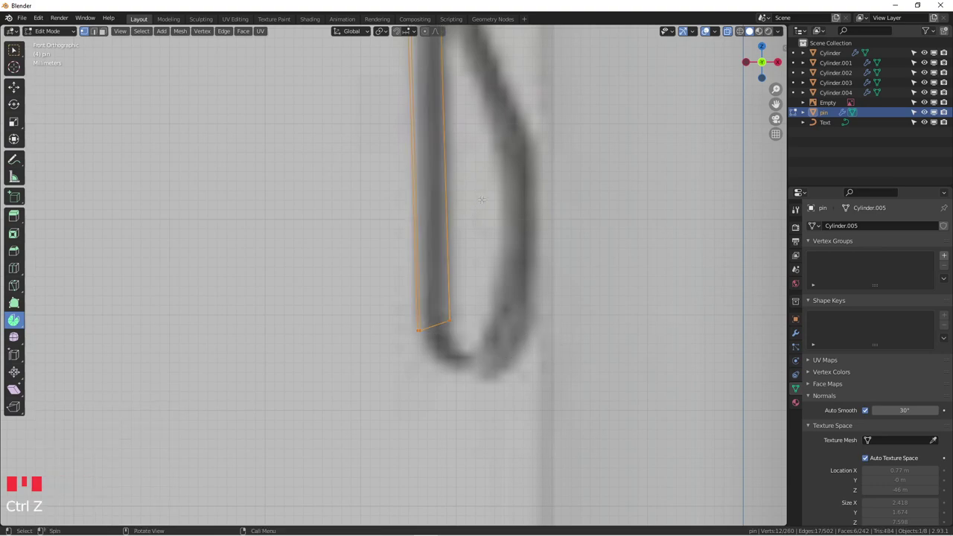
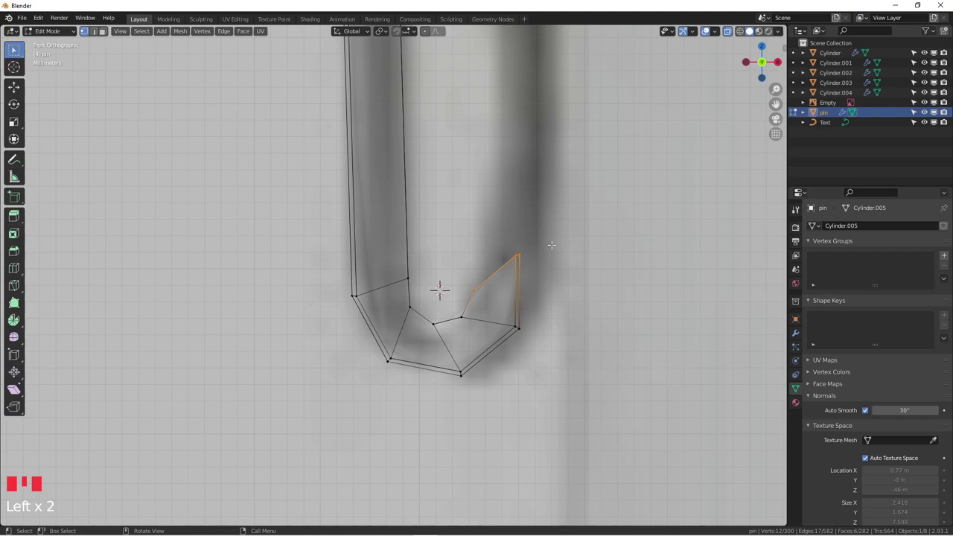
Extend the clip's lower end segment by segment into a U-shaped turn following the reference curl
{"action": "key", "text": "s"}
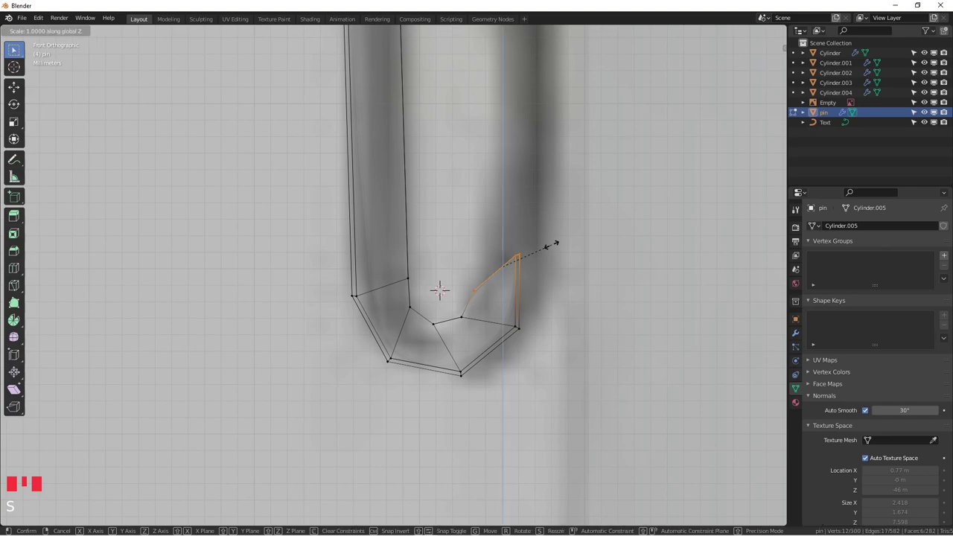
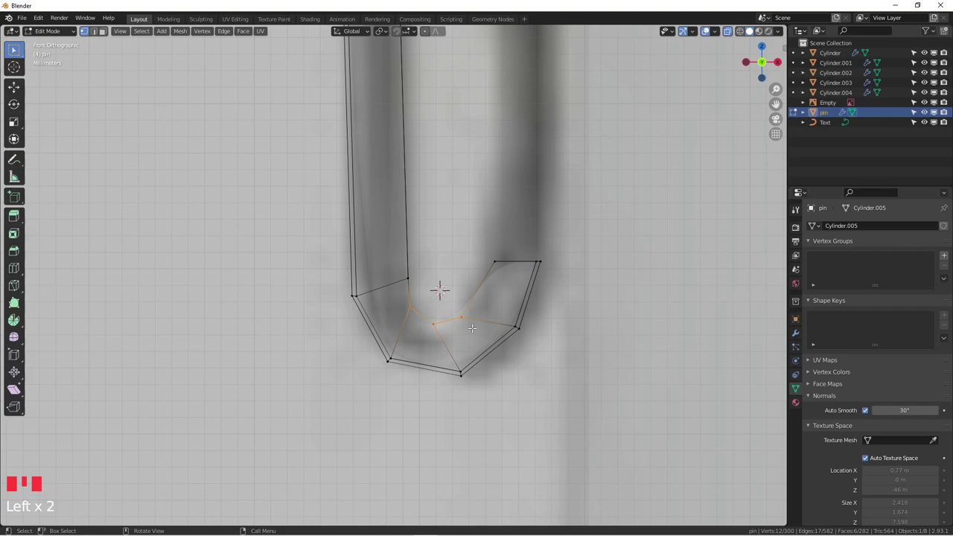
{"action": "key", "text": "g"}
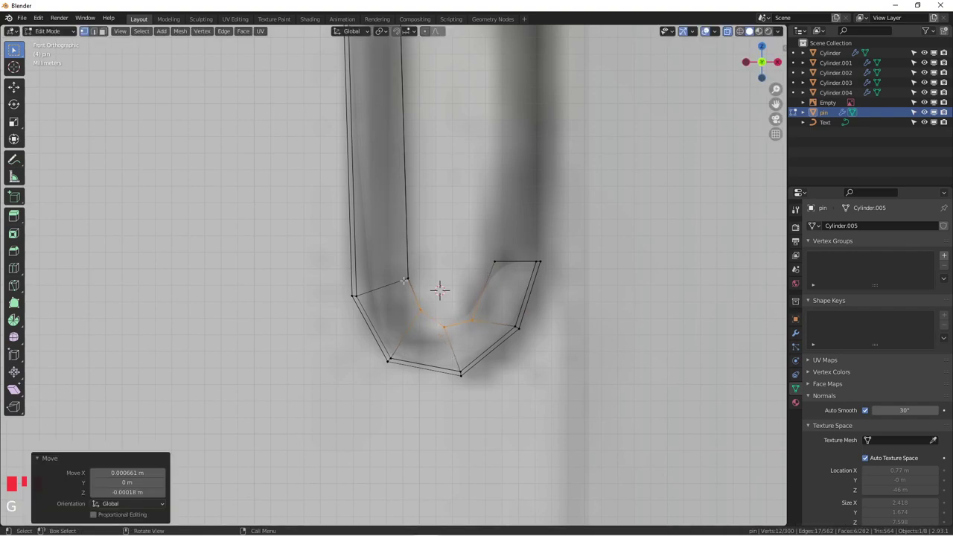
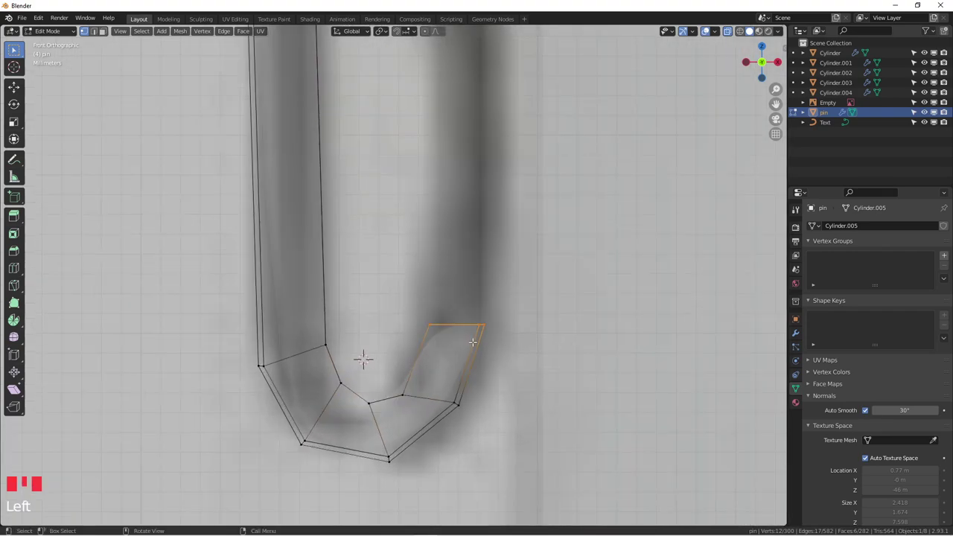
{"action": "key", "text": "g"}
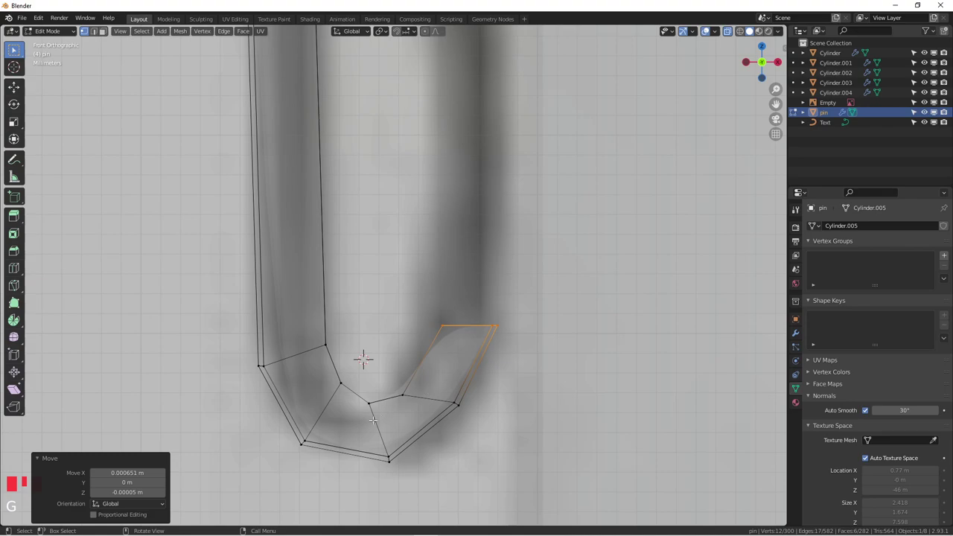
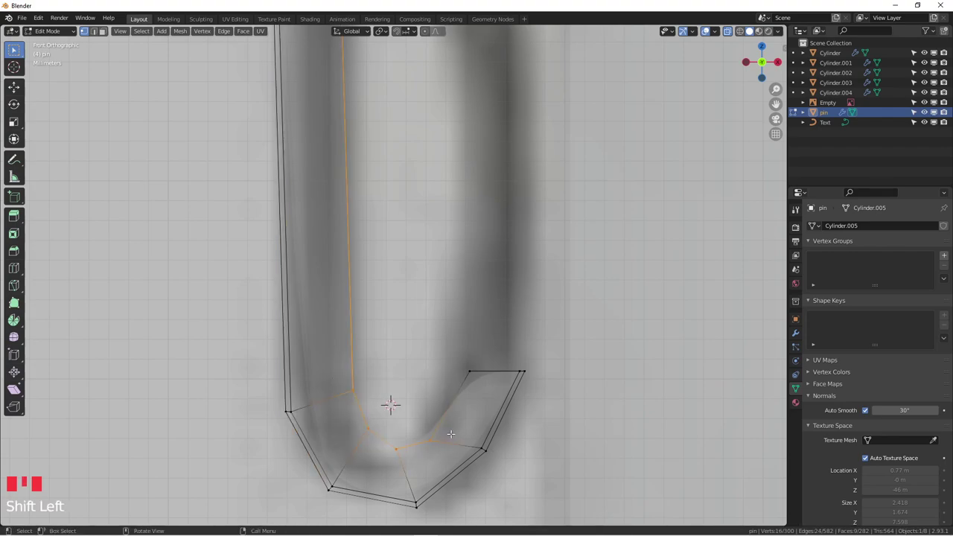
{"action": "key", "text": "s"}
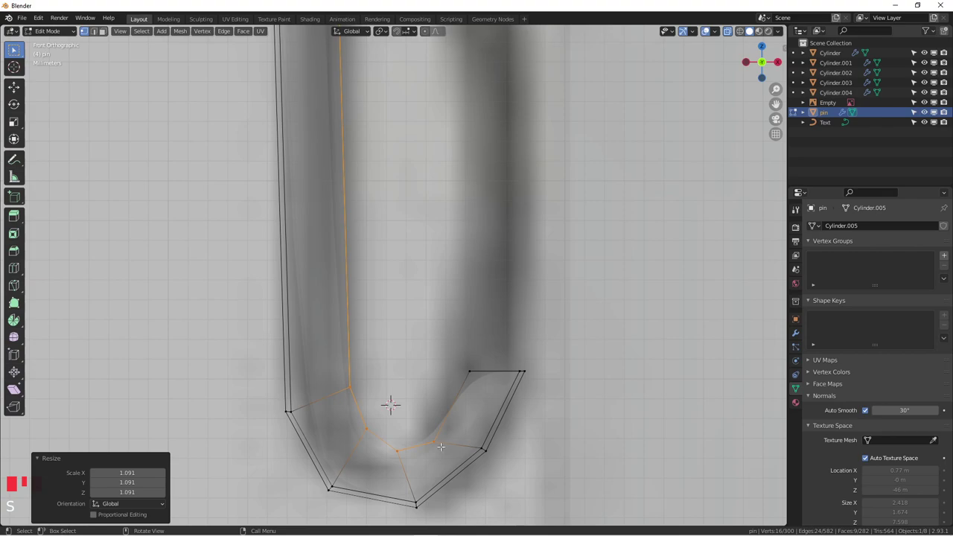
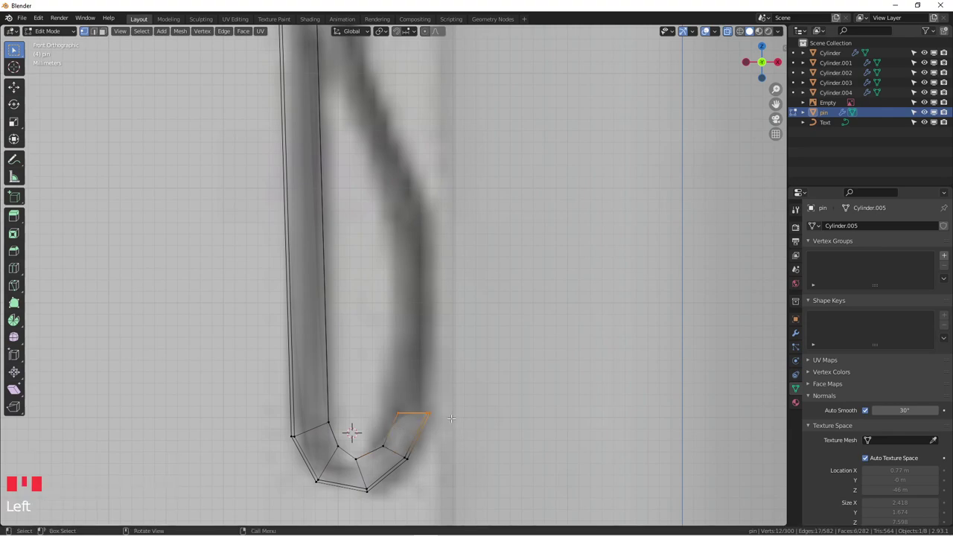
{"action": "key", "text": "g"}
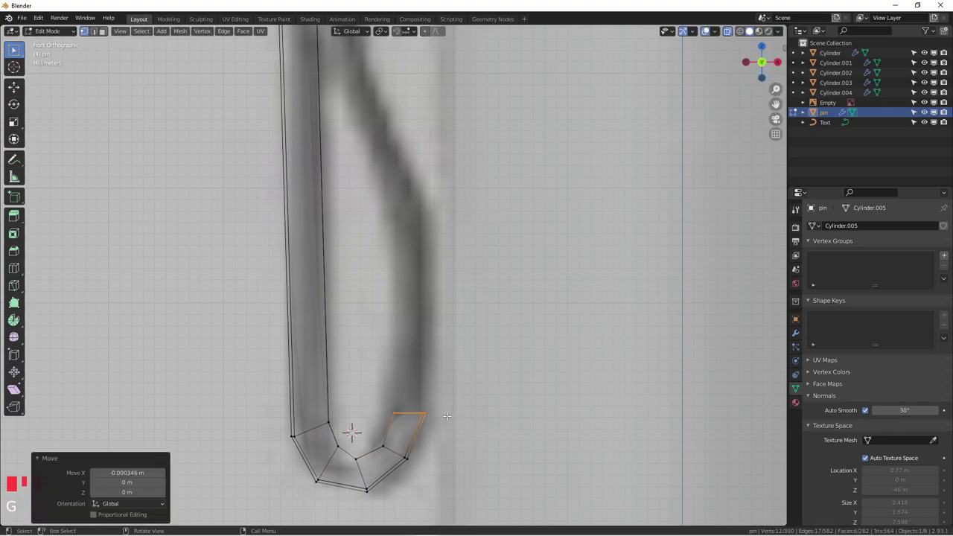
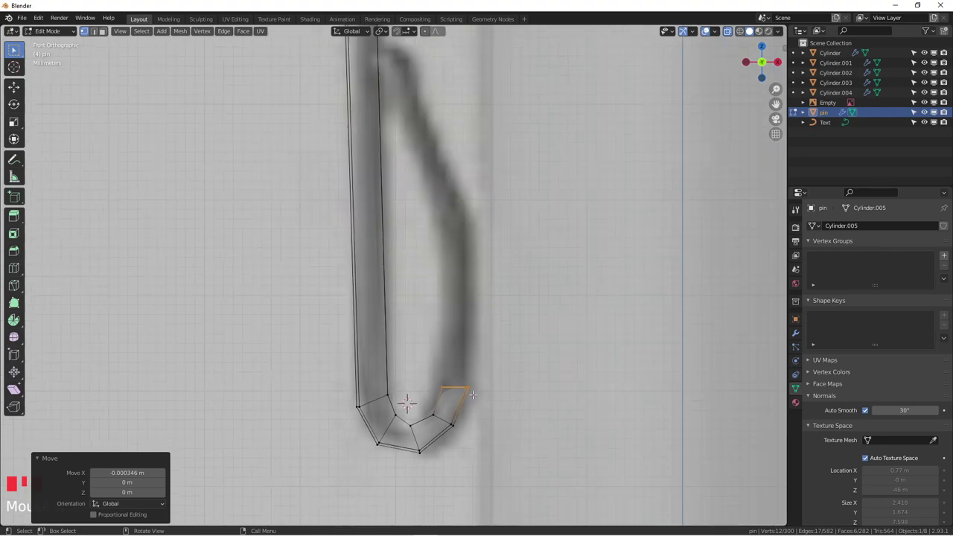
Extrude the clip's inner leg upward past the U-bend in three segments
{"action": "key", "text": "e"}
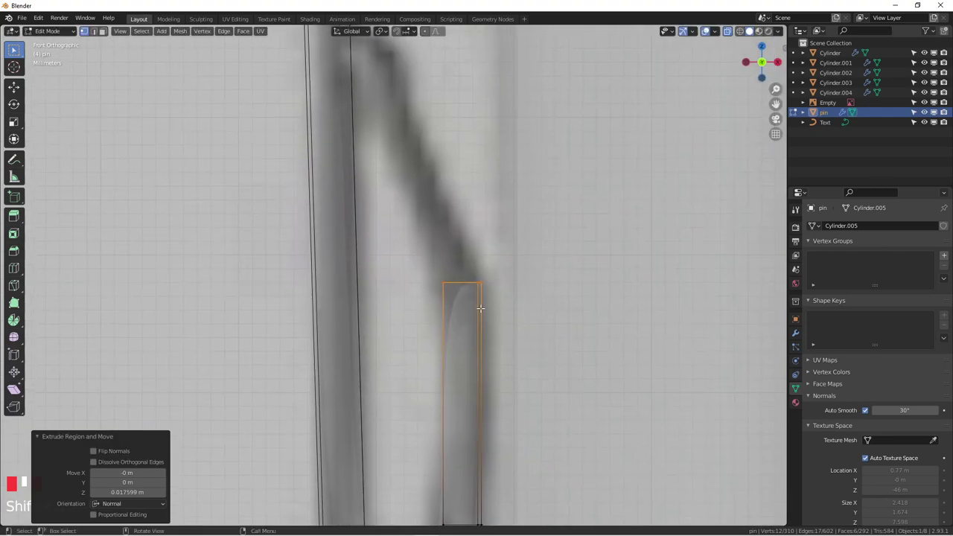
{"action": "key", "text": "e"}
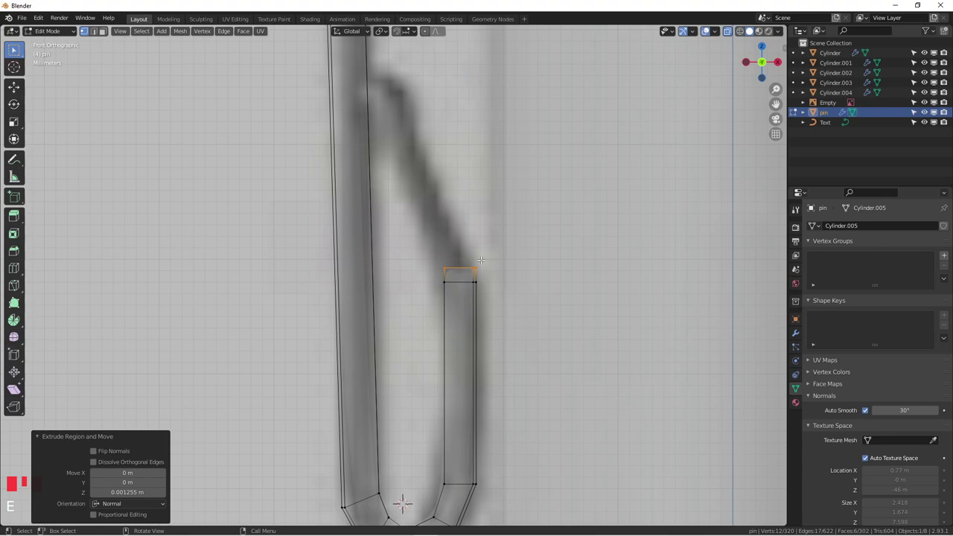
{"action": "key", "text": "e"}
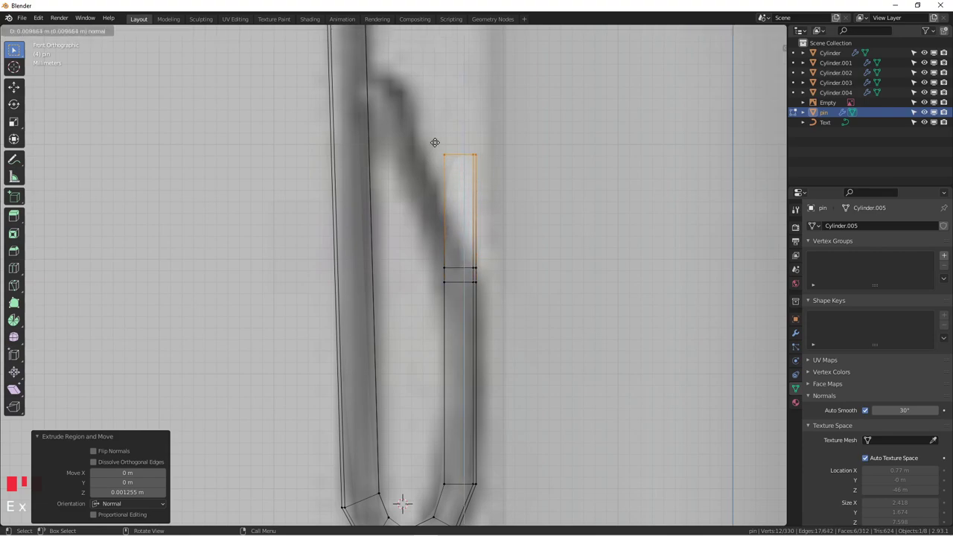
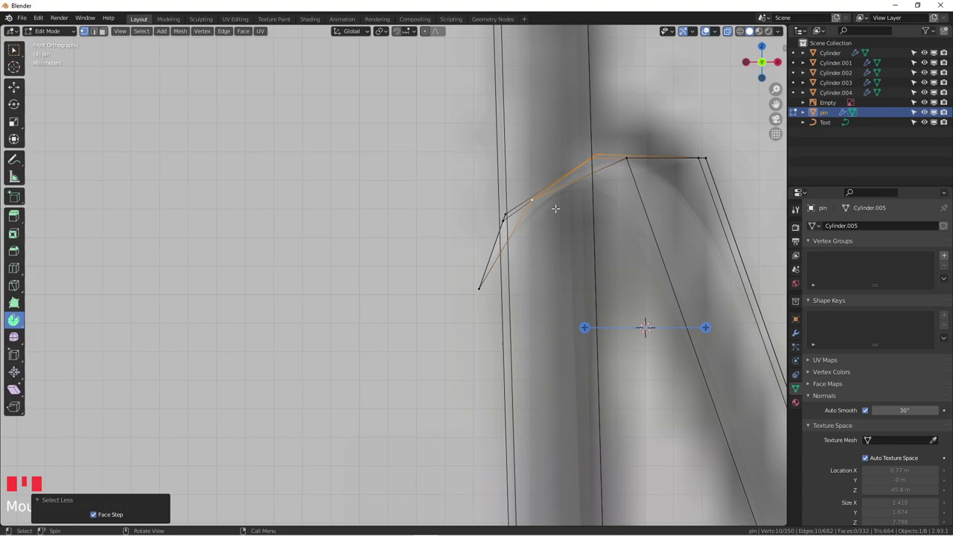
Move the top bend's corner points onto the curved reference outline
{"action": "key", "text": "g"}
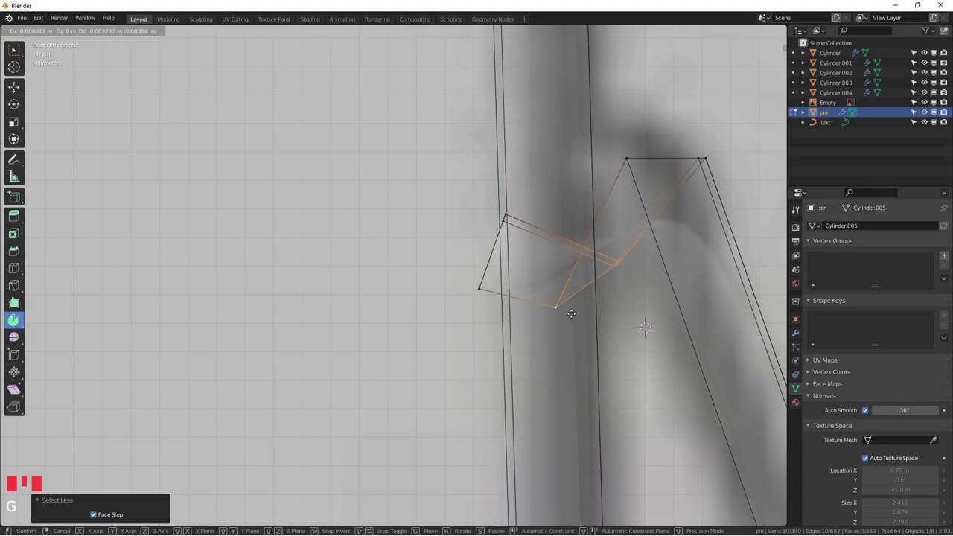
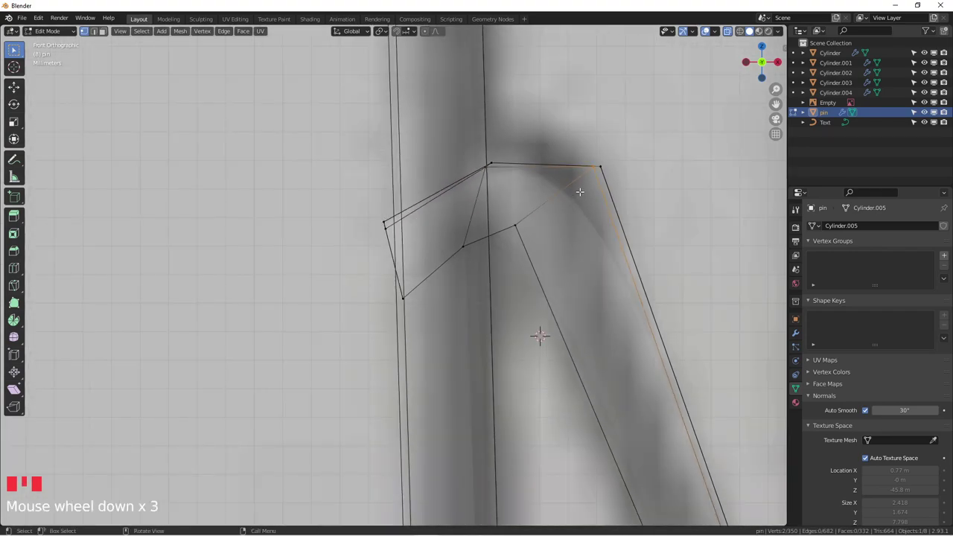
Shape the hooked tip folding down from the top bend by repositioning its corner and inner edge points
{"action": "key", "text": "g"}
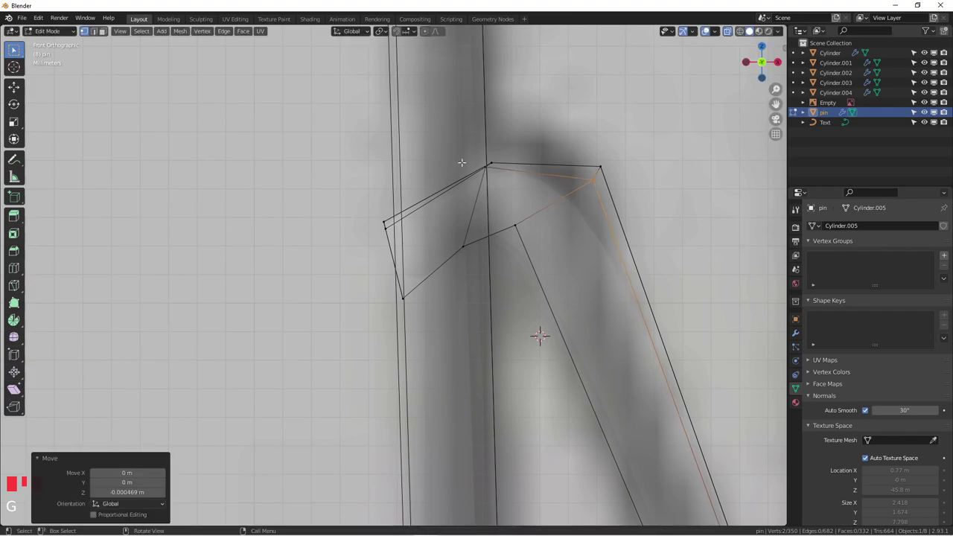
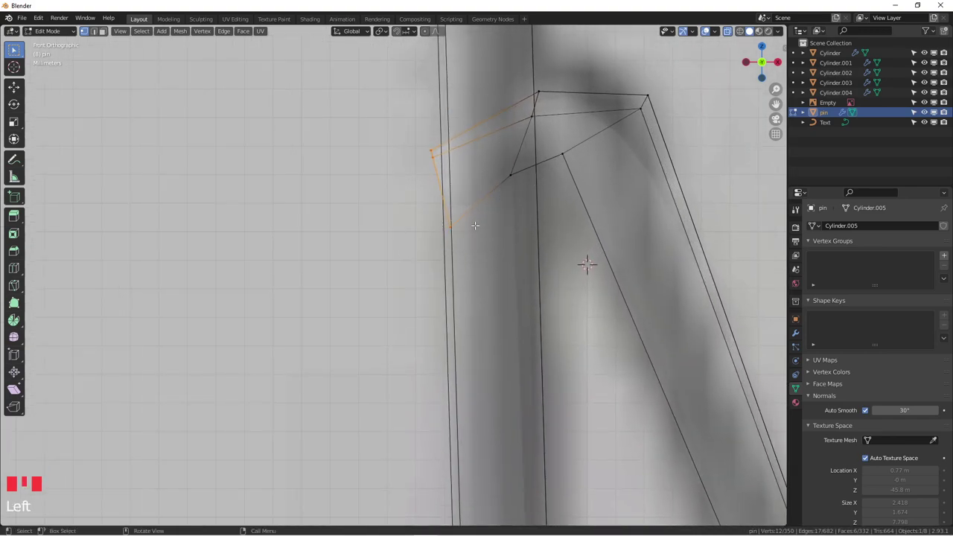
{"action": "key", "text": "g"}
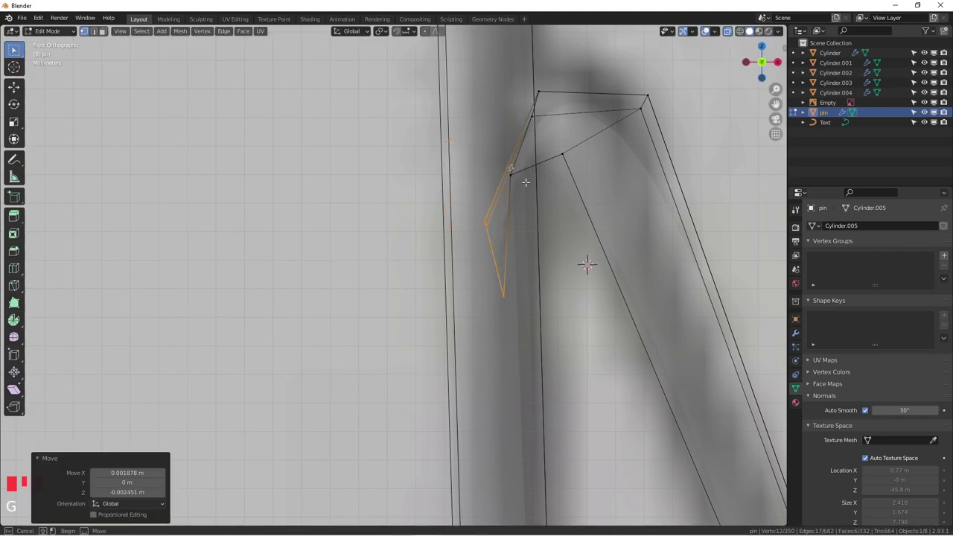
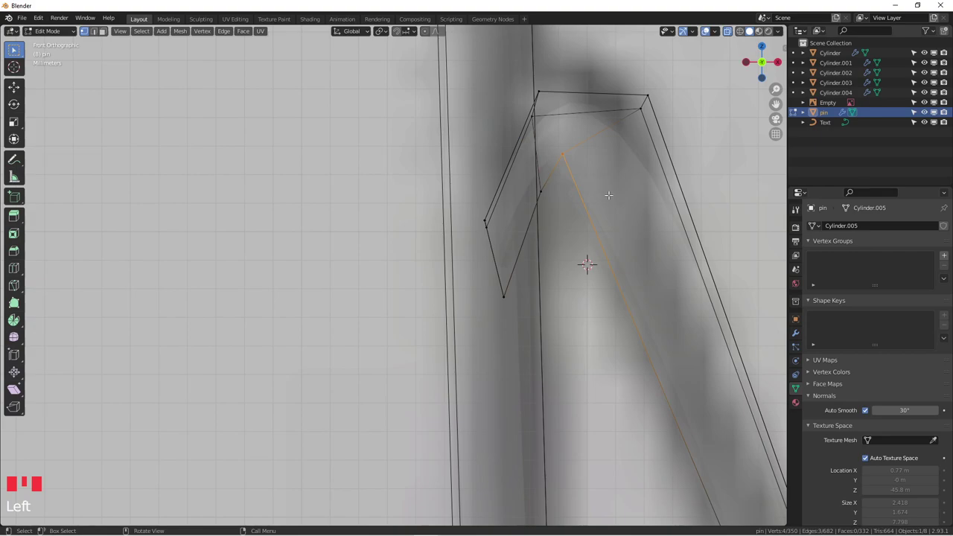
{"action": "key", "text": "g"}
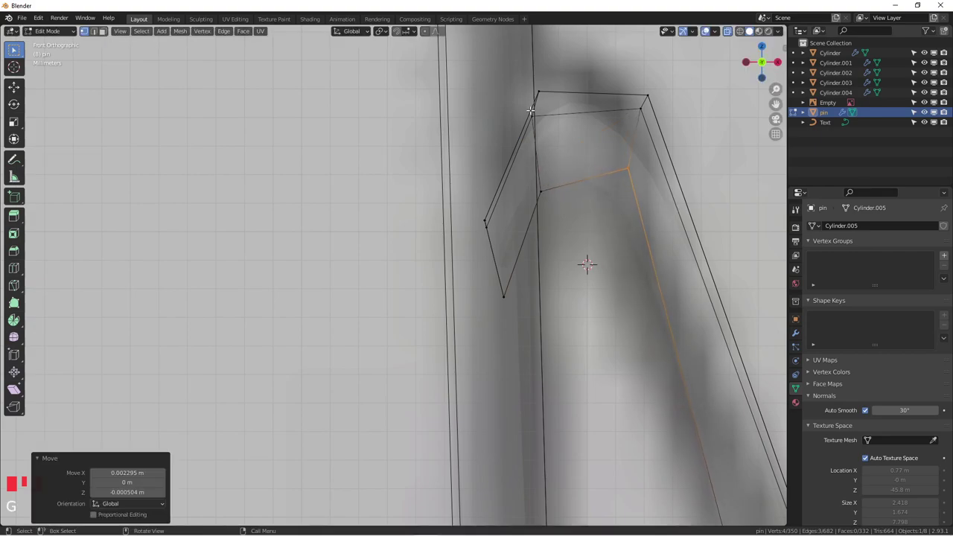
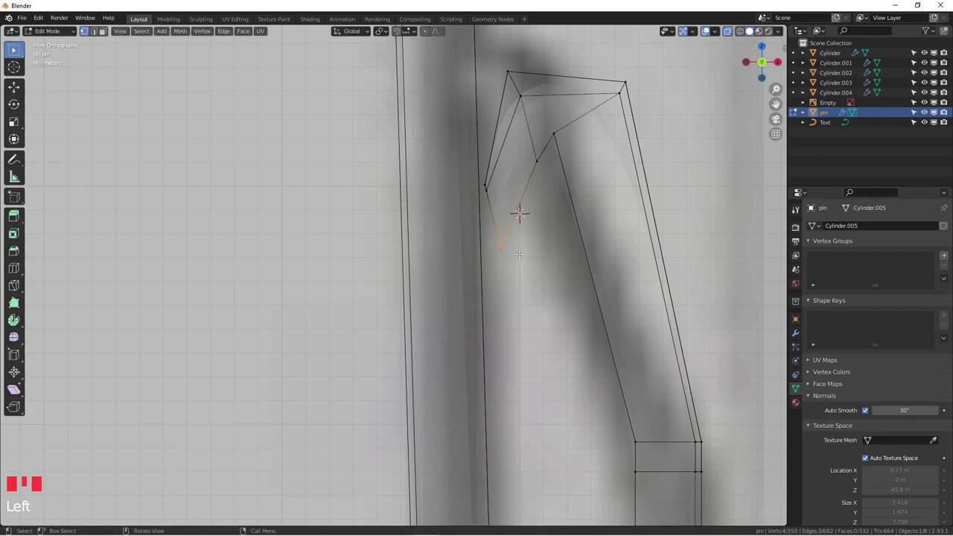
Pull the tip's lower point into place, check the clip smoothed, and nudge the bend vertices toward the barrel
{"action": "key", "text": "g"}
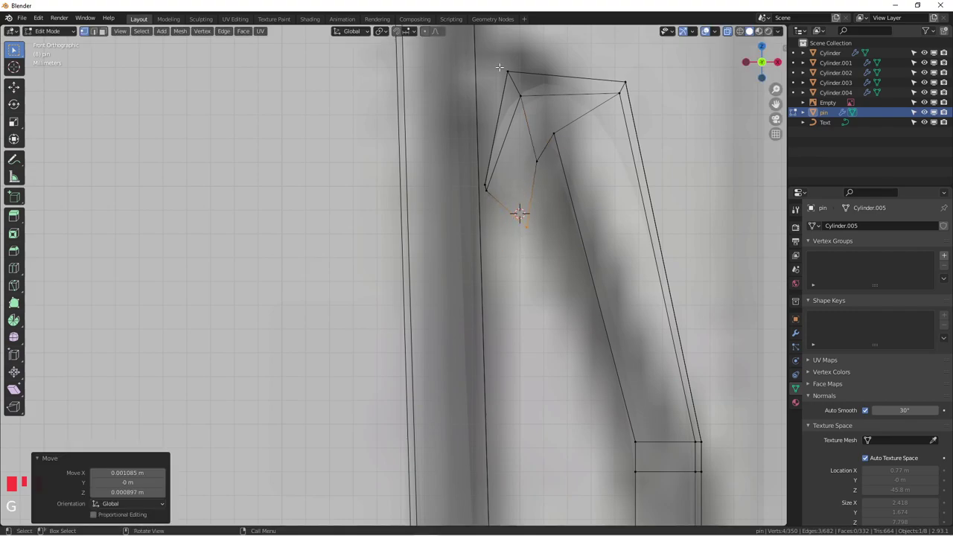
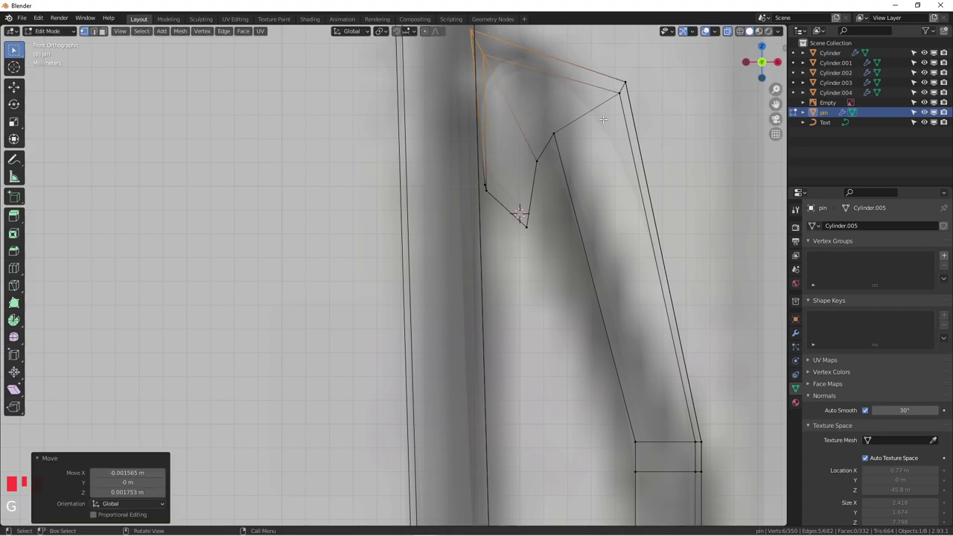
{"action": "key", "text": "alt+z"}
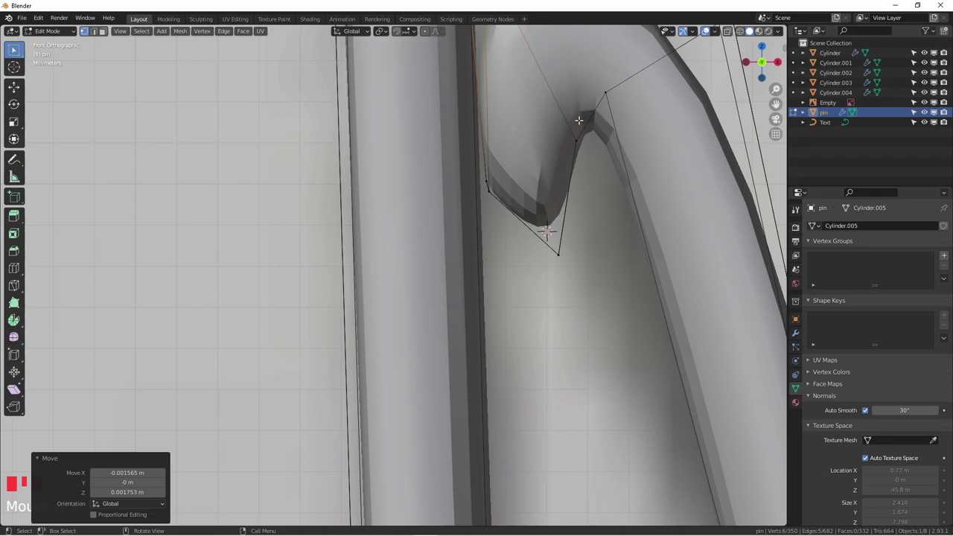
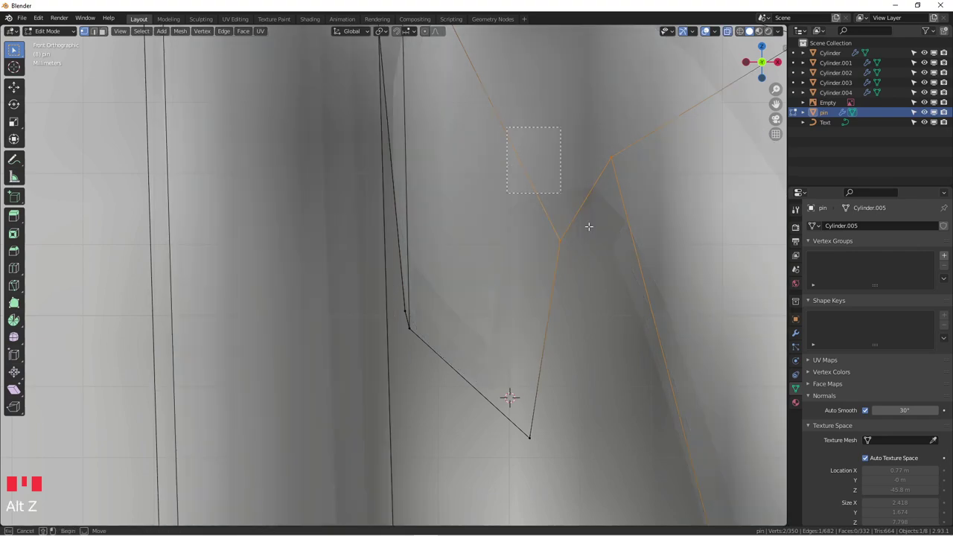
{"action": "key", "text": "Left"}
{"action": "key", "text": "g"}
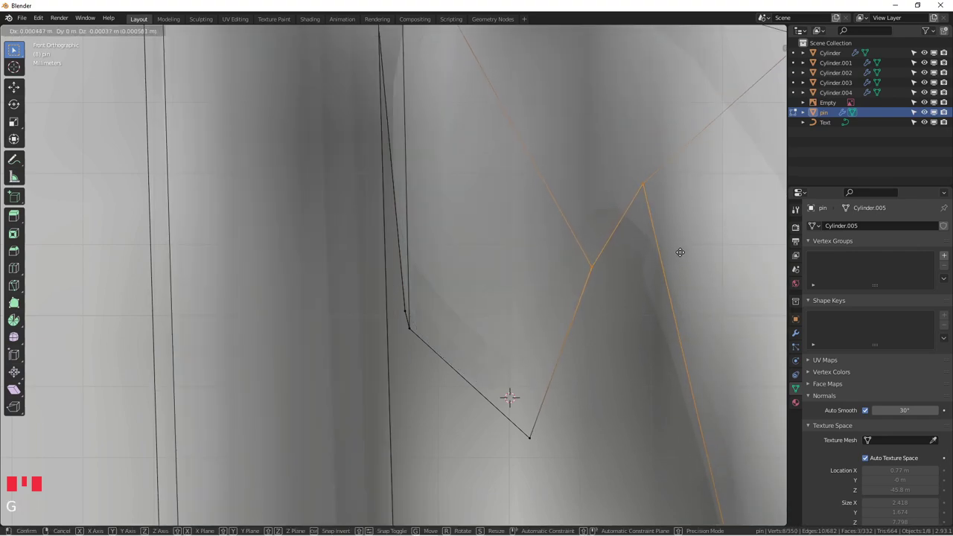
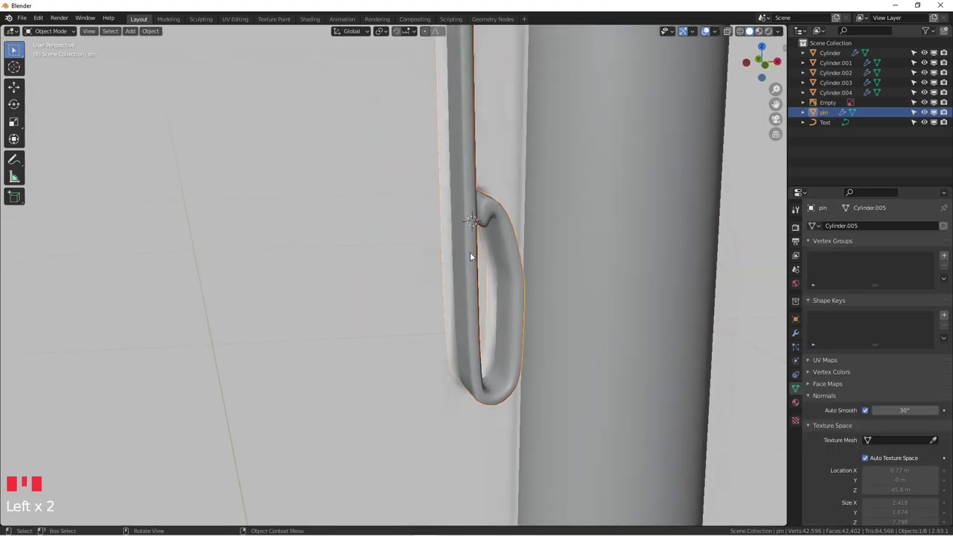
{"action": "left_click_drag", "start_coordinate": [481, 228], "coordinate": [515, 240]}
{"action": "scroll", "scroll_direction": "up", "scroll_amount": 3}
{"action": "left_click_drag", "start_coordinate": [501, 246], "coordinate": [486, 315]}
{"action": "scroll", "scroll_direction": "up", "scroll_amount": 3}
{"action": "left_click_drag", "start_coordinate": [502, 318], "coordinate": [602, 248]}
{"action": "scroll", "scroll_direction": "up", "scroll_amount": 3}
{"action": "scroll", "scroll_direction": "down", "scroll_amount": 3}
{"action": "scroll", "scroll_direction": "down", "scroll_amount": 3}
{"action": "key", "text": "KP_1"}
{"action": "scroll", "scroll_direction": "up", "scroll_amount": 3}
{"action": "scroll", "scroll_direction": "down", "scroll_amount": 3}
{"action": "left_click_drag", "start_coordinate": [519, 186], "coordinate": [524, 170]}
{"action": "left_click", "coordinate": [524, 170]}
{"action": "left_click", "coordinate": [518, 178]}
{"action": "key", "text": "q"}
{"action": "scroll", "scroll_direction": "down", "scroll_amount": 3}
{"action": "left_click_drag", "start_coordinate": [591, 175], "coordinate": [453, 201]}
{"action": "scroll", "scroll_direction": "down", "scroll_amount": 3}
{"action": "left_click_drag", "start_coordinate": [426, 203], "coordinate": [430, 180]}
{"action": "scroll", "scroll_direction": "up", "scroll_amount": 3}
{"action": "left_click_drag", "start_coordinate": [472, 163], "coordinate": [483, 170]}
{"action": "scroll", "scroll_direction": "up", "scroll_amount": 3}
{"action": "scroll", "scroll_direction": "down", "scroll_amount": 3}
{"action": "scroll", "scroll_direction": "up", "scroll_amount": 3}
{"action": "scroll", "scroll_direction": "down", "scroll_amount": 3}
{"action": "scroll", "scroll_direction": "down", "scroll_amount": 3}
{"action": "left_click_drag", "start_coordinate": [560, 247], "coordinate": [537, 260]}
{"action": "scroll", "scroll_direction": "up", "scroll_amount": 3}
{"action": "left_click_drag", "start_coordinate": [473, 230], "coordinate": [474, 216]}
{"action": "key", "text": "q"}
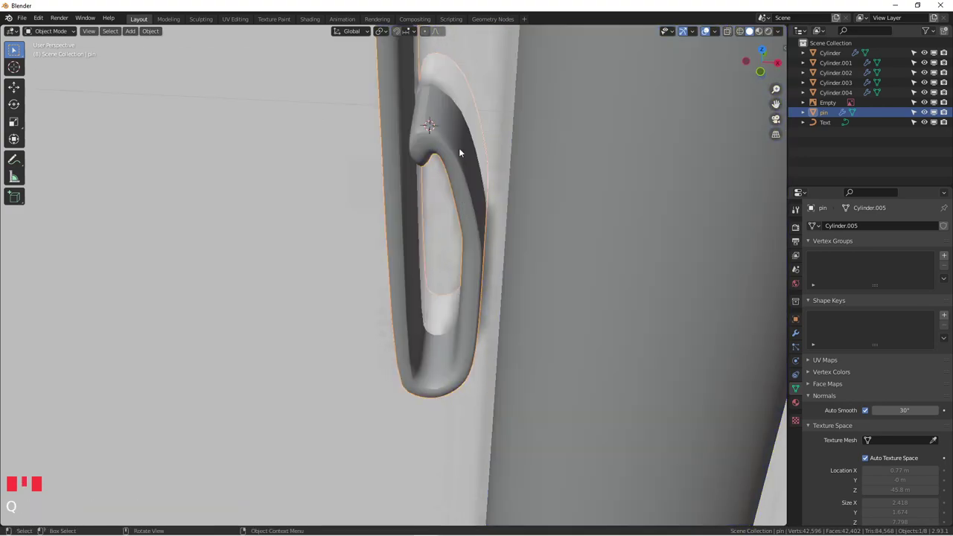
Back in Edit Mode, insert a new edge loop across the clip near its upper bend
{"action": "key", "text": "Tab"}
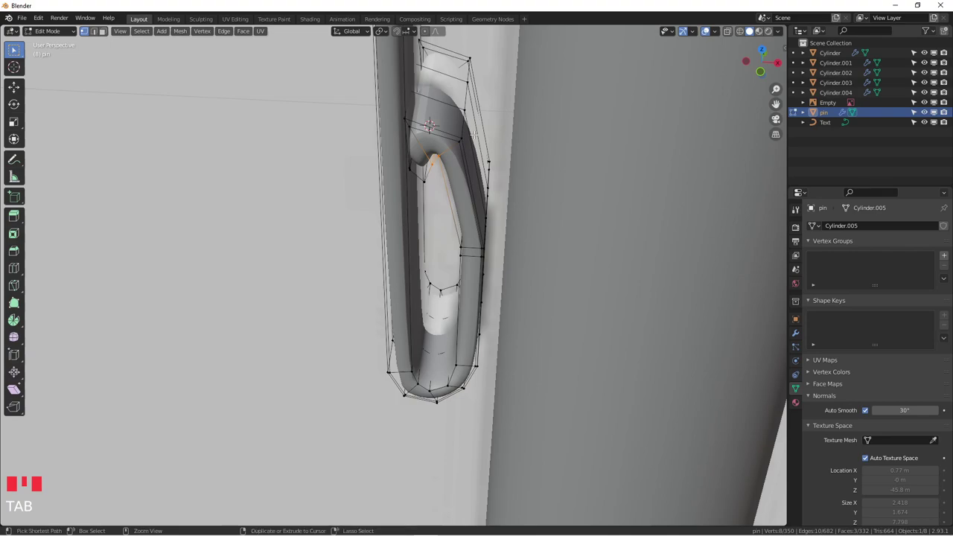
{"action": "key", "text": "ctrl+r"}
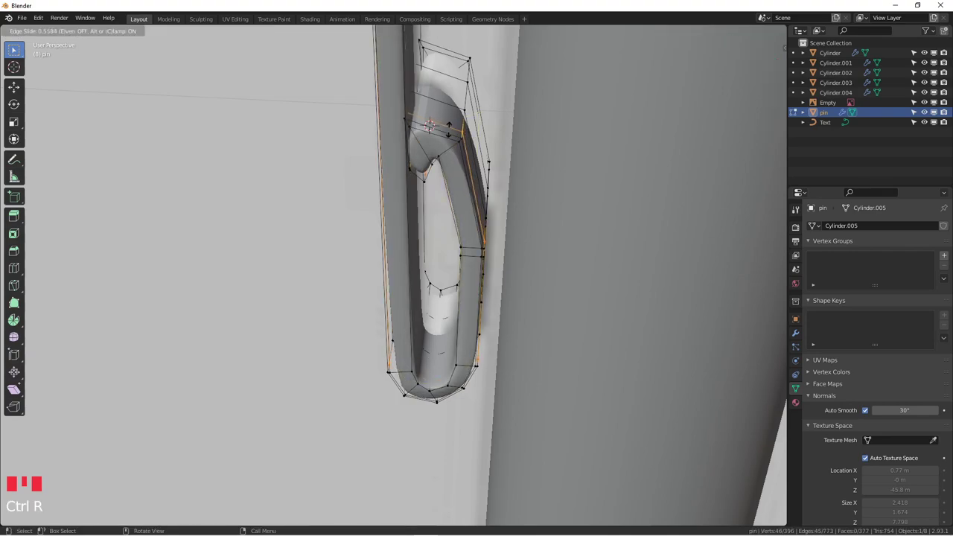
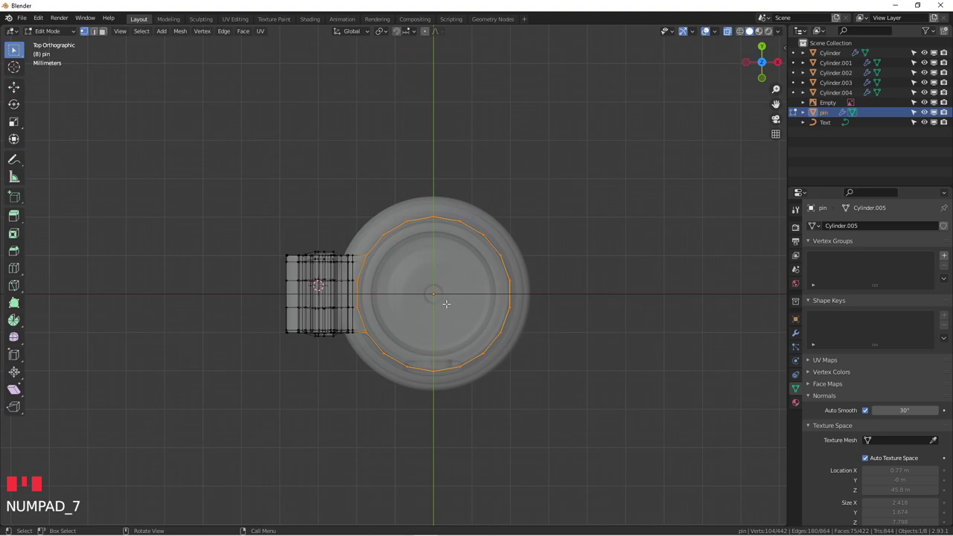
Scale the collar ring loop up around the barrel top, then shrink it slightly inward to fit
{"action": "scroll", "scroll_direction": "up", "scroll_amount": 3}
{"action": "key", "text": "s"}
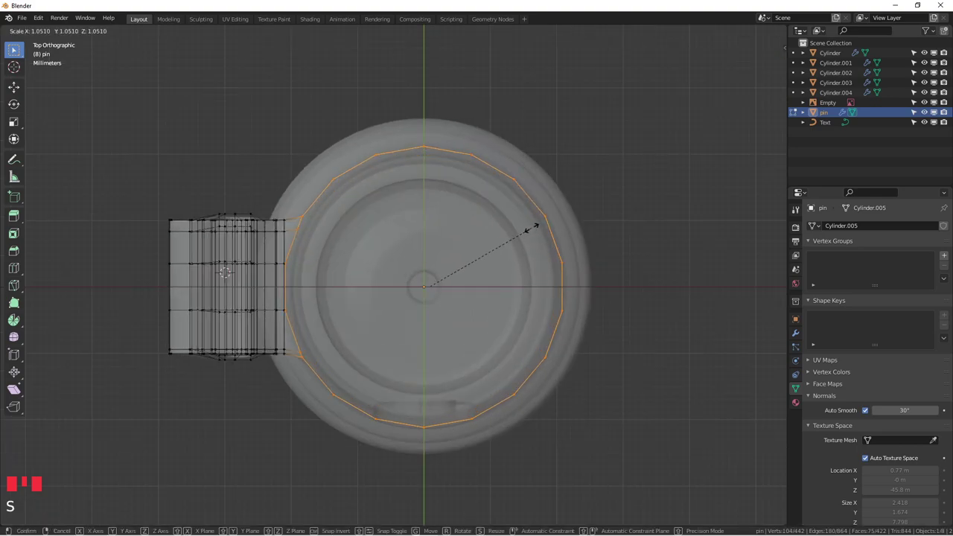
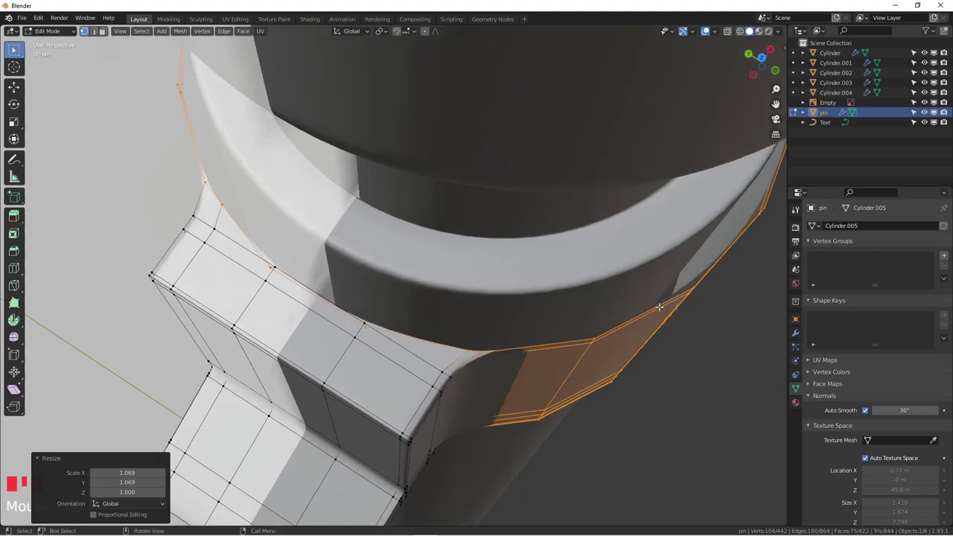
{"action": "key", "text": "s"}
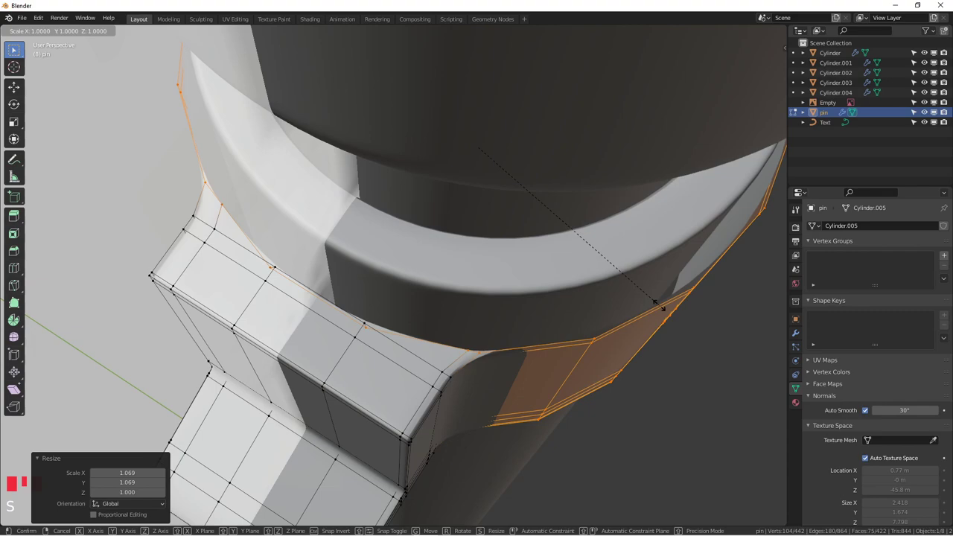
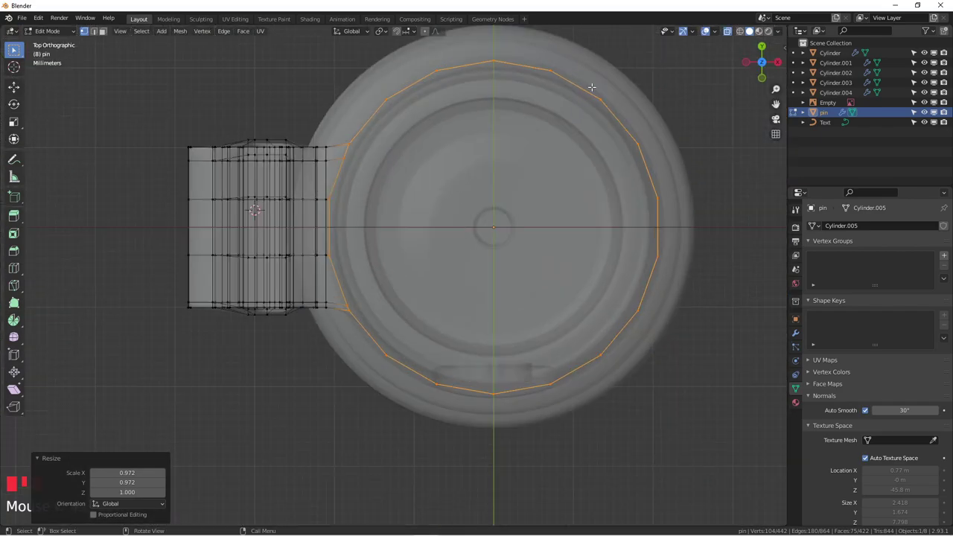
{"action": "key", "text": "e"}
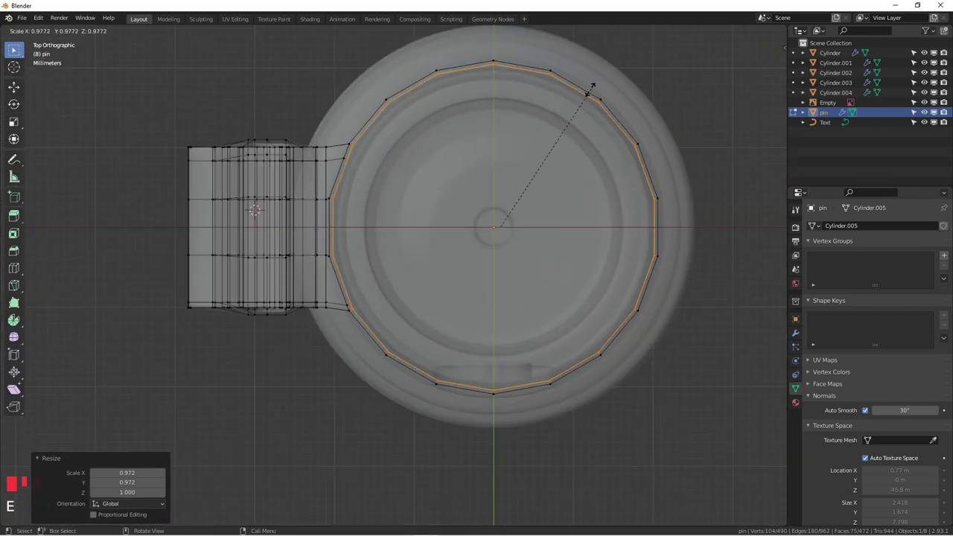
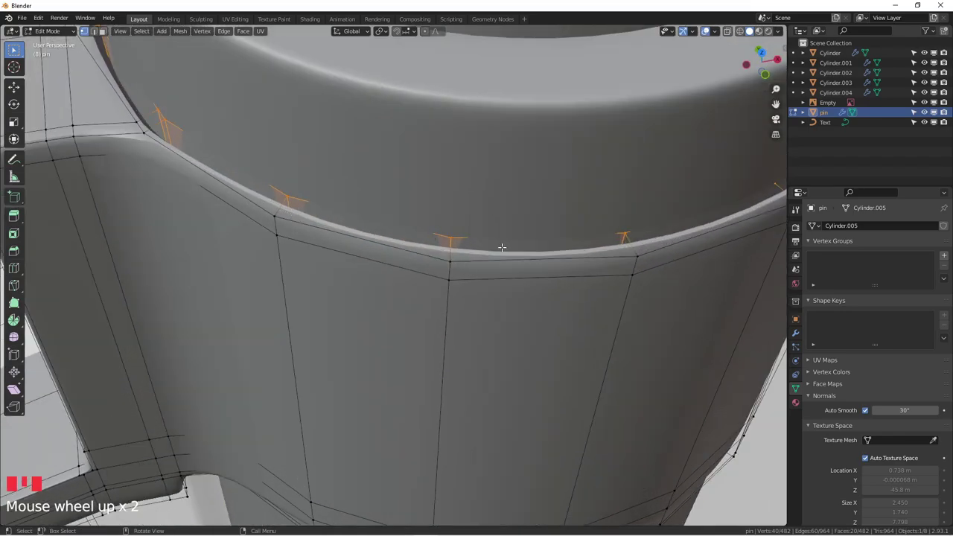
Add an edge loop on the collar and bevel its rim edges, then return to Object Mode
{"action": "key", "text": "ctrl+r"}
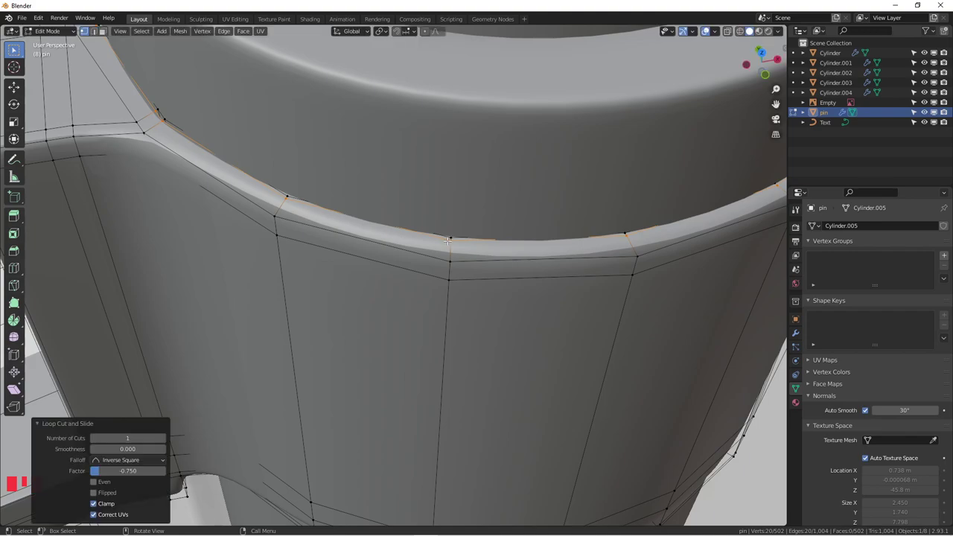
{"action": "key", "text": "ctrl+z"}
{"action": "key", "text": "ctrl+r"}
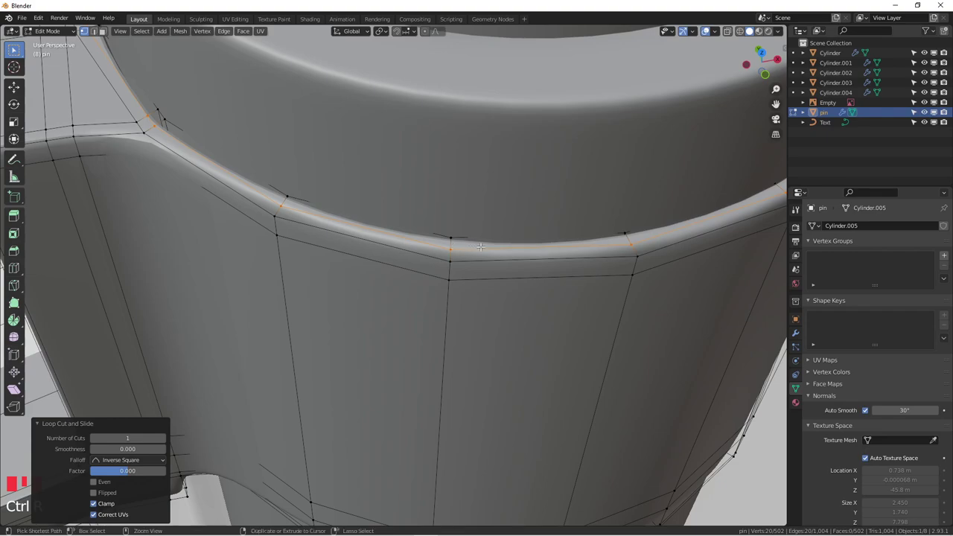
{"action": "key", "text": "ctrl+b"}
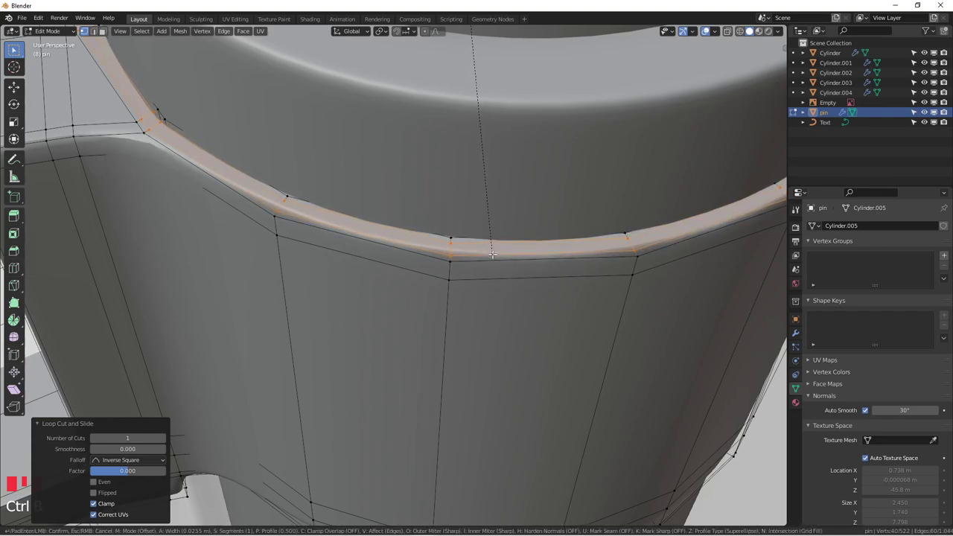
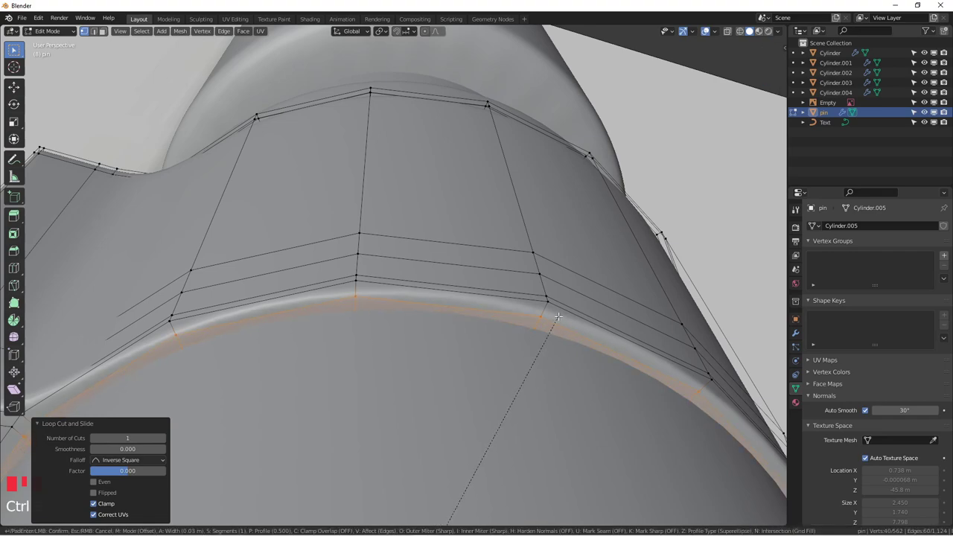
{"action": "key", "text": "Tab"}
Orbit and zoom around the finished pencil in front view, then select the reference image object
{"action": "left_click_drag", "start_coordinate": [549, 334], "coordinate": [515, 395]}
{"action": "key", "text": "KP_1"}
{"action": "scroll", "scroll_direction": "down", "scroll_amount": 3}
{"action": "left_click_drag", "start_coordinate": [524, 365], "coordinate": [500, 157]}
{"action": "scroll", "scroll_direction": "down", "scroll_amount": 3}
{"action": "left_click_drag", "start_coordinate": [559, 213], "coordinate": [524, 222]}
{"action": "scroll", "scroll_direction": "down", "scroll_amount": 3}
{"action": "left_click_drag", "start_coordinate": [505, 238], "coordinate": [488, 262]}
{"action": "scroll", "scroll_direction": "up", "scroll_amount": 3}
{"action": "scroll", "scroll_direction": "down", "scroll_amount": 3}
{"action": "scroll", "scroll_direction": "up", "scroll_amount": 3}
{"action": "scroll", "scroll_direction": "down", "scroll_amount": 3}
{"action": "left_click_drag", "start_coordinate": [513, 256], "coordinate": [477, 284]}
{"action": "scroll", "scroll_direction": "up", "scroll_amount": 3}
{"action": "scroll", "scroll_direction": "up", "scroll_amount": 3}
{"action": "scroll", "scroll_direction": "down", "scroll_amount": 3}
{"action": "left_click", "coordinate": [649, 128]}
Move the reference photo so its pencil lines up behind the finished model
{"action": "key", "text": "g"}
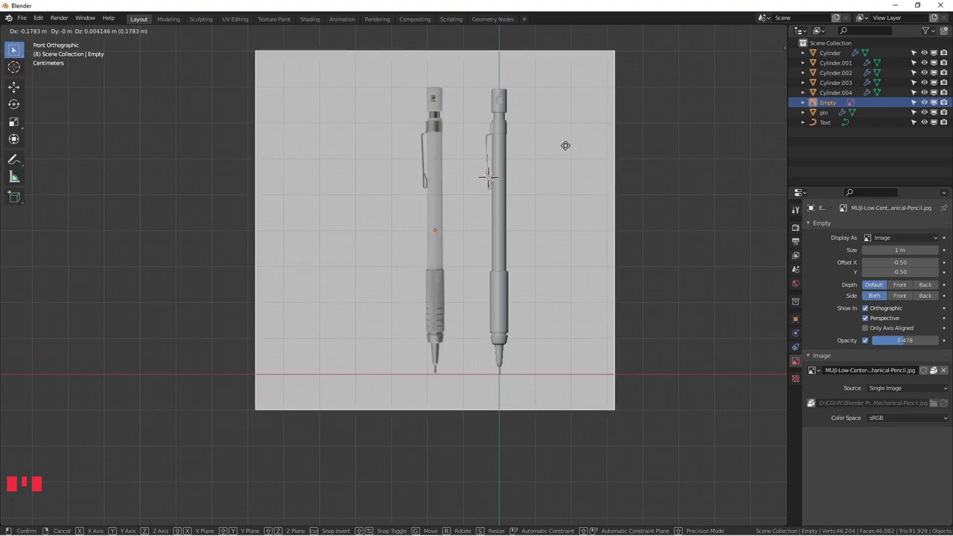
{"action": "scroll", "scroll_direction": "up", "scroll_amount": 3}
{"action": "scroll", "scroll_direction": "down", "scroll_amount": 3}
{"action": "left_click_drag", "start_coordinate": [568, 181], "coordinate": [514, 203]}
{"action": "scroll", "scroll_direction": "up", "scroll_amount": 3}
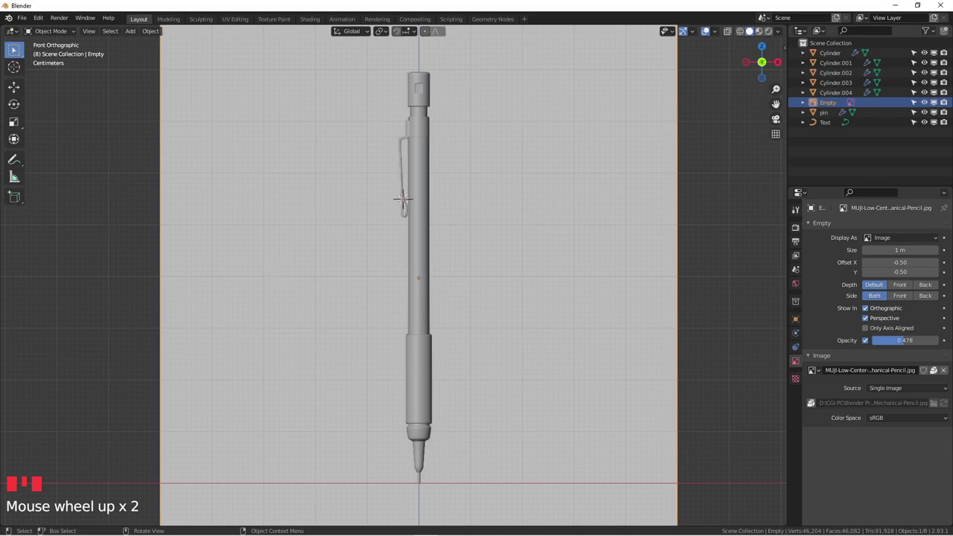
{"action": "scroll", "scroll_direction": "up", "scroll_amount": 3}
{"action": "scroll", "scroll_direction": "down", "scroll_amount": 3}
Pan and zoom in front orthographic view to centre the pencil model over the reference photo
{"action": "left_click_drag", "start_coordinate": [496, 185], "coordinate": [515, 201]}
{"action": "scroll", "scroll_direction": "down", "scroll_amount": 3}
{"action": "left_click_drag", "start_coordinate": [513, 194], "coordinate": [432, 196]}
{"action": "scroll", "scroll_direction": "up", "scroll_amount": 3}
{"action": "left_click_drag", "start_coordinate": [457, 191], "coordinate": [476, 195]}
{"action": "scroll", "scroll_direction": "down", "scroll_amount": 3}
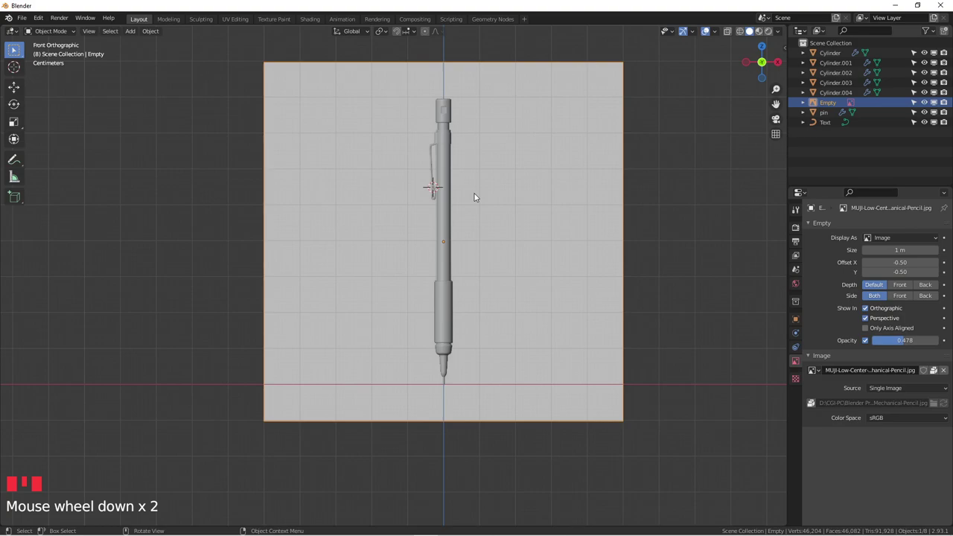
{"action": "scroll", "scroll_direction": "up", "scroll_amount": 3}
{"action": "left_click_drag", "start_coordinate": [485, 233], "coordinate": [547, 270]}
{"action": "scroll", "scroll_direction": "down", "scroll_amount": 3}
{"action": "scroll", "scroll_direction": "up", "scroll_amount": 3}
{"action": "scroll", "scroll_direction": "down", "scroll_amount": 3}
{"action": "left_click_drag", "start_coordinate": [550, 254], "coordinate": [496, 247]}
{"action": "scroll", "scroll_direction": "up", "scroll_amount": 3}
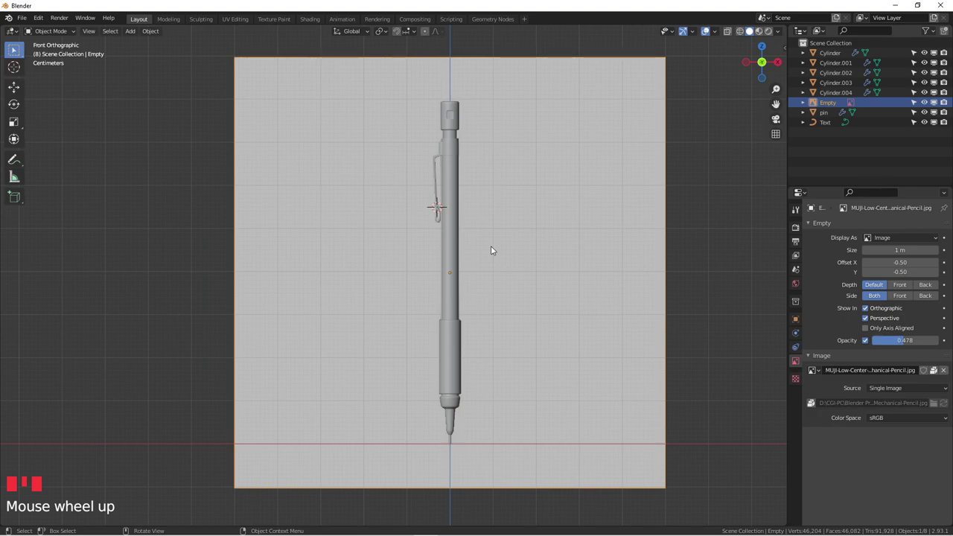
{"action": "scroll", "scroll_direction": "up", "scroll_amount": 3}
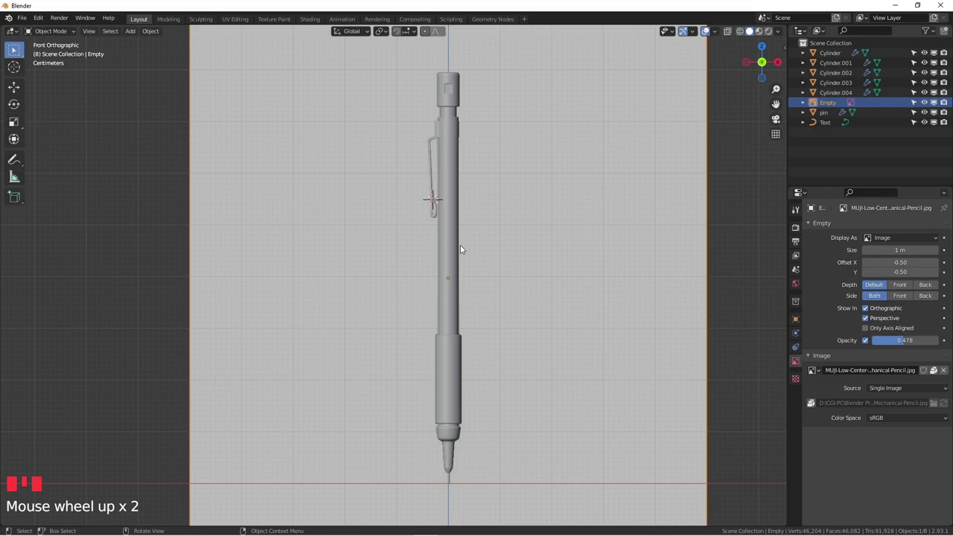
{"action": "scroll", "scroll_direction": "down", "scroll_amount": 3}
{"action": "scroll", "scroll_direction": "up", "scroll_amount": 3}
{"action": "scroll", "scroll_direction": "down", "scroll_amount": 3}
{"action": "left_click_drag", "start_coordinate": [492, 227], "coordinate": [472, 219]}
{"action": "scroll", "scroll_direction": "up", "scroll_amount": 3}
{"action": "left_click_drag", "start_coordinate": [436, 202], "coordinate": [368, 195]}
{"action": "key", "text": "KP_1"}
{"action": "scroll", "scroll_direction": "down", "scroll_amount": 3}
{"action": "left_click_drag", "start_coordinate": [412, 189], "coordinate": [421, 217]}
{"action": "scroll", "scroll_direction": "up", "scroll_amount": 3}
{"action": "left_click_drag", "start_coordinate": [434, 212], "coordinate": [522, 174]}
{"action": "scroll", "scroll_direction": "down", "scroll_amount": 3}
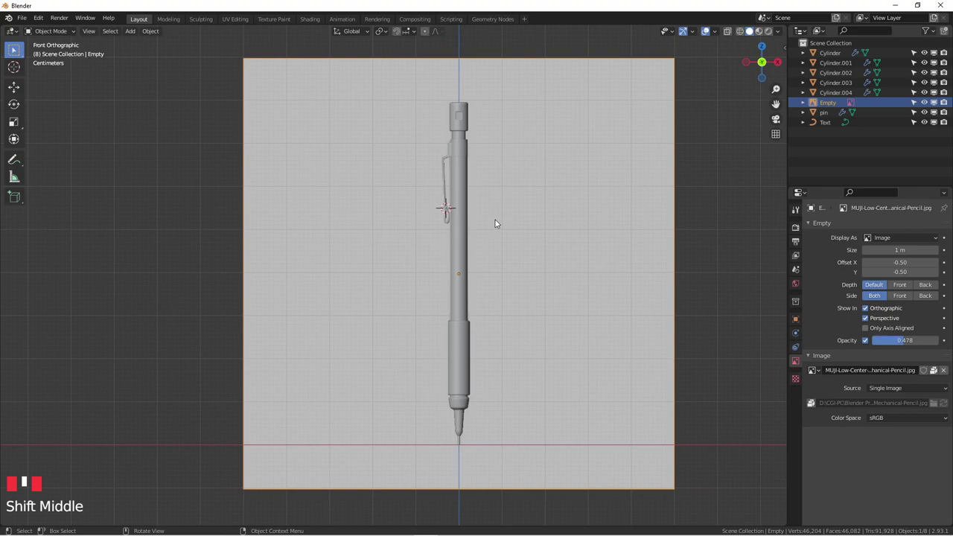